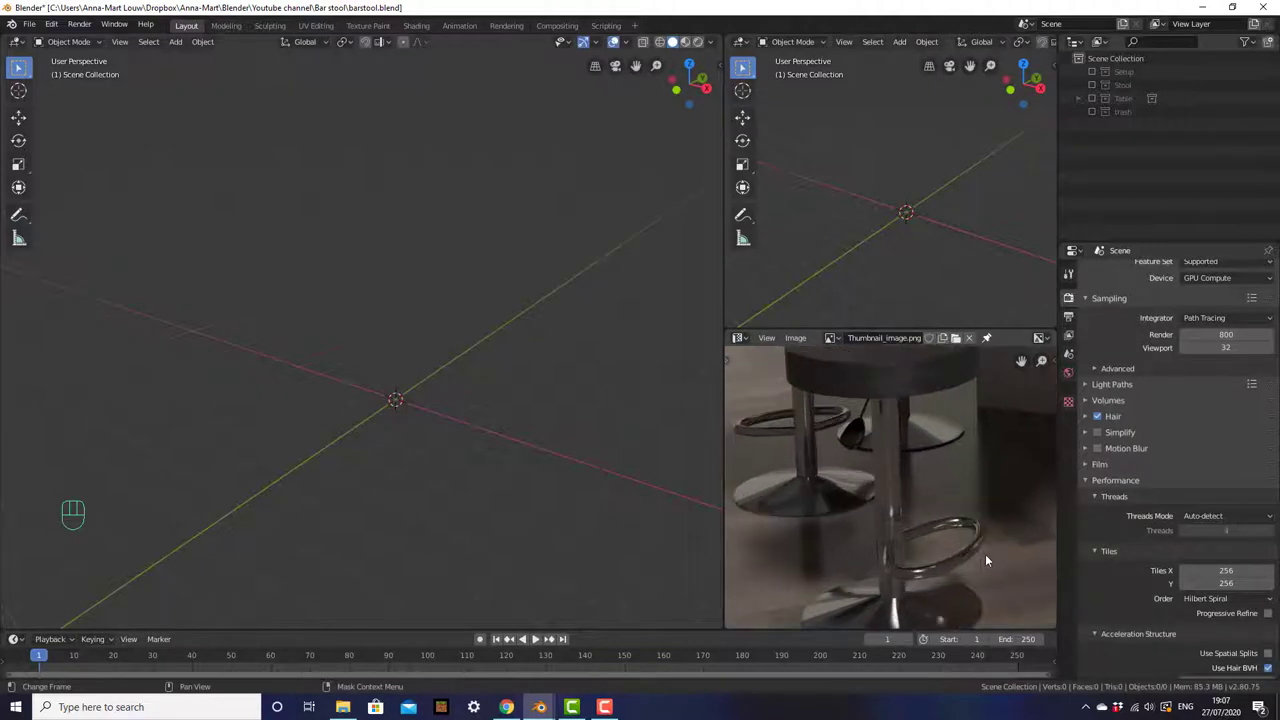
- Add a cylinder to start the stool seat
{"action": "middle_click", "coordinate": [925, 508]}
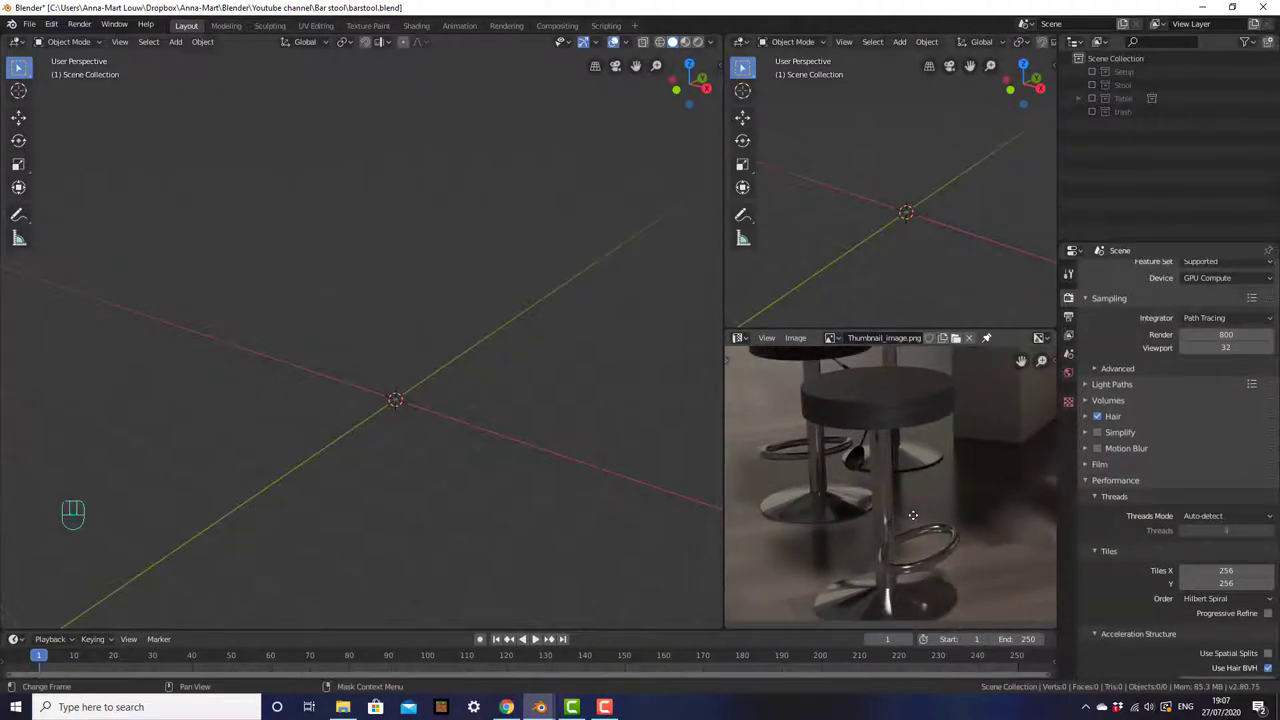
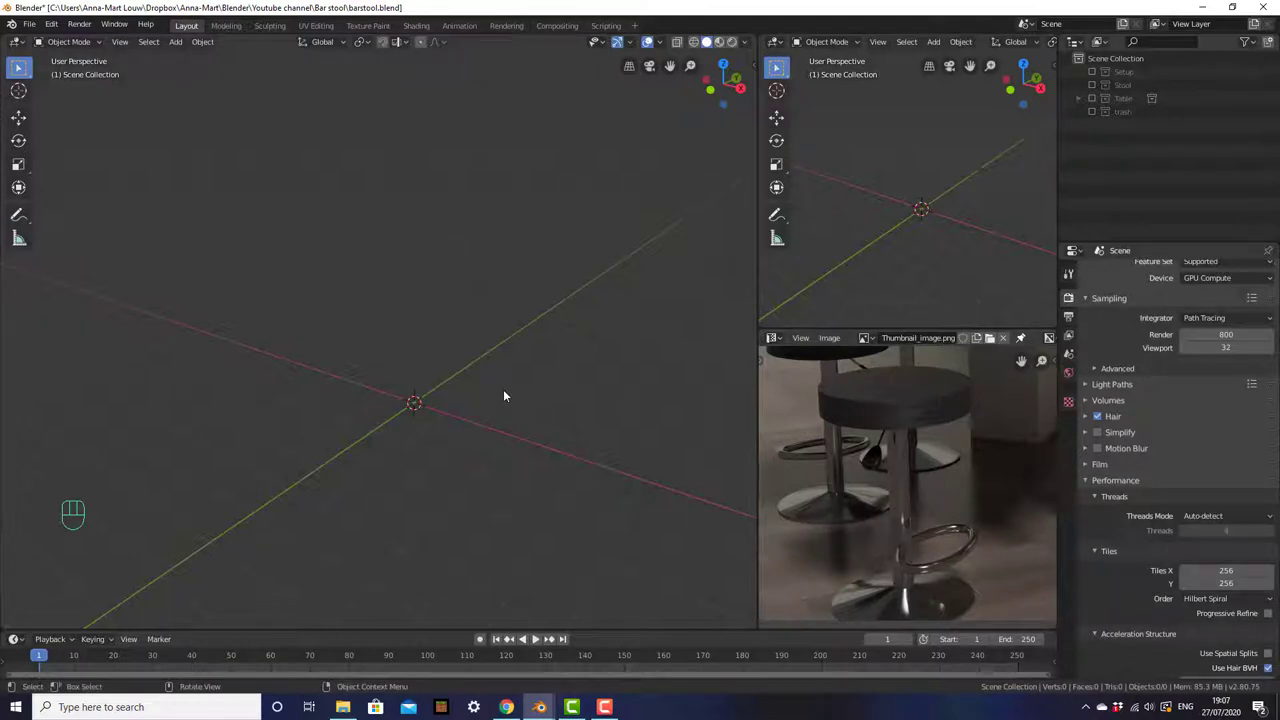
{"action": "key", "text": "shift+a"}
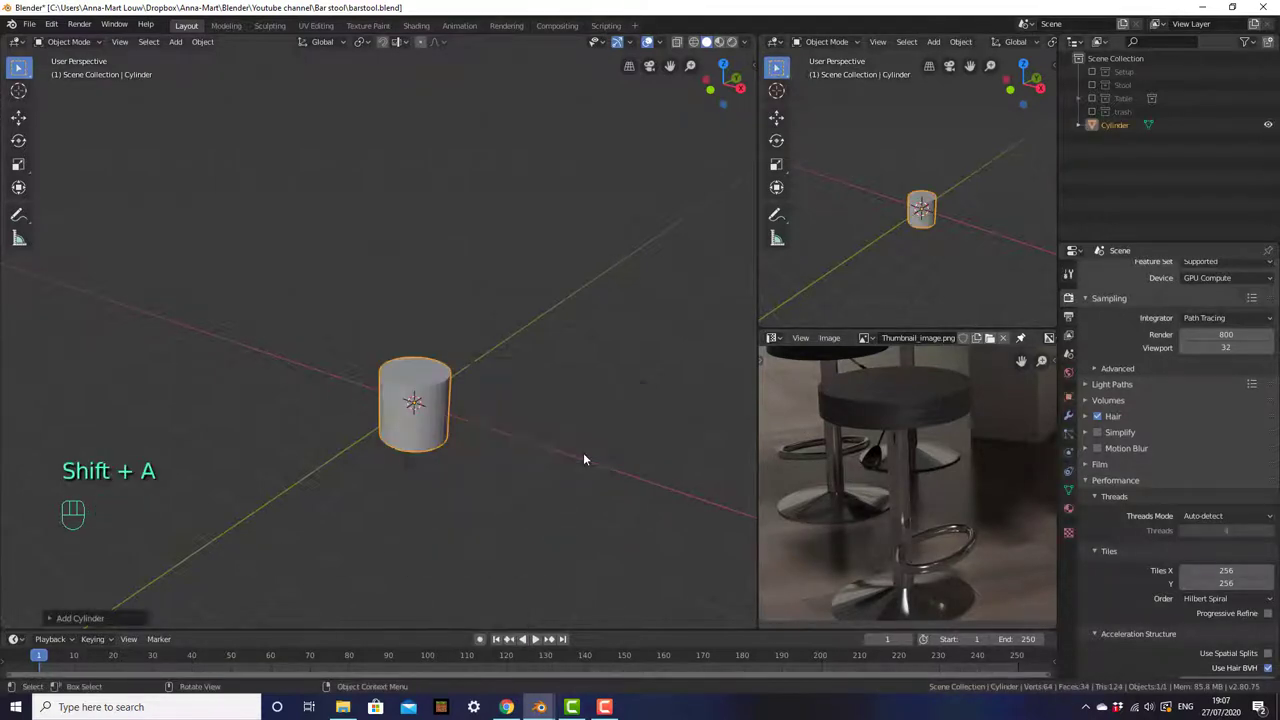
{"action": "left_click_drag", "start_coordinate": [536, 492], "coordinate": [516, 317]}
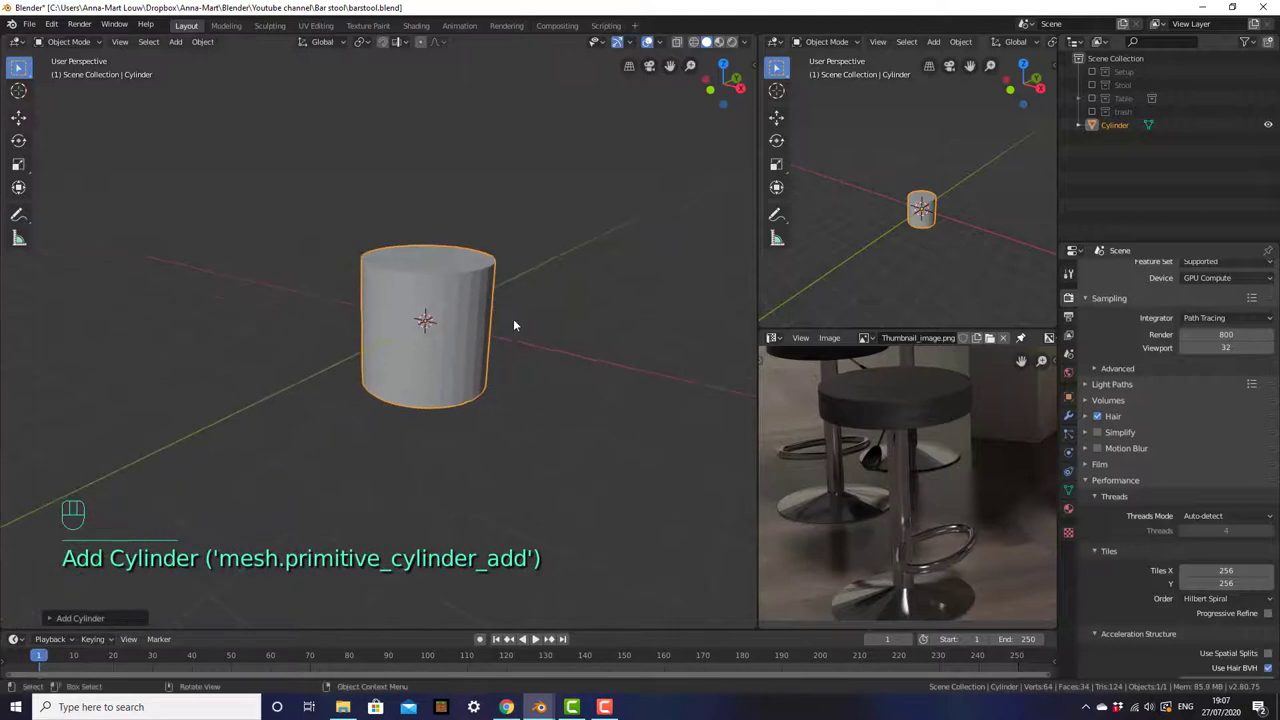
- Flatten the cylinder into a wide thin disc and raise it above the floor
{"action": "key", "text": "s"}
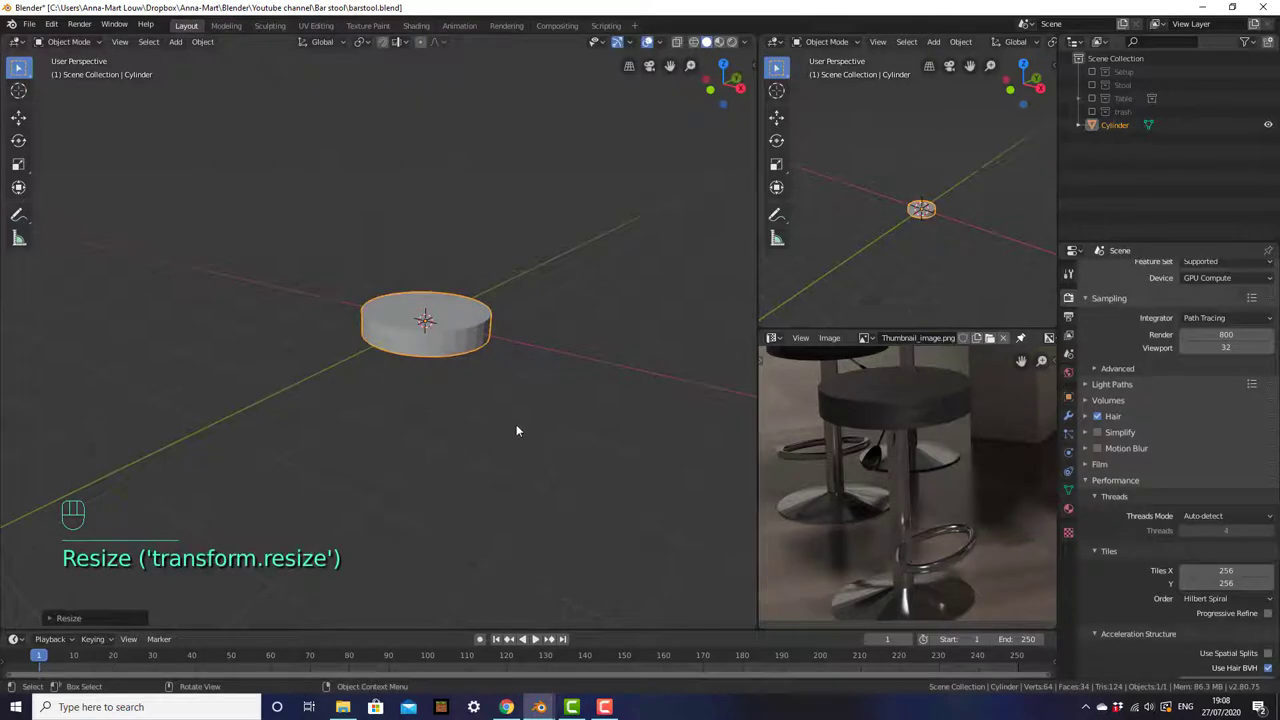
{"action": "key", "text": "KP_1"}
{"action": "key", "text": "g"}
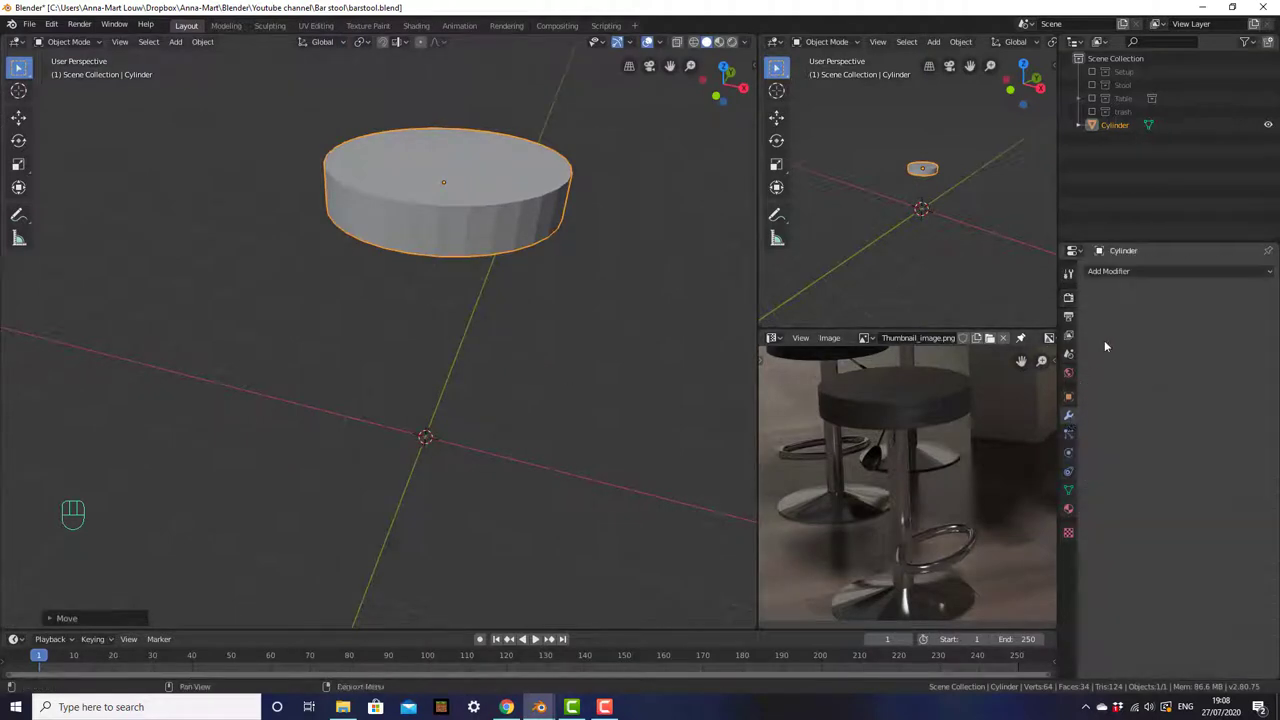
- Add a Bevel modifier limited by Angle, then a Subdivision Surface modifier on the seat
{"action": "left_click_drag", "start_coordinate": [1142, 272], "coordinate": [1026, 317]}
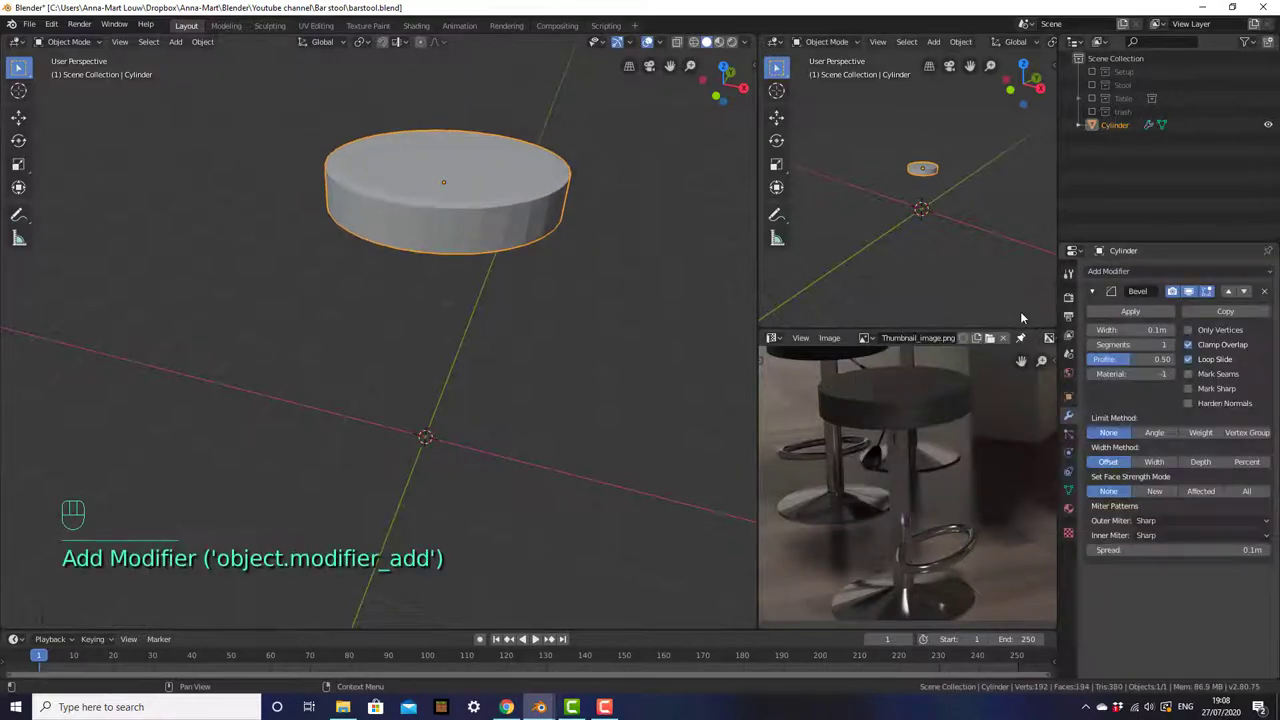
{"action": "left_click_drag", "start_coordinate": [569, 230], "coordinate": [514, 350]}
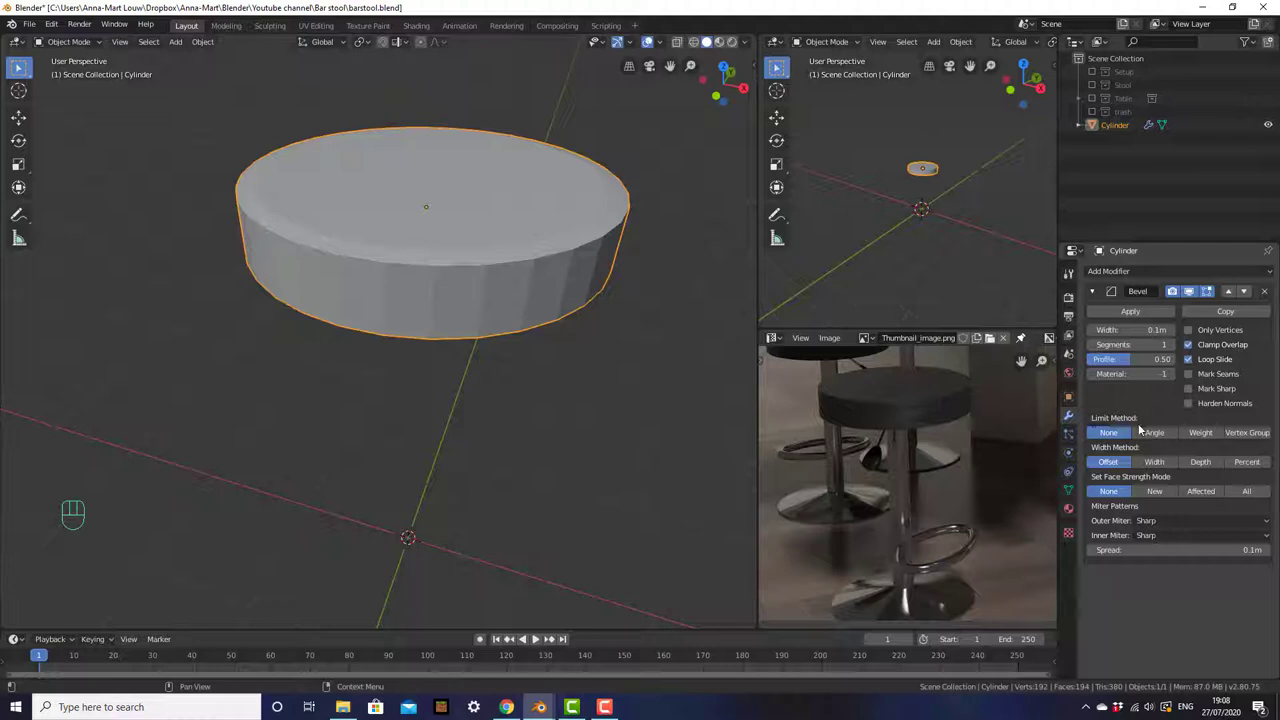
{"action": "left_click", "coordinate": [1165, 440]}
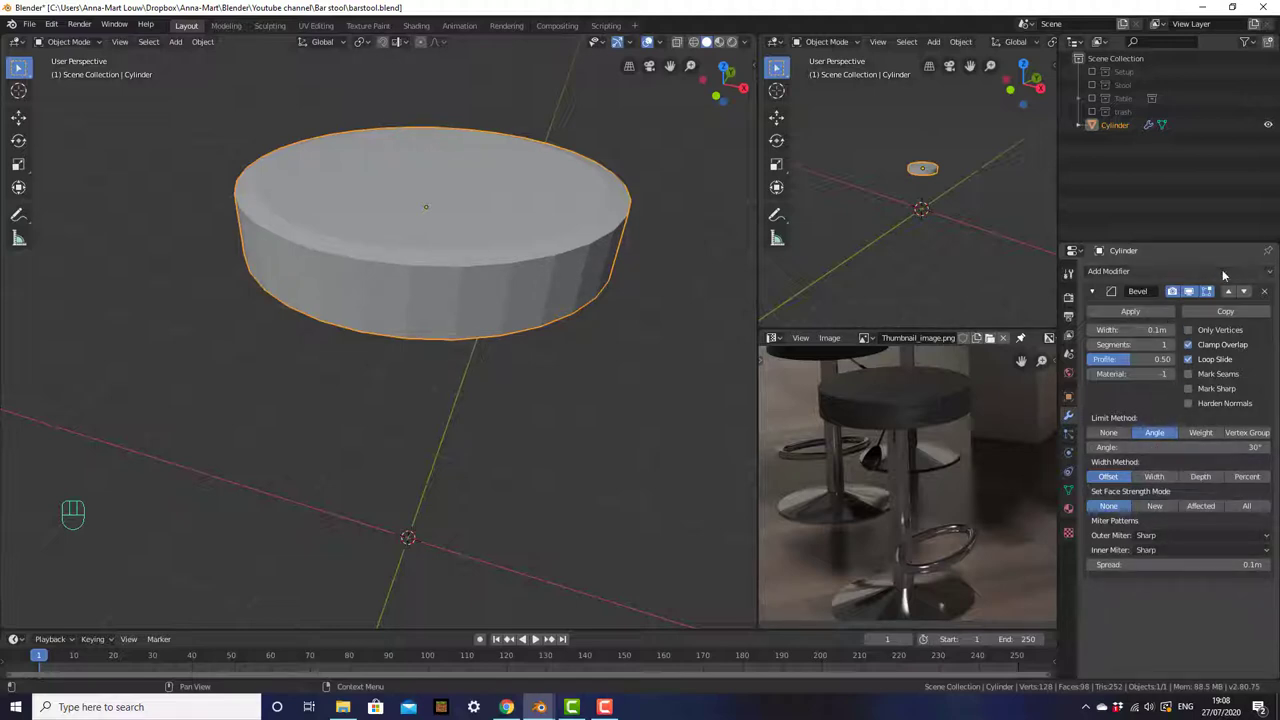
{"action": "left_click_drag", "start_coordinate": [1226, 274], "coordinate": [1047, 497]}
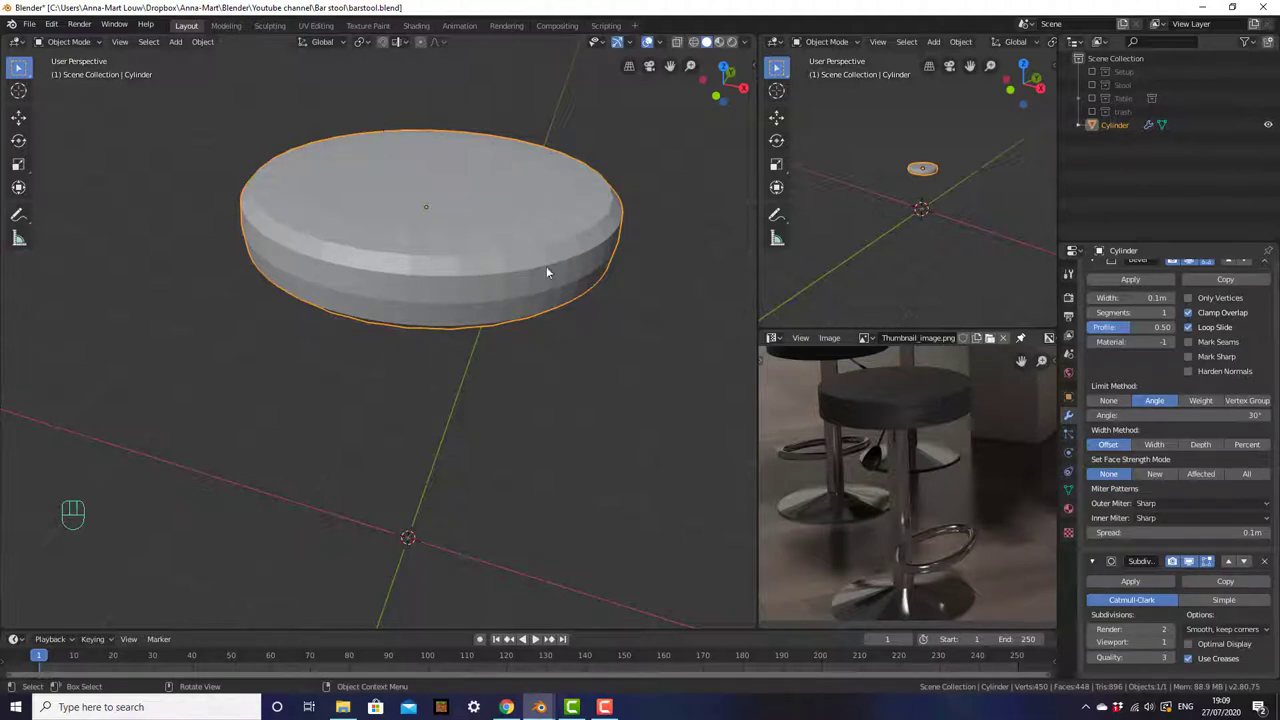
- Add loop cuts near the seat's top and bottom rims to tighten the edges
{"action": "key", "text": "Tab"}
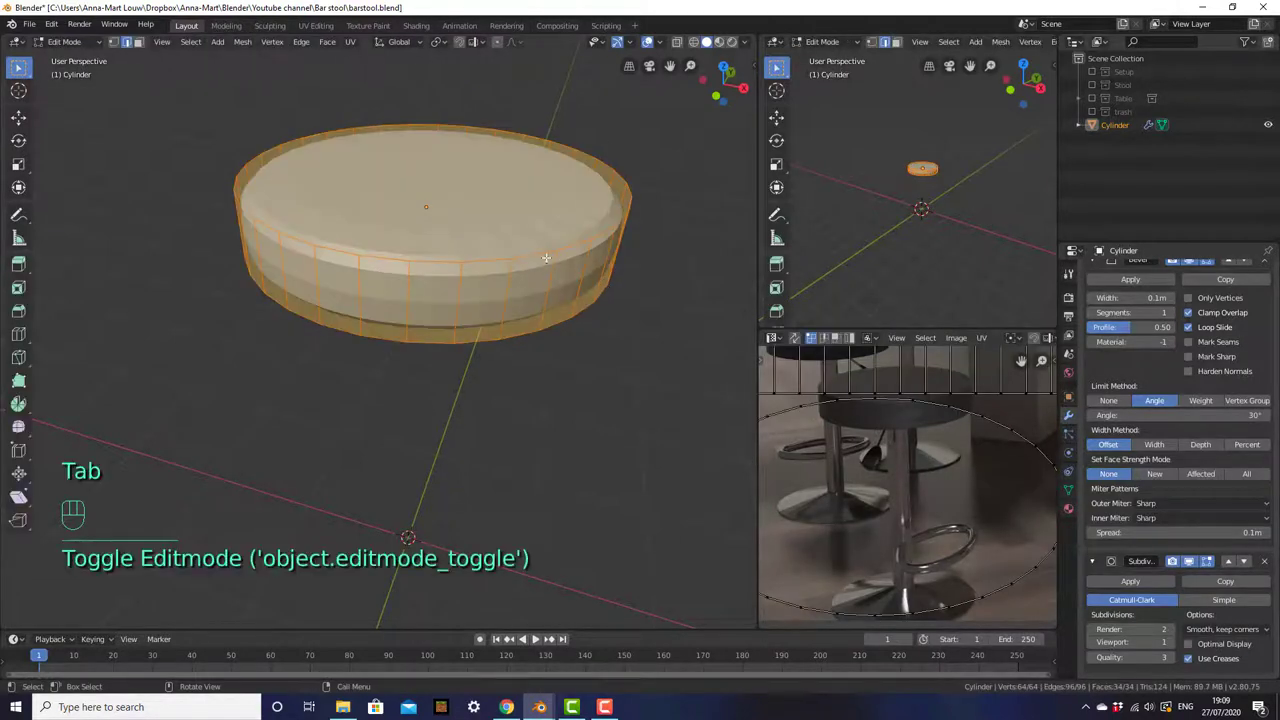
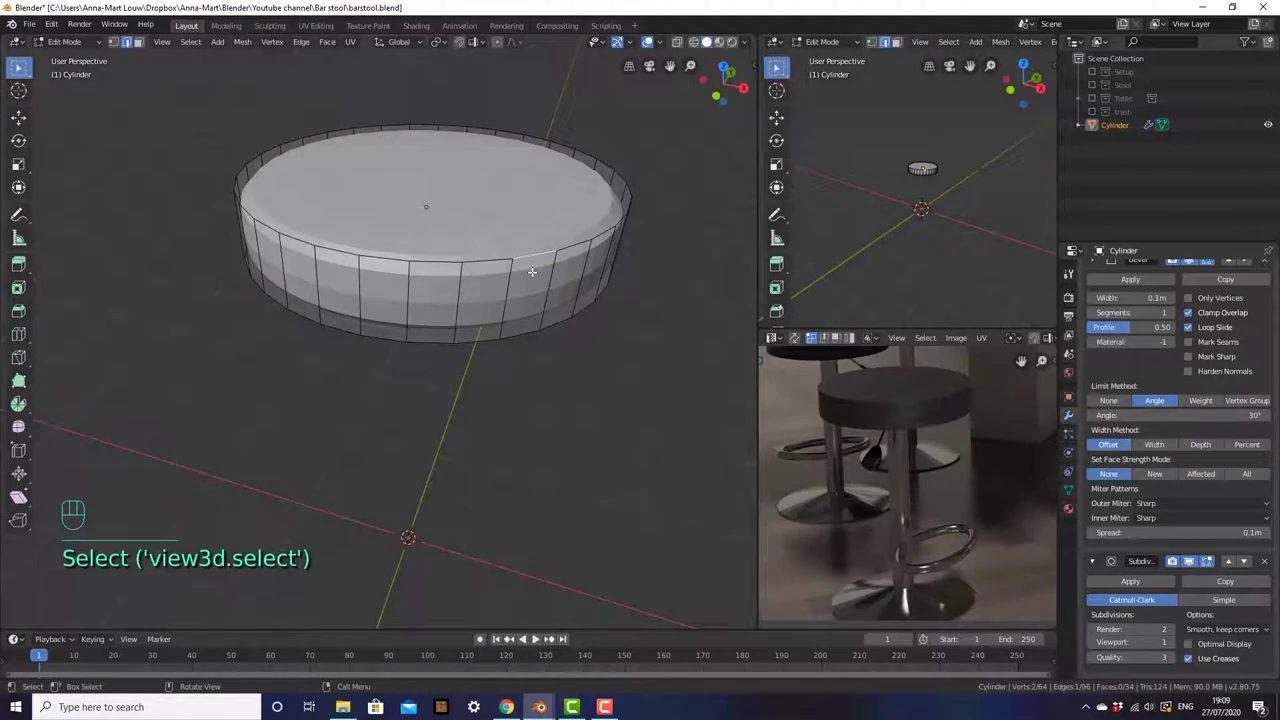
{"action": "key", "text": "ctrl+r"}
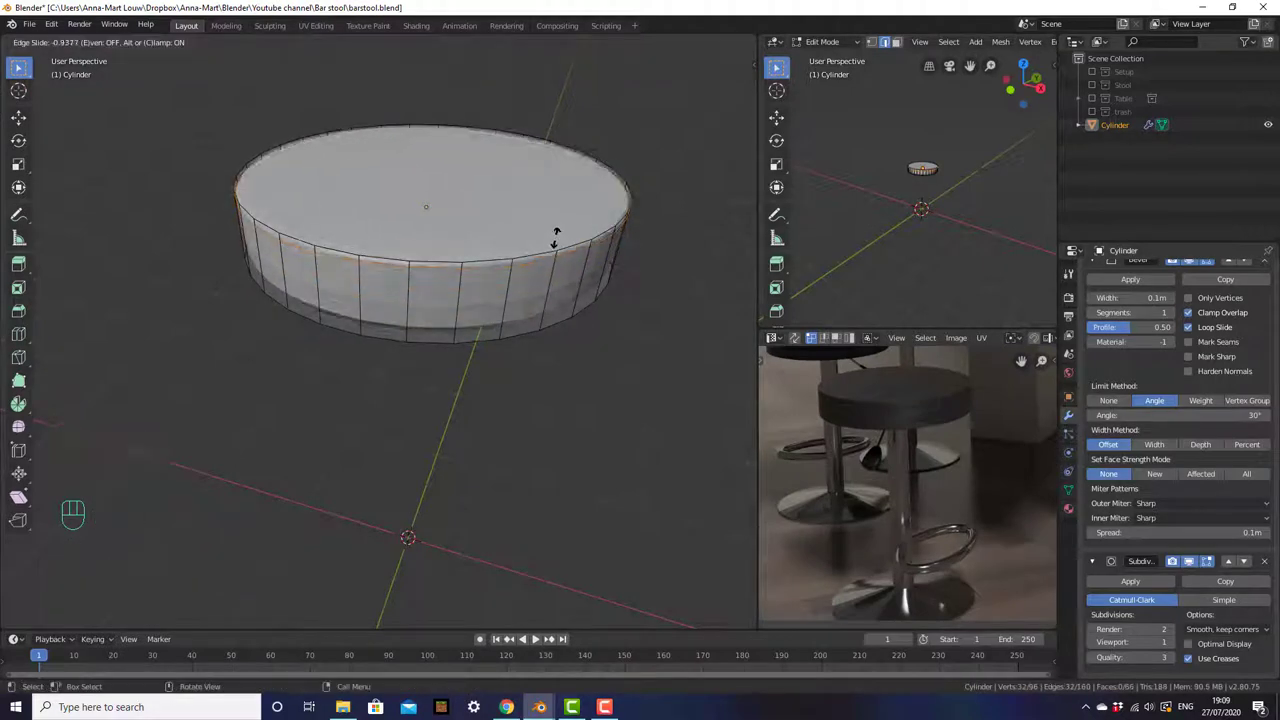
{"action": "key", "text": "ctrl+r"}
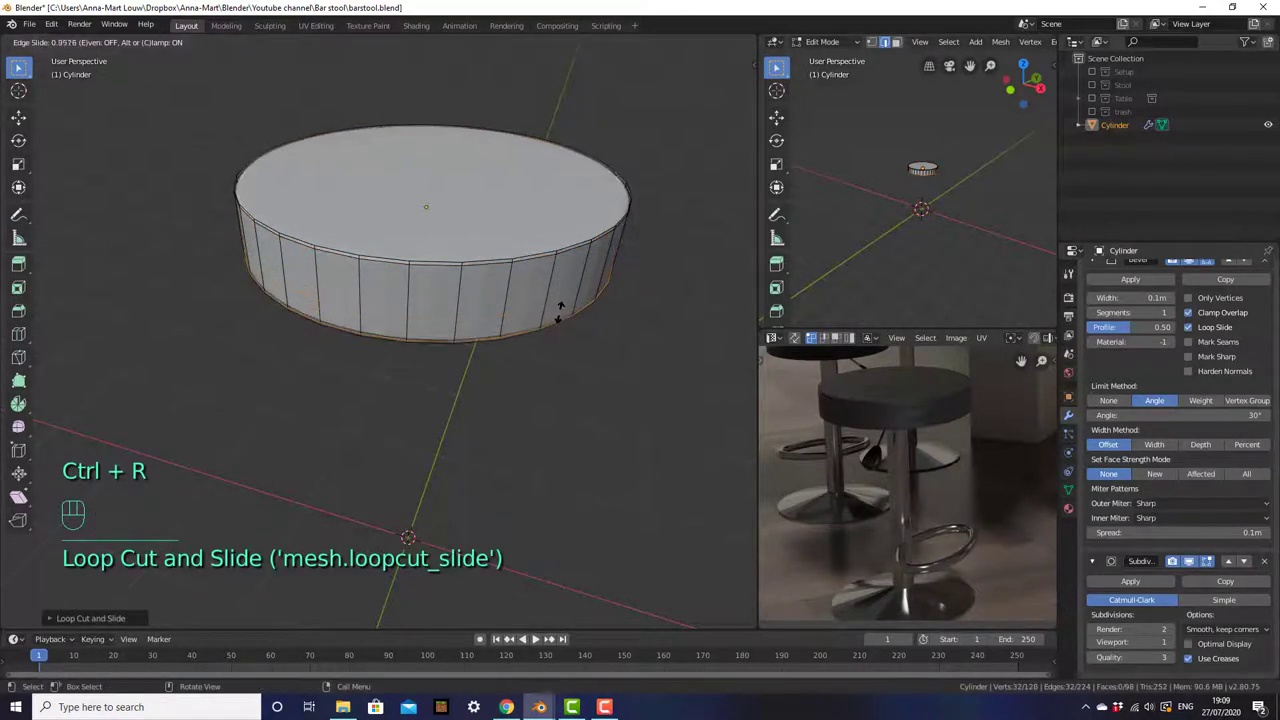
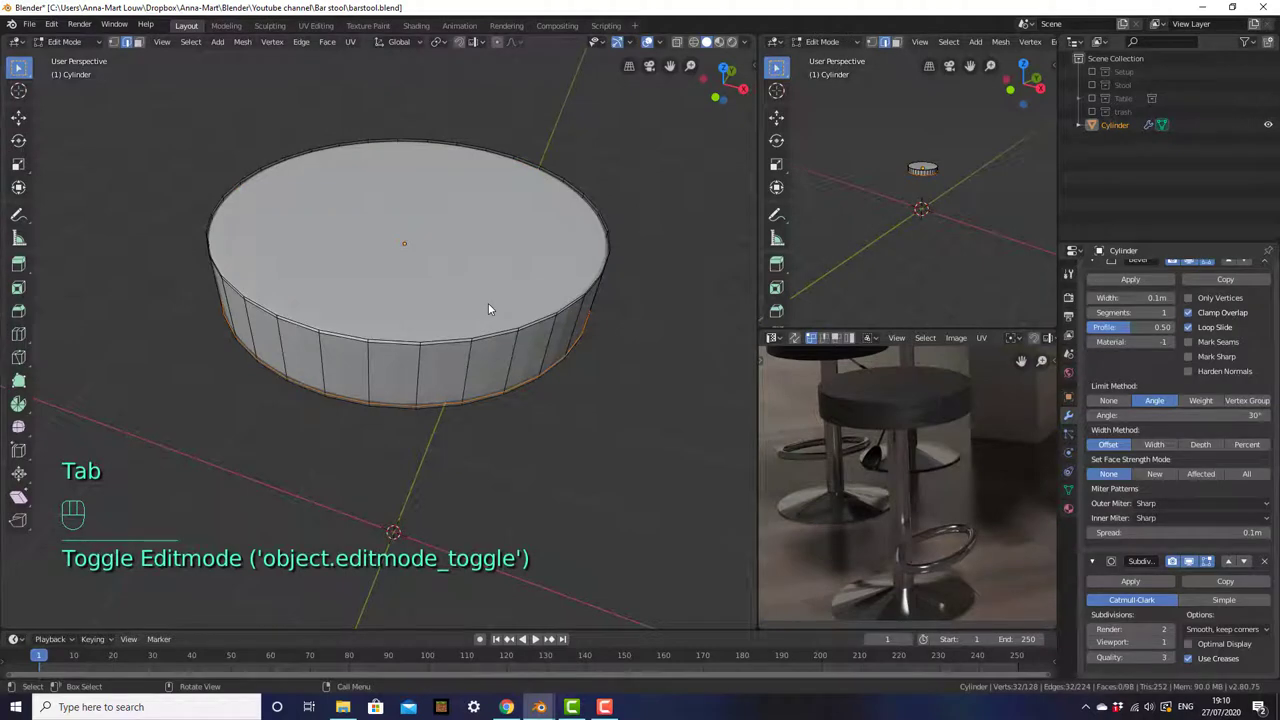
- From top view, knife-cut two vertical and two horizontal lines across the seat's top face
{"action": "key", "text": "KP_7"}
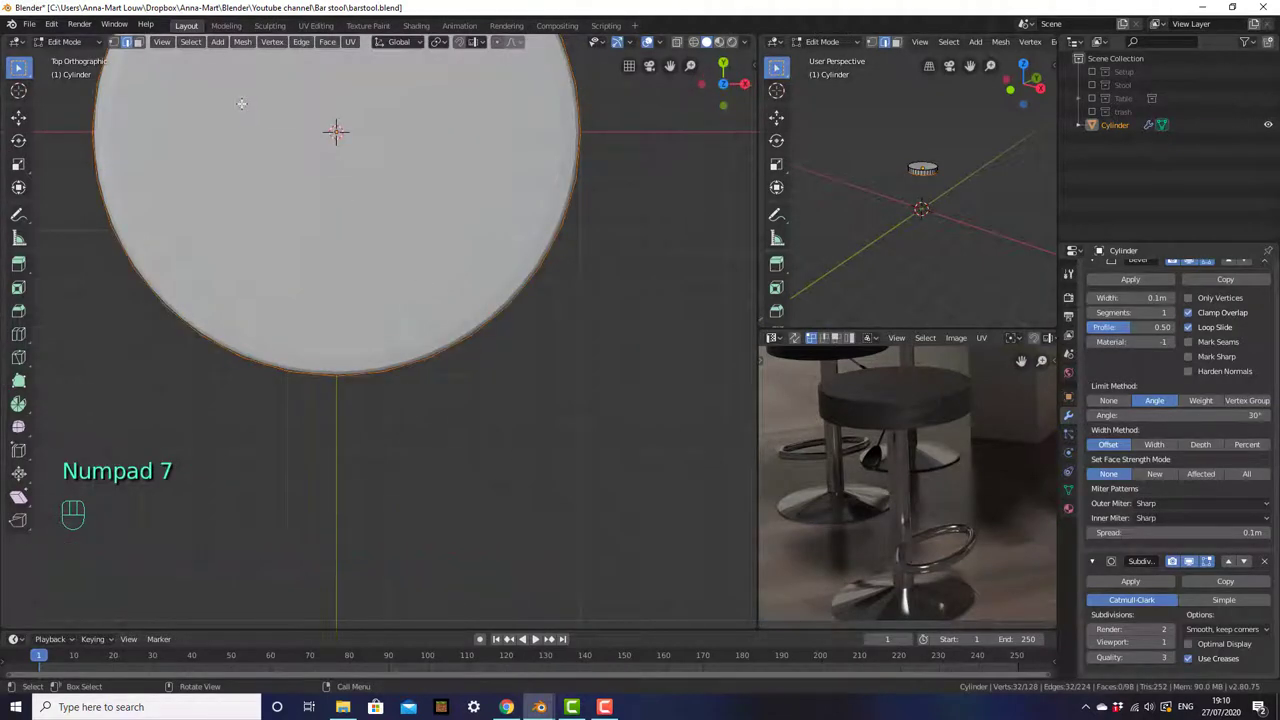
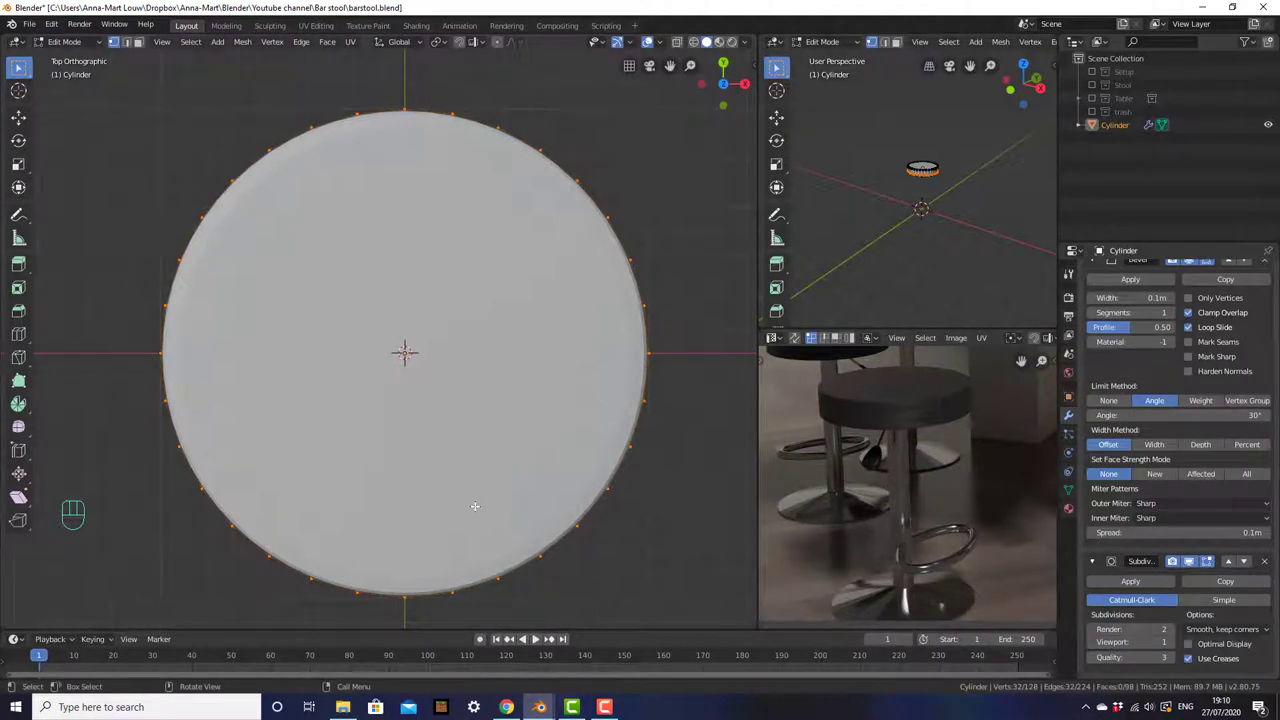
{"action": "key", "text": "k"}
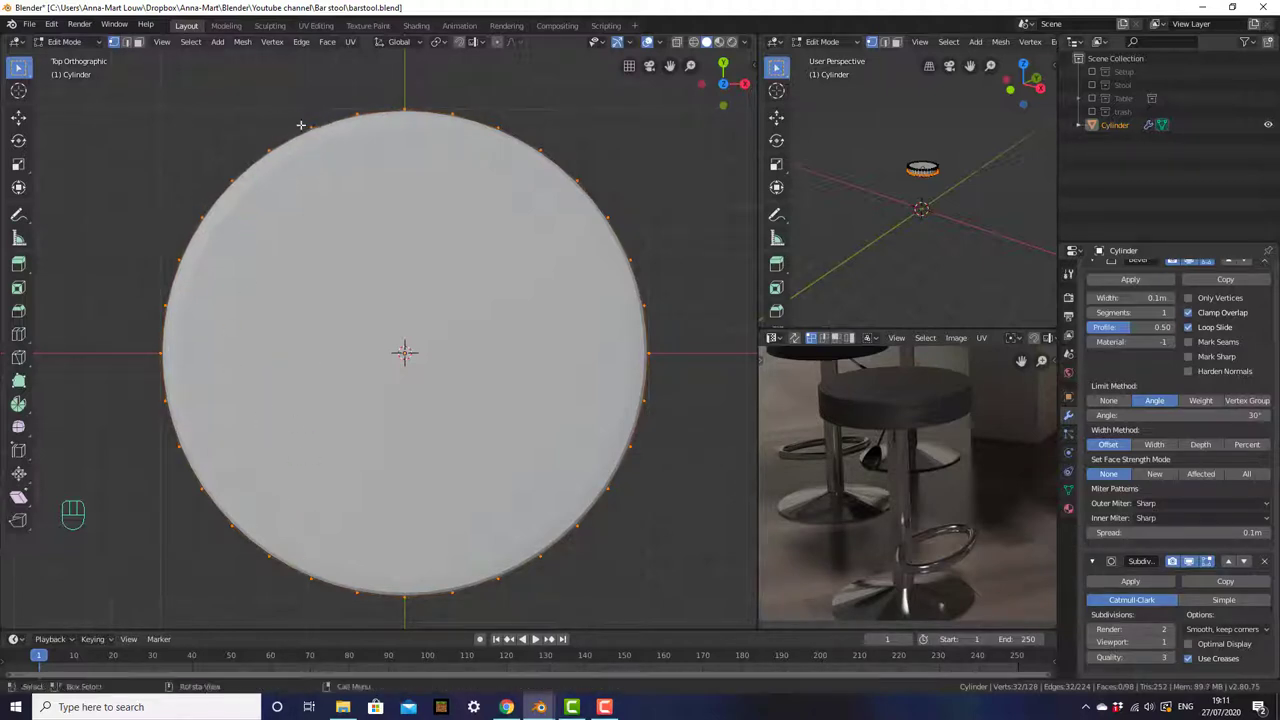
{"action": "key", "text": "k"}
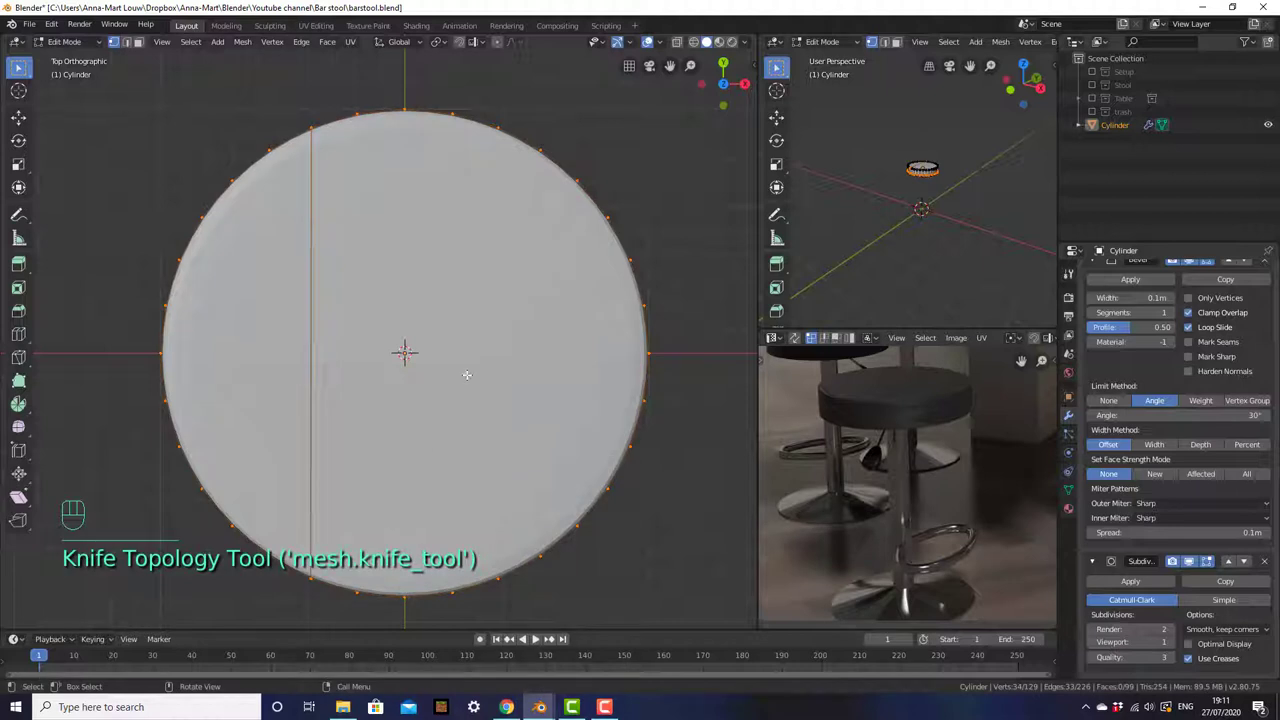
{"action": "key", "text": "k"}
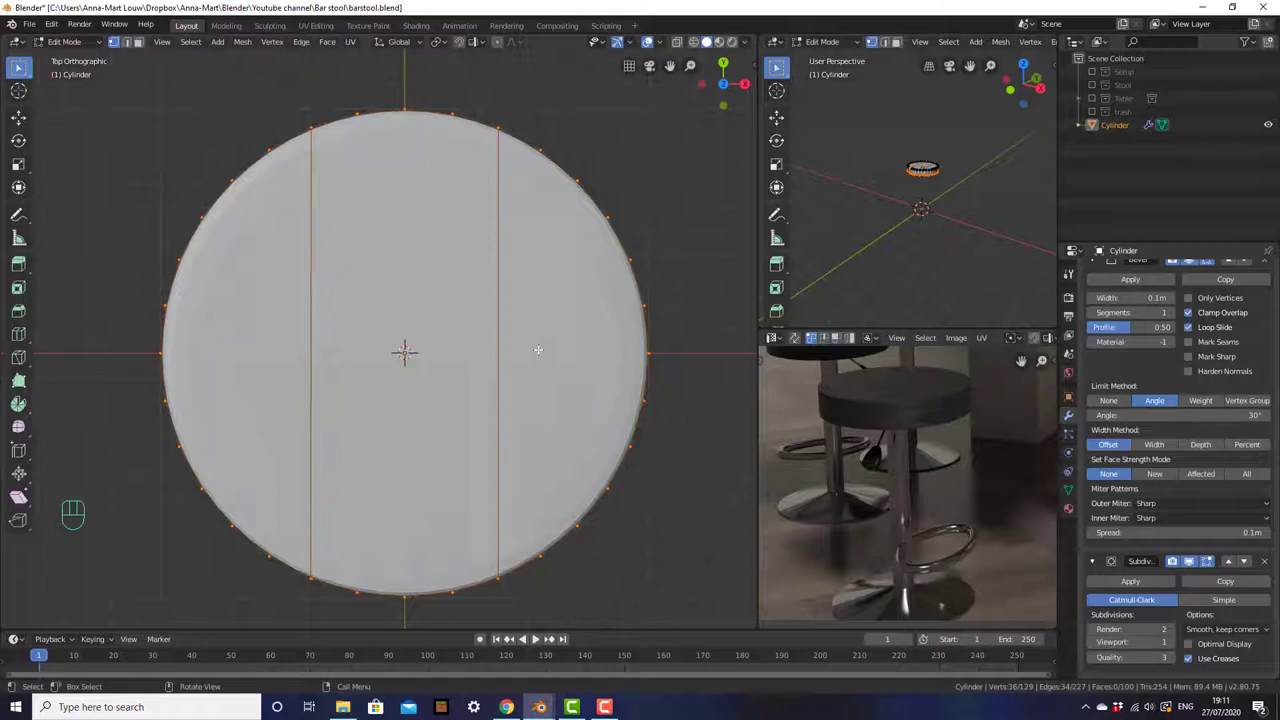
{"action": "key", "text": "k"}
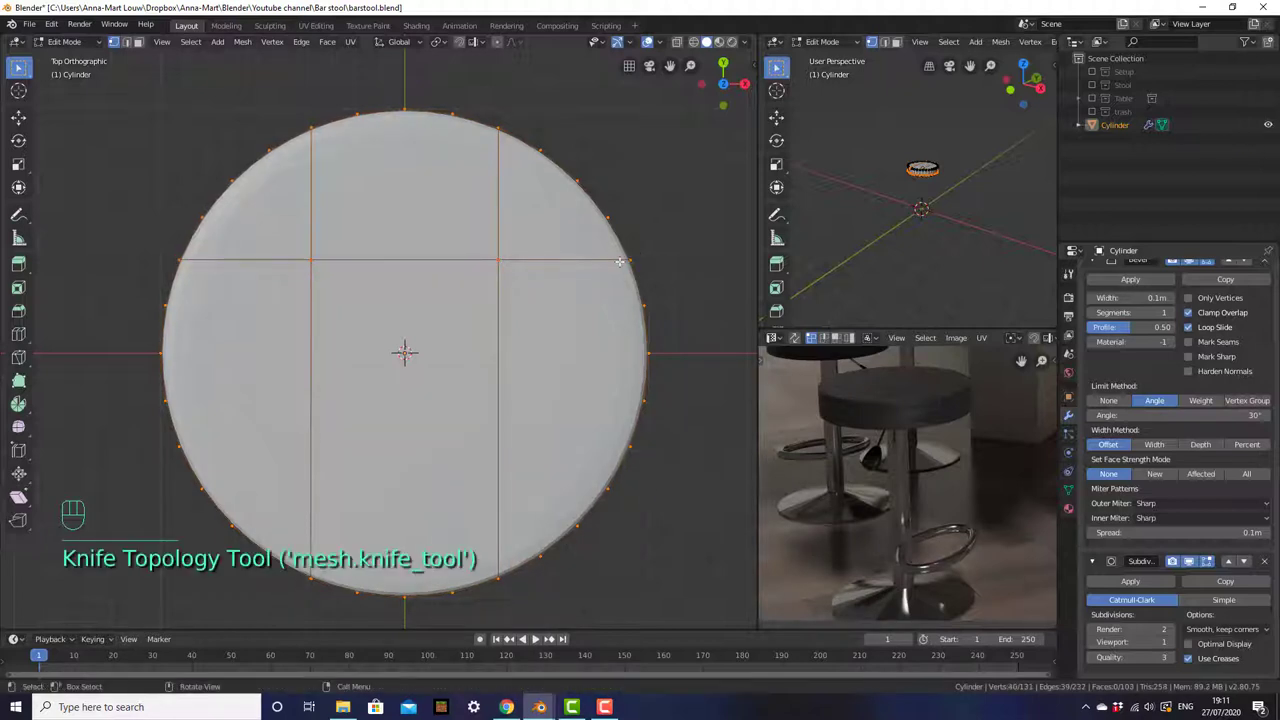
{"action": "key", "text": "k"}
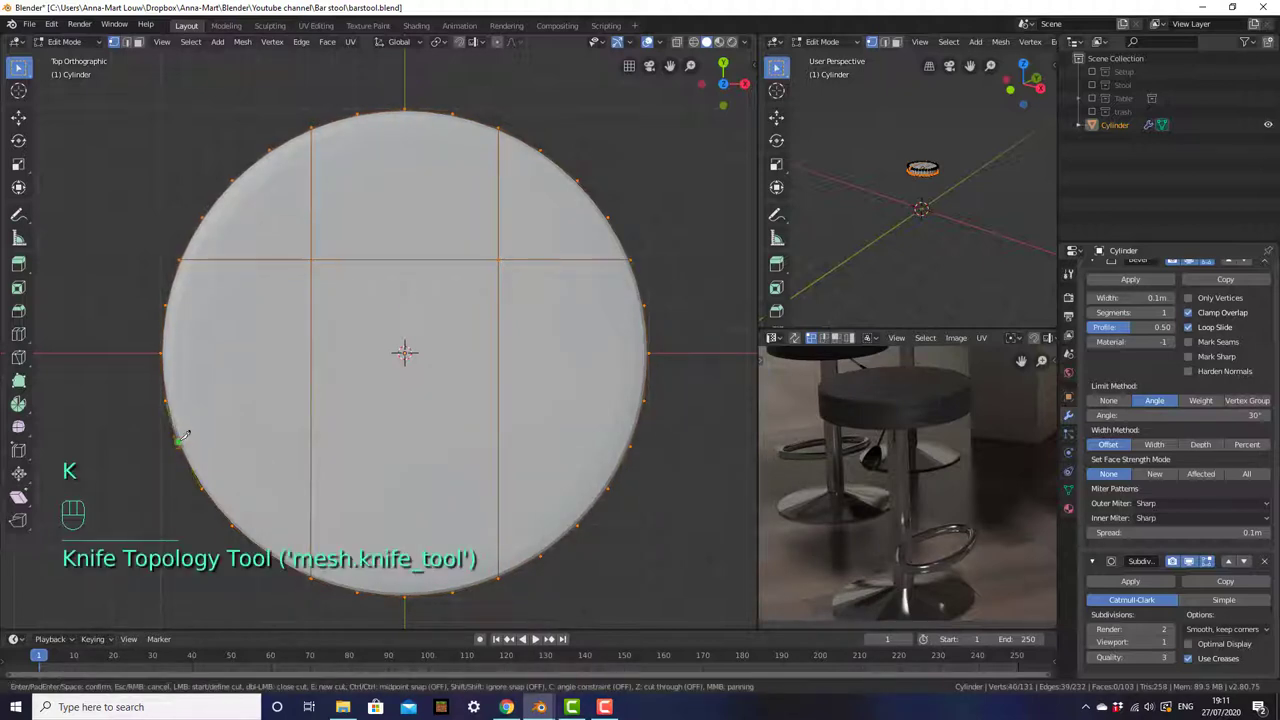
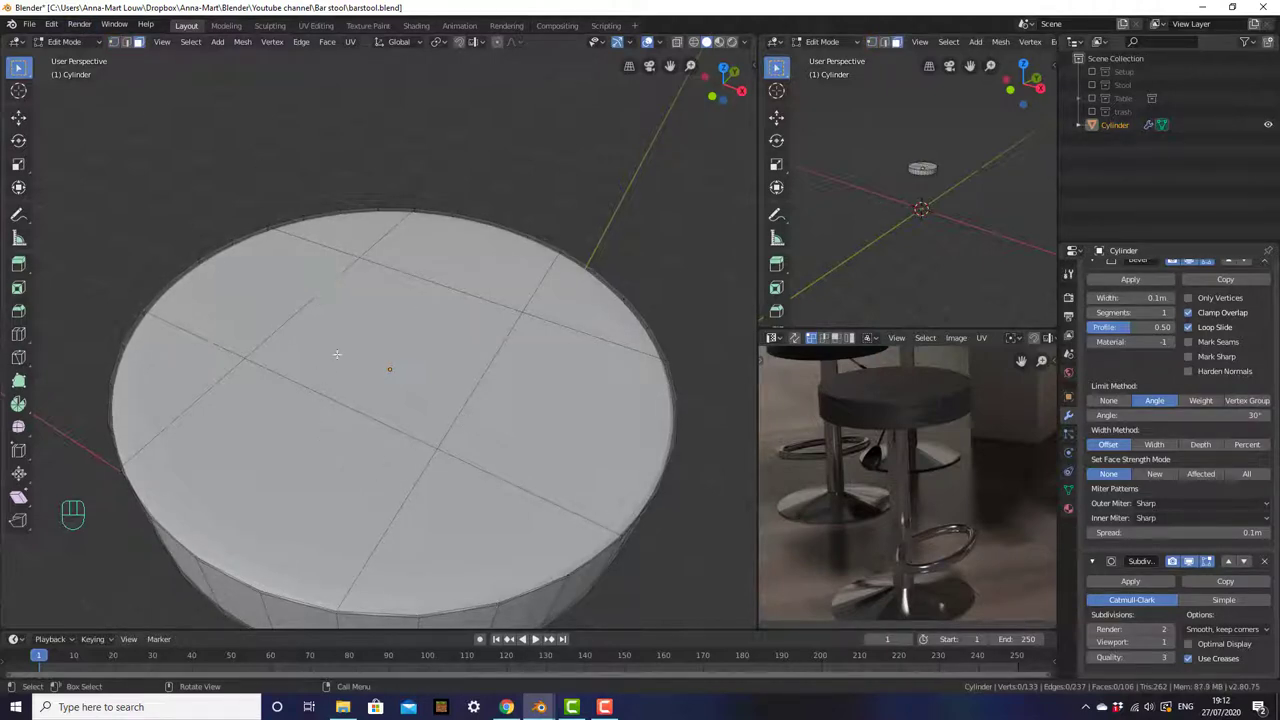
- Inset the selected seat-top grid faces and shift them vertically
{"action": "key", "text": "KP_7"}
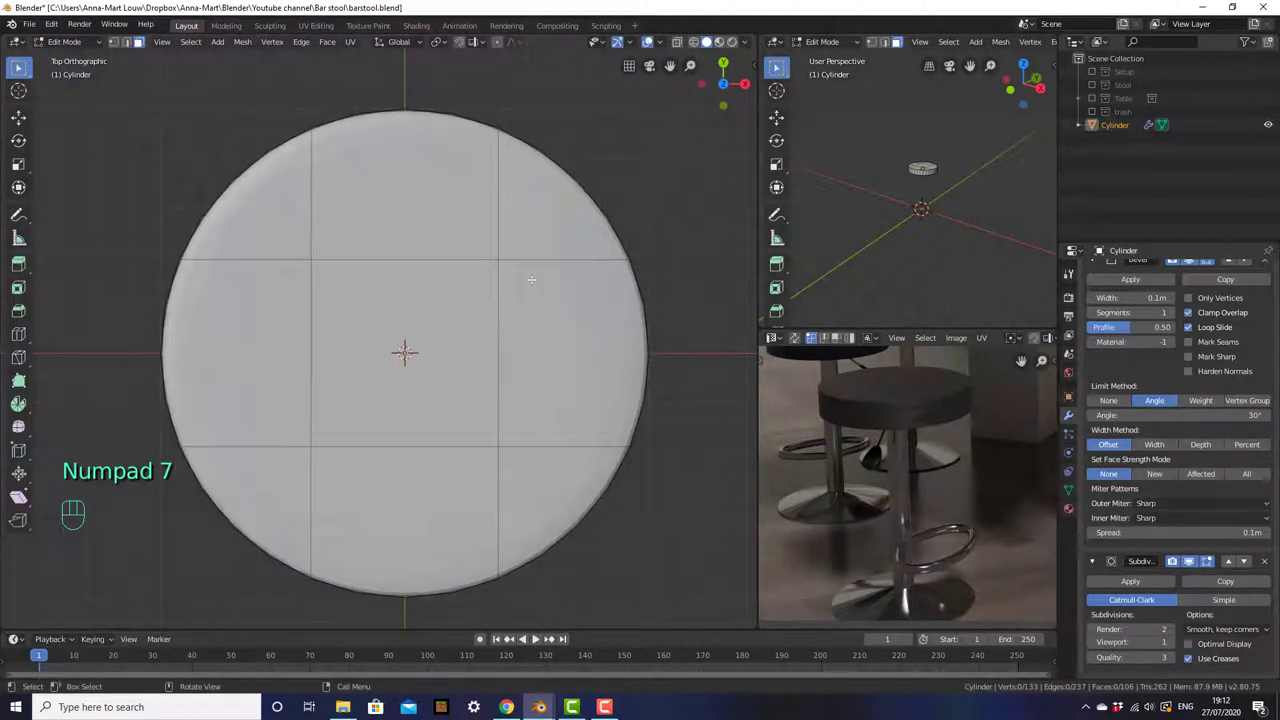
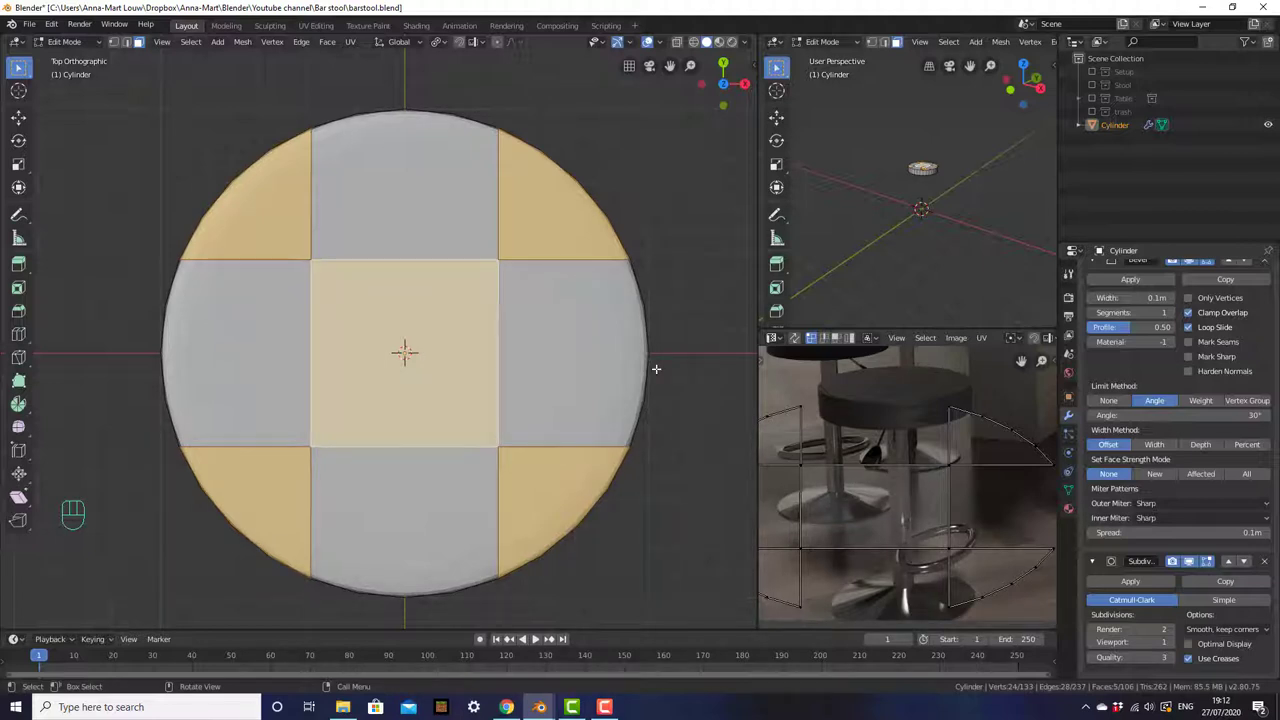
{"action": "key", "text": "KP_7"}
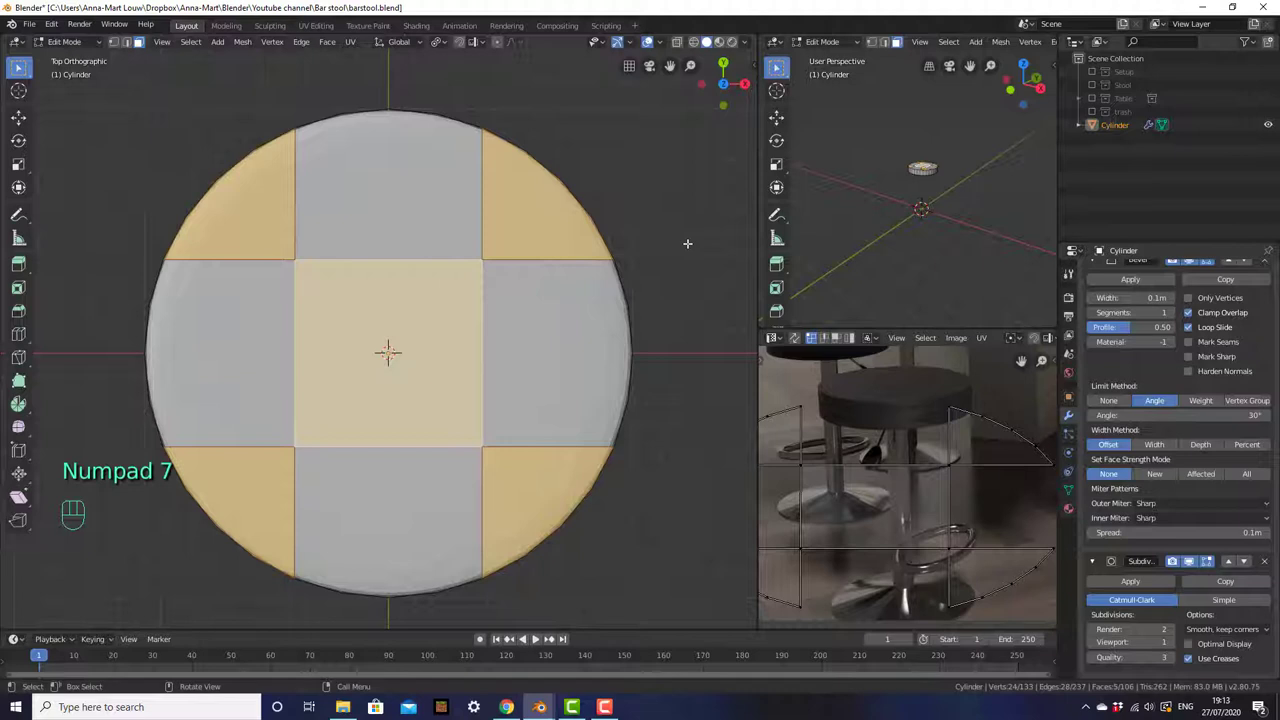
{"action": "key", "text": "i"}
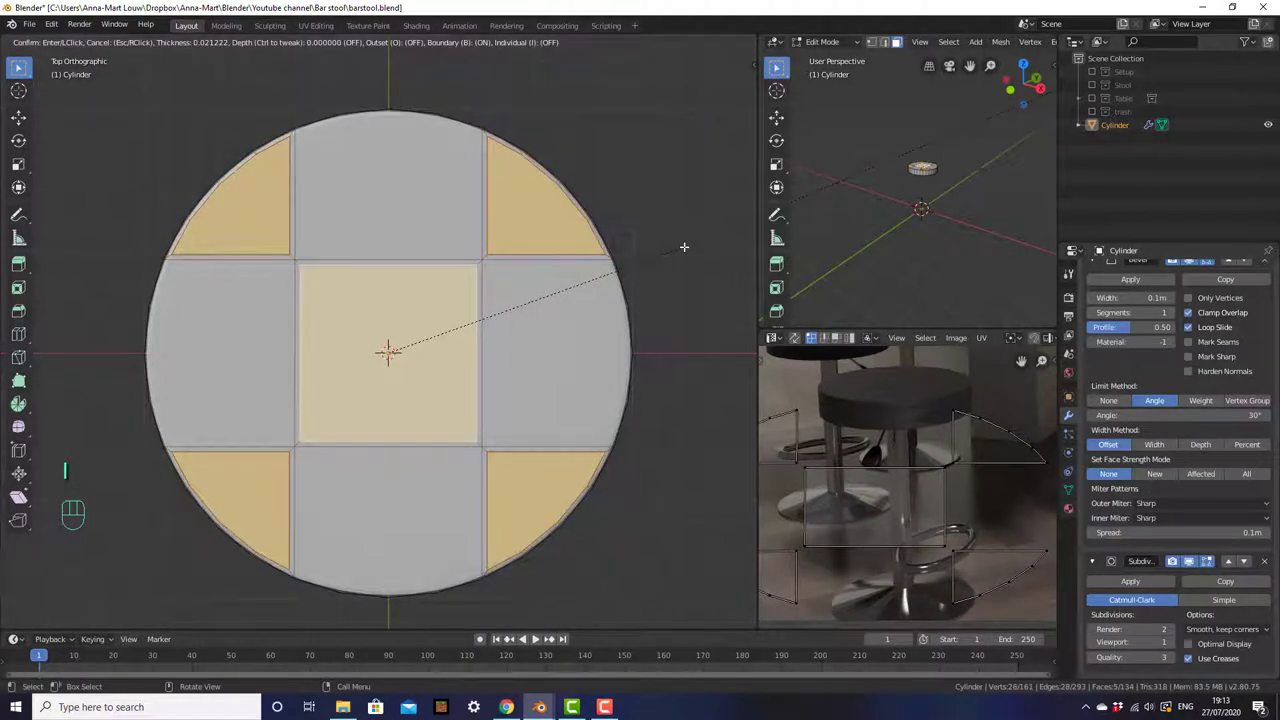
{"action": "key", "text": "KP_1"}
{"action": "key", "text": "g"}
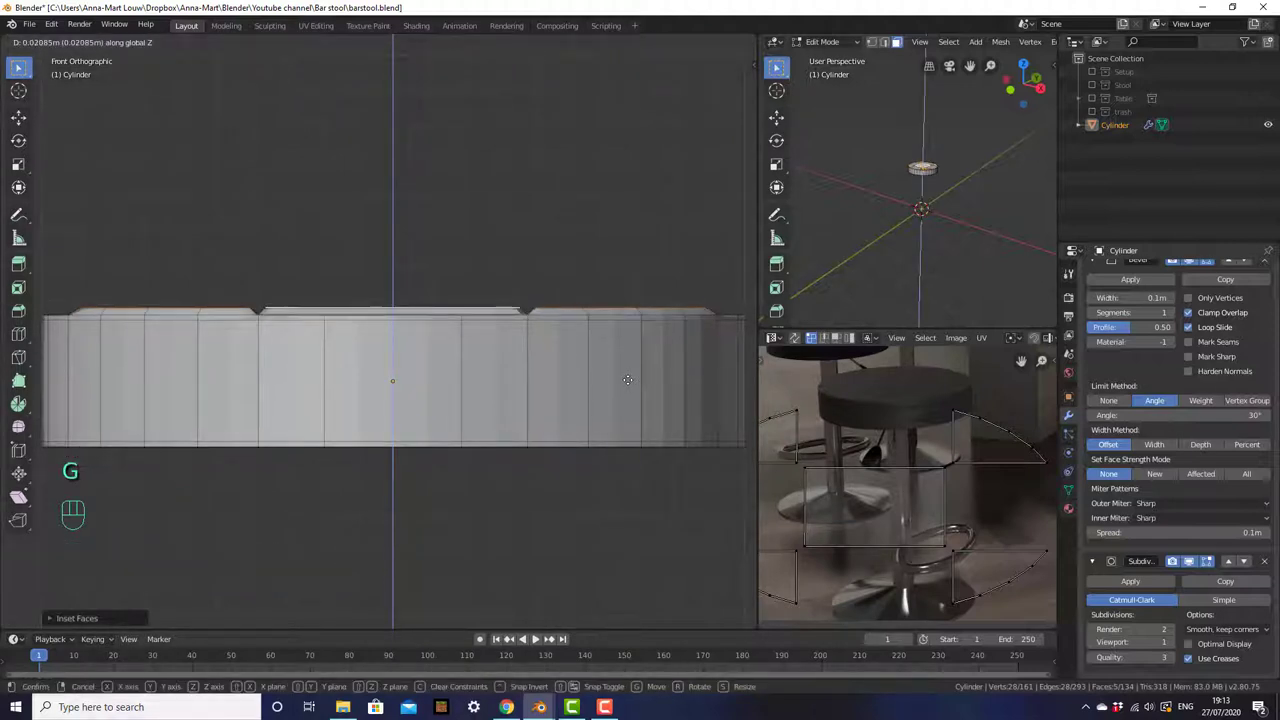
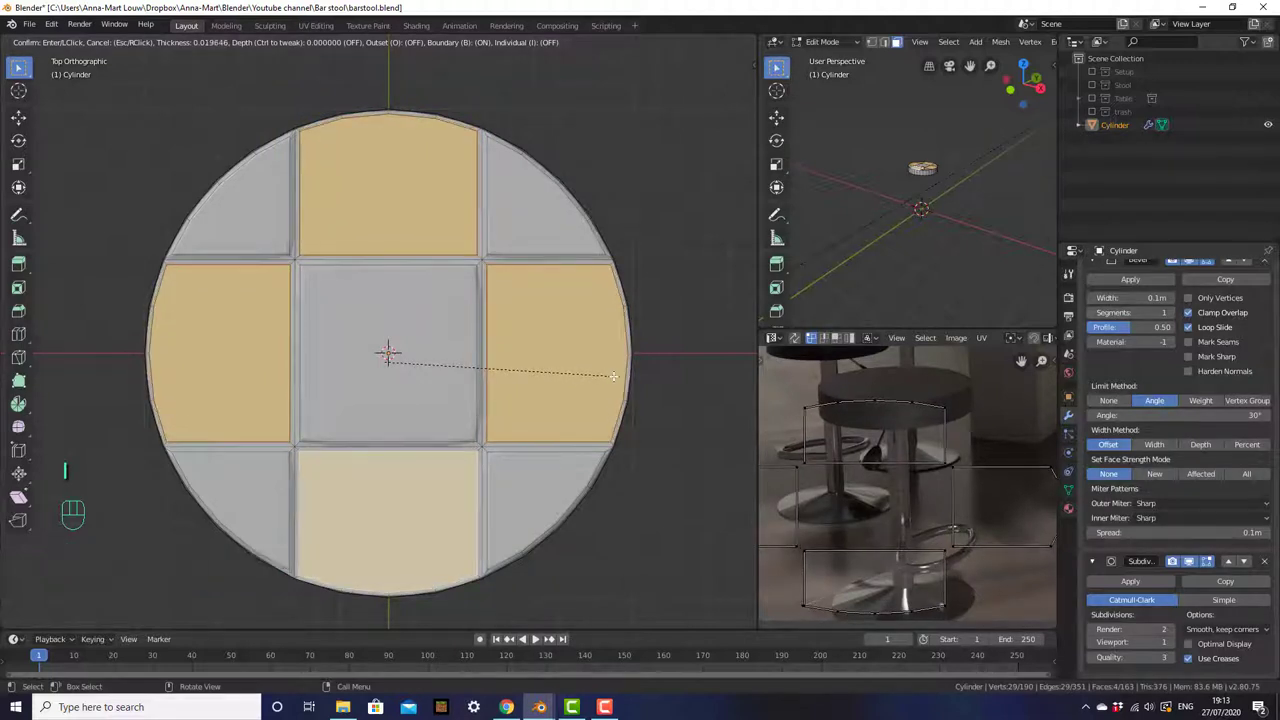
- Push the inset faces down into the seat to form grooved tufted squares, then leave Edit Mode
{"action": "key", "text": "KP_1"}
{"action": "key", "text": "g"}
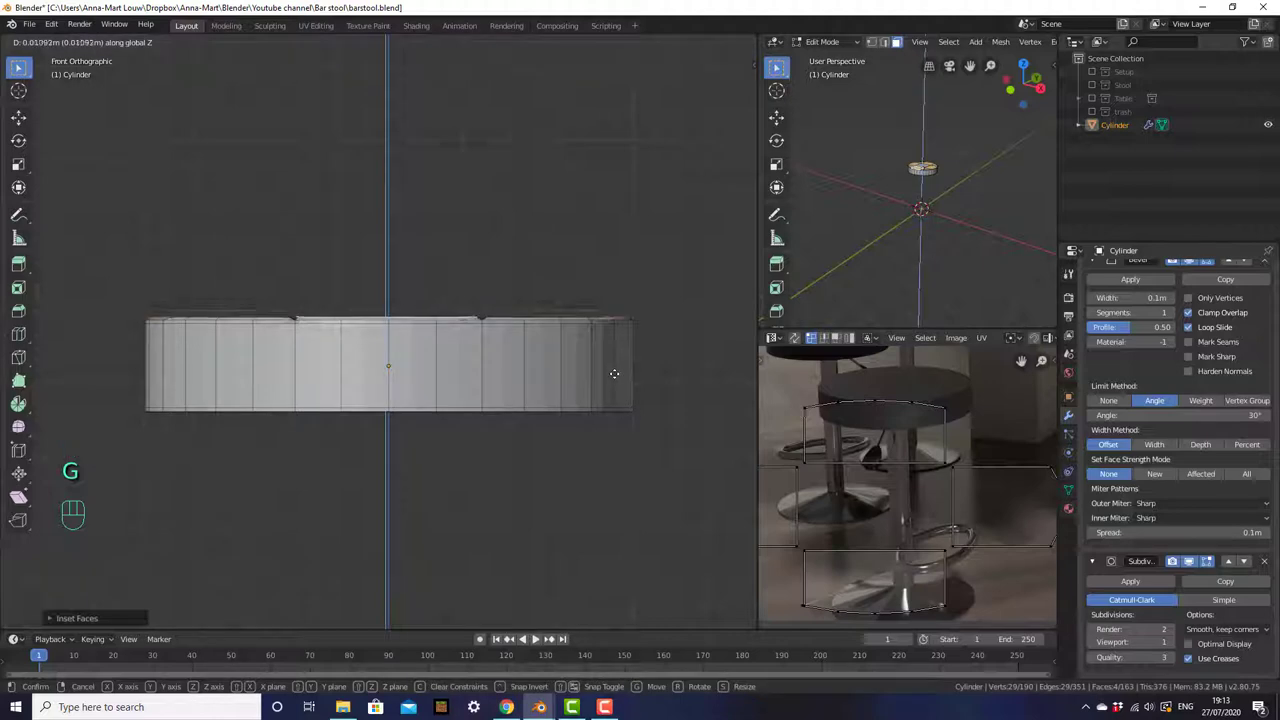
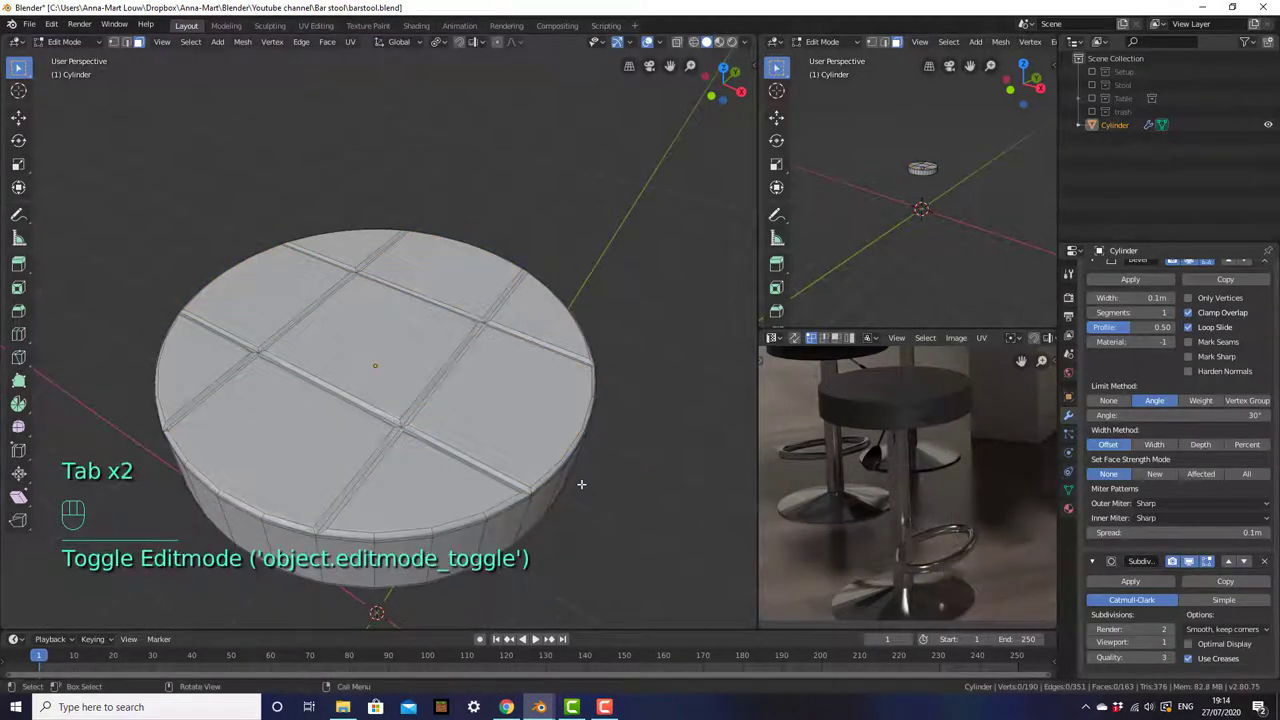
{"action": "key", "text": "Tab"}
- Orbit and zoom around the finished seat, ending in front view
{"action": "left_click_drag", "start_coordinate": [560, 497], "coordinate": [537, 538]}
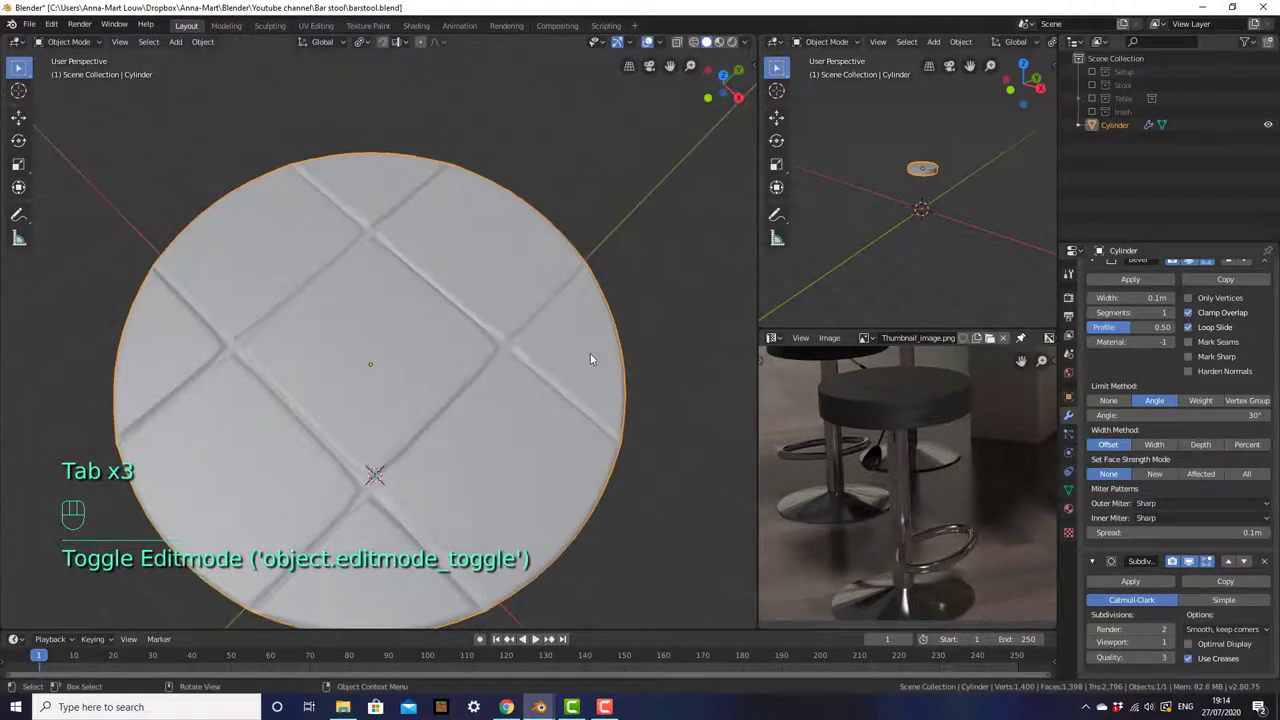
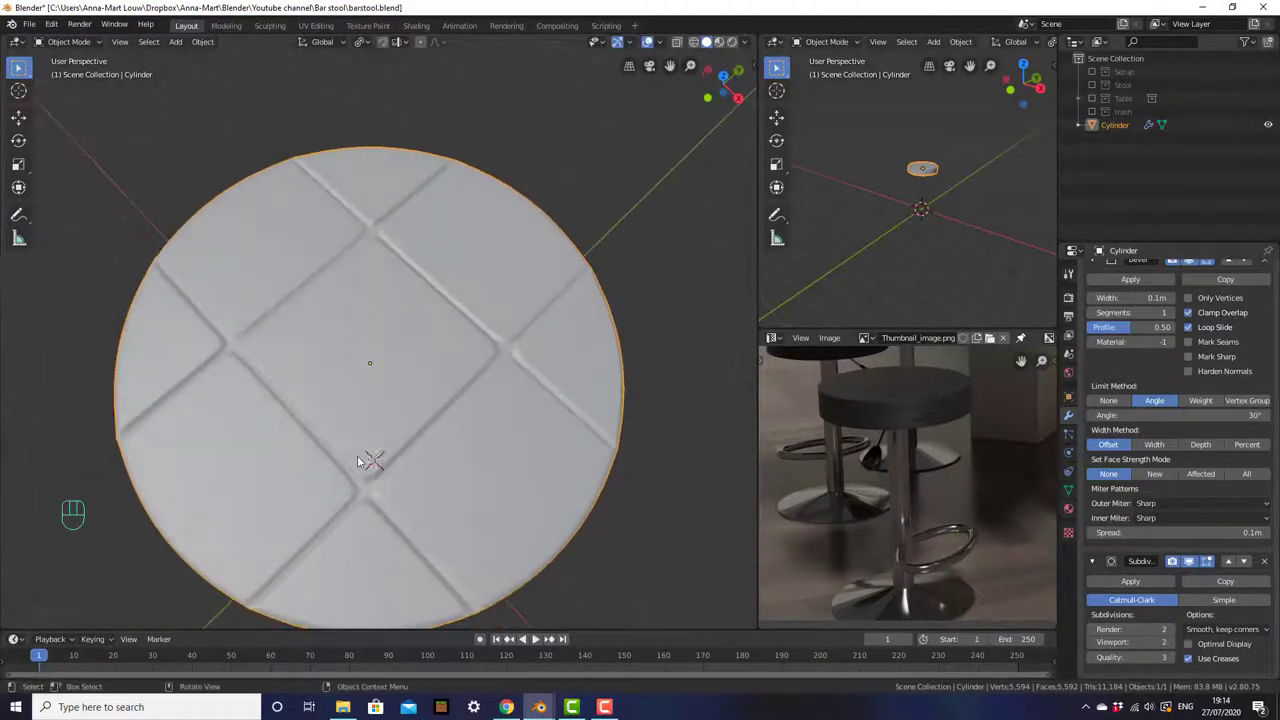
{"action": "left_click_drag", "start_coordinate": [394, 476], "coordinate": [364, 383]}
{"action": "left_click_drag", "start_coordinate": [299, 426], "coordinate": [312, 432]}
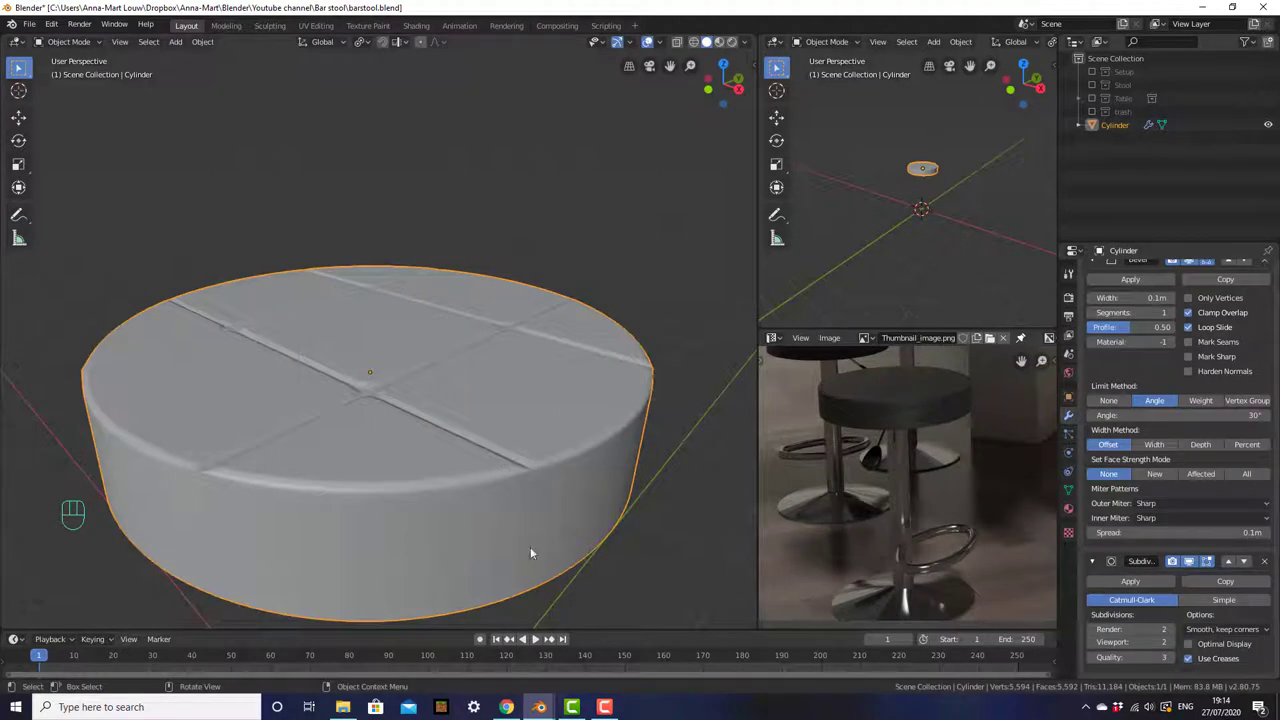
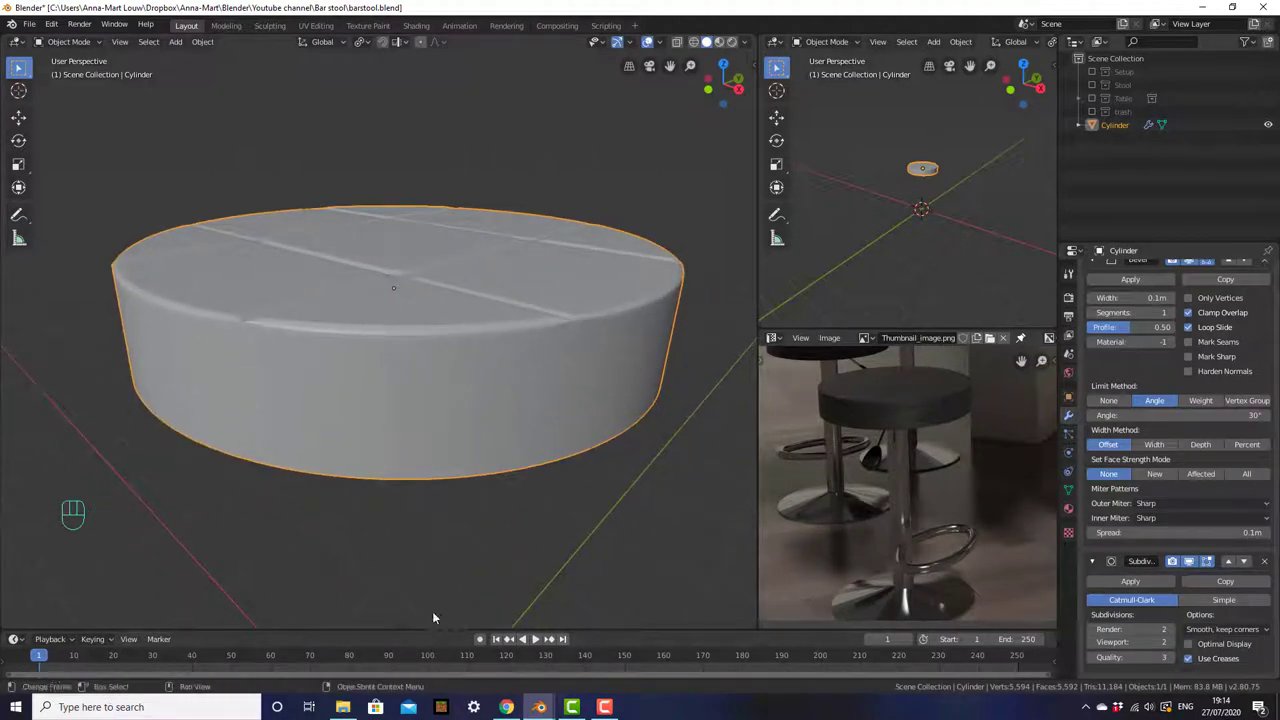
{"action": "left_click_drag", "start_coordinate": [405, 544], "coordinate": [449, 463]}
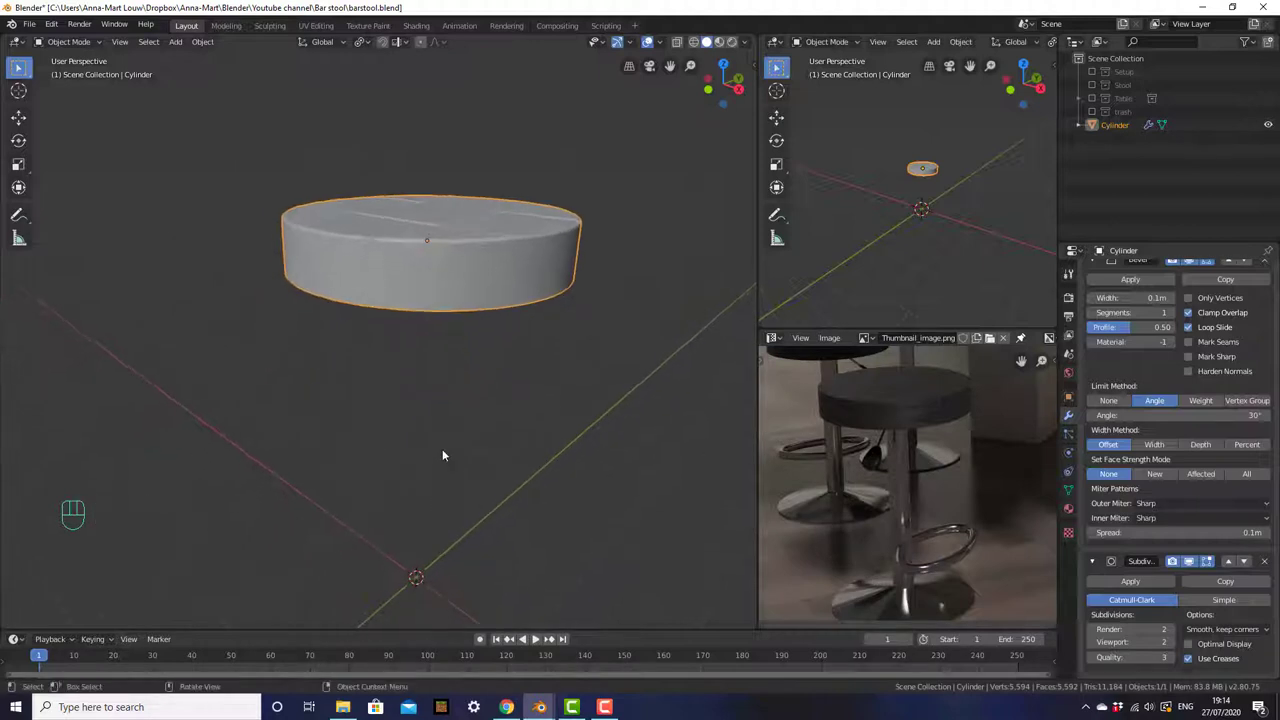
{"action": "key", "text": "KP_1"}
{"action": "left_click_drag", "start_coordinate": [449, 453], "coordinate": [473, 432]}
- Add a new cylinder below the seat and thin it down
{"action": "key", "text": "shift+a"}
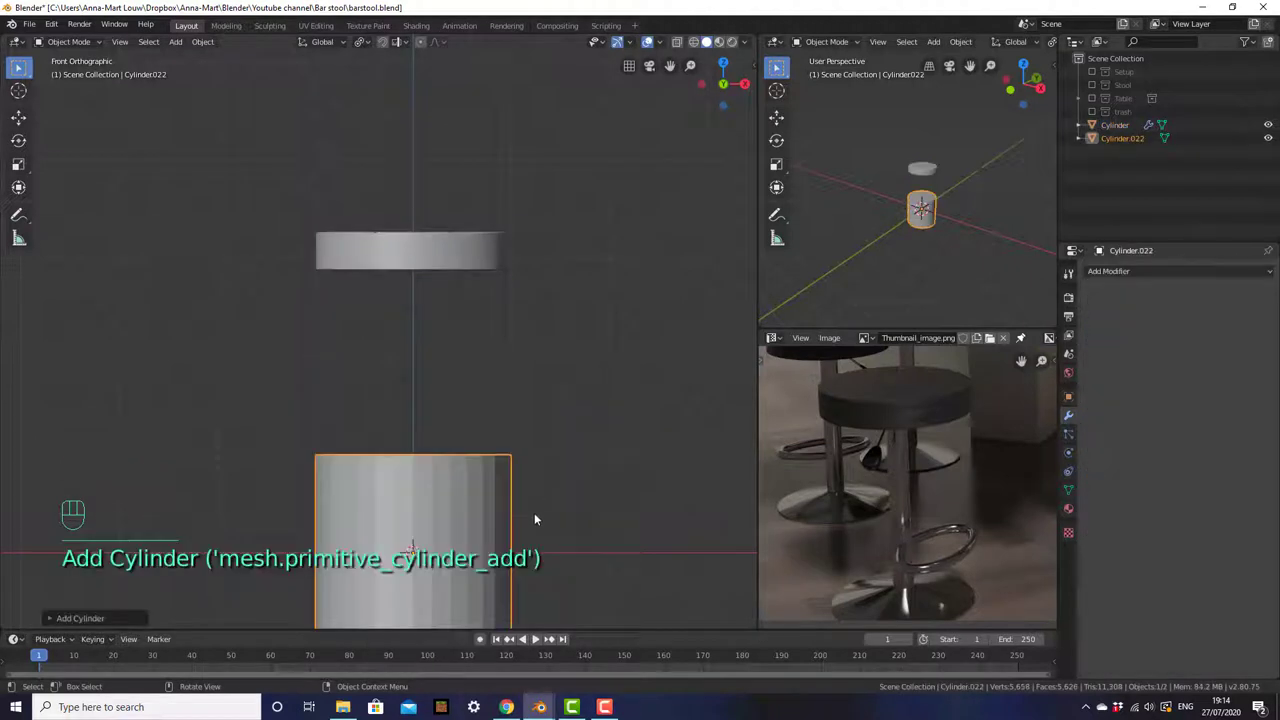
{"action": "left_click_drag", "start_coordinate": [538, 518], "coordinate": [532, 393]}
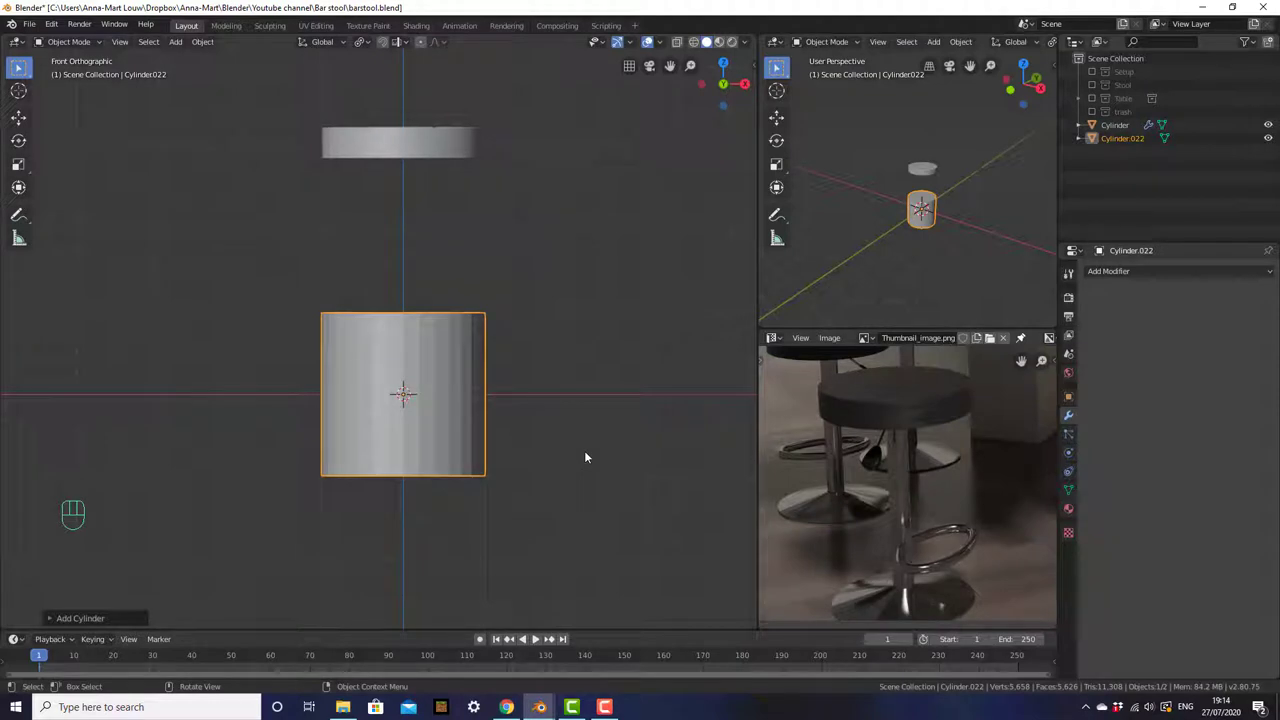
{"action": "key", "text": "s"}
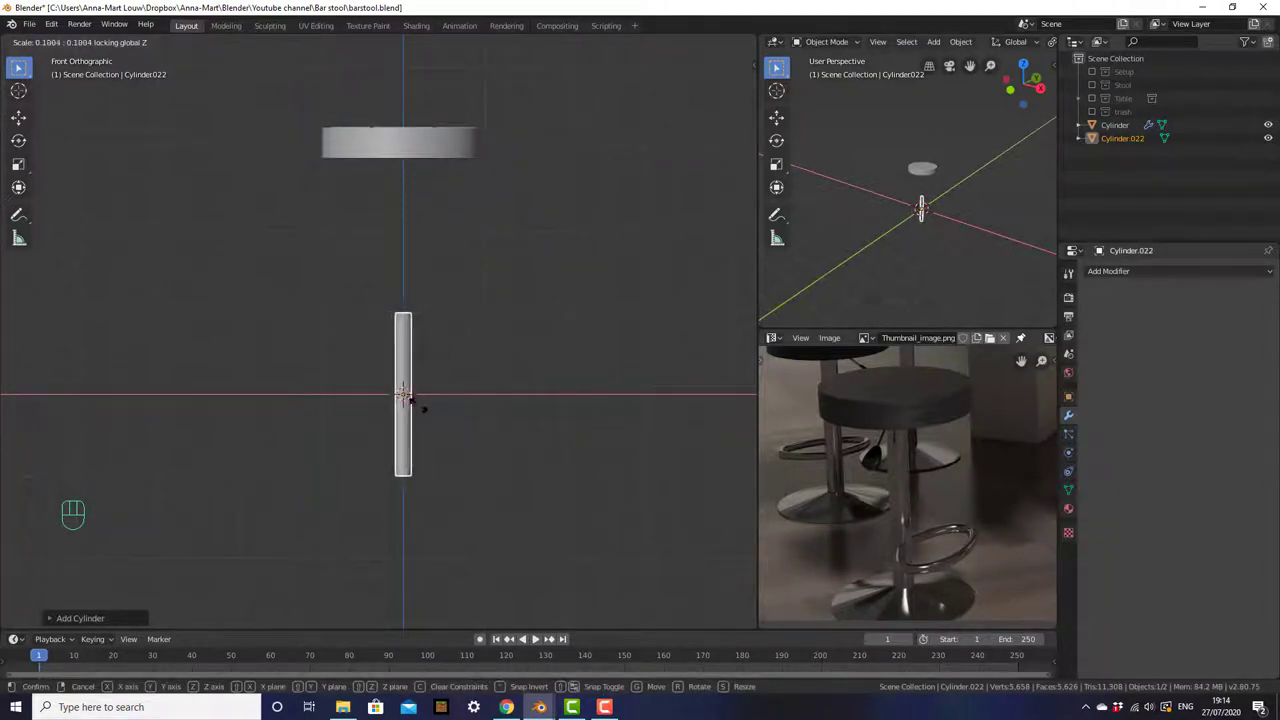
- Stretch the cylinder into a tall post and raise it up against the seat's underside
{"action": "key", "text": "g"}
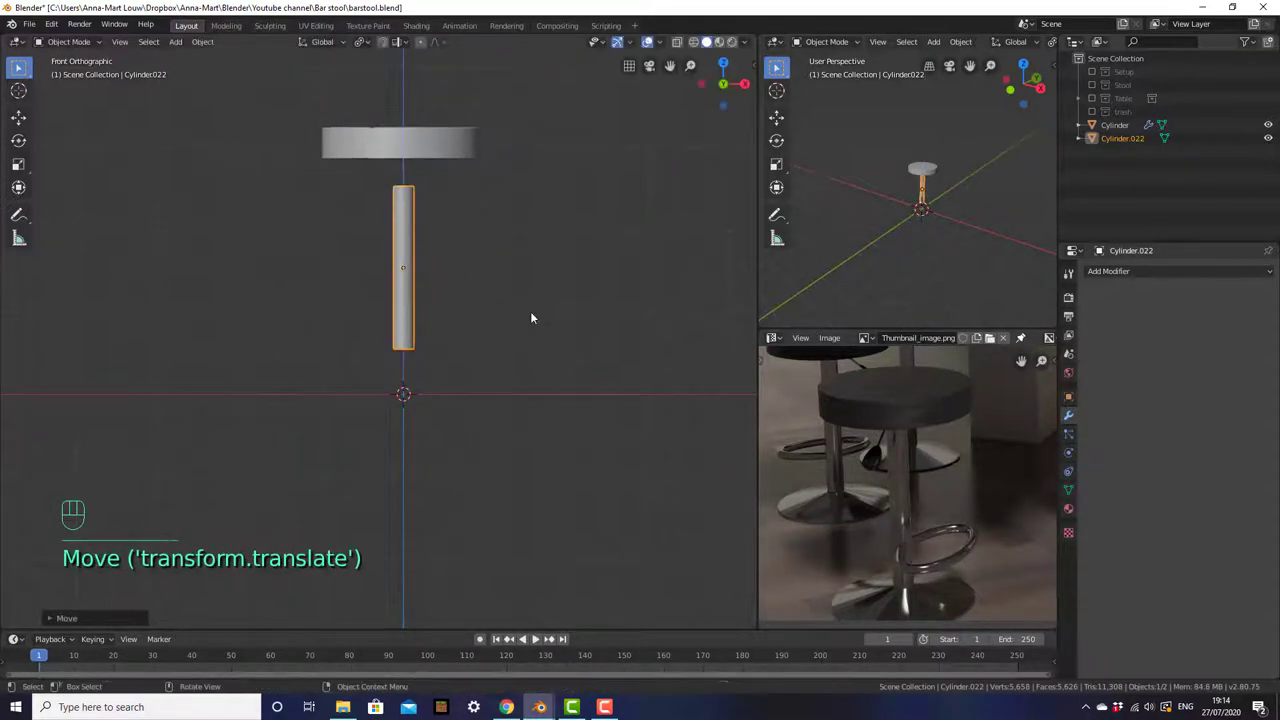
{"action": "key", "text": "s"}
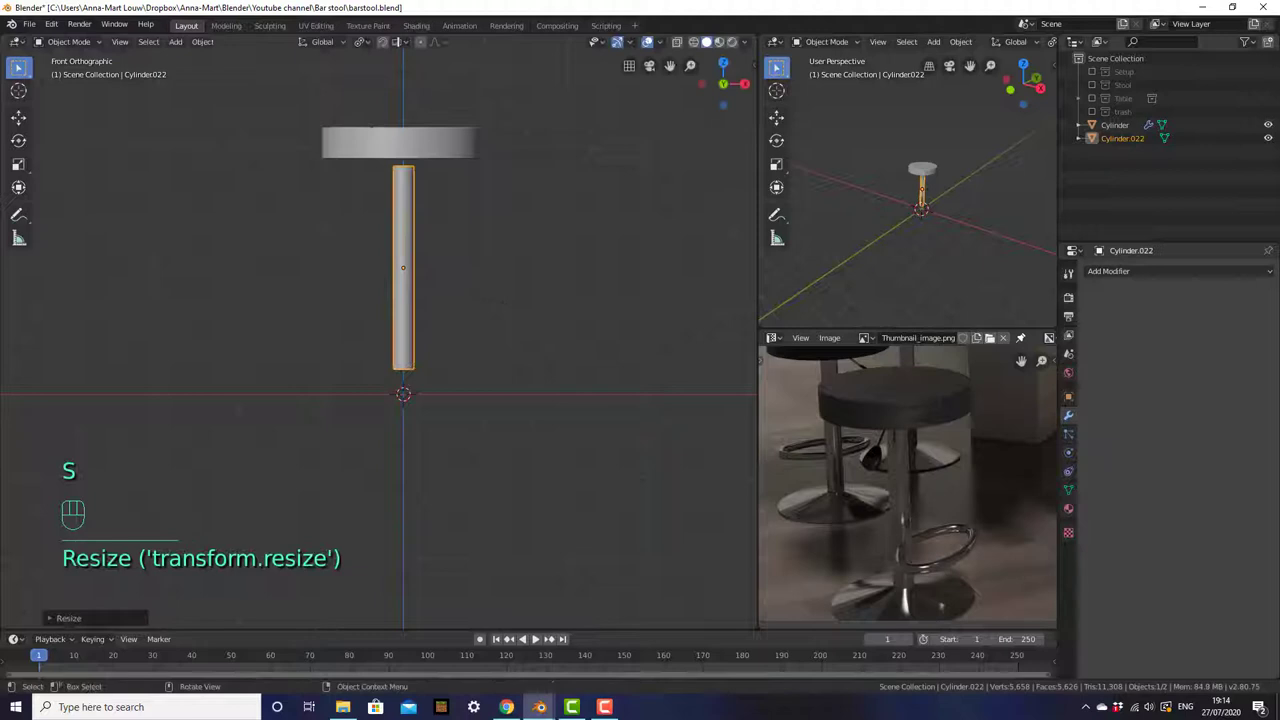
{"action": "key", "text": "g"}
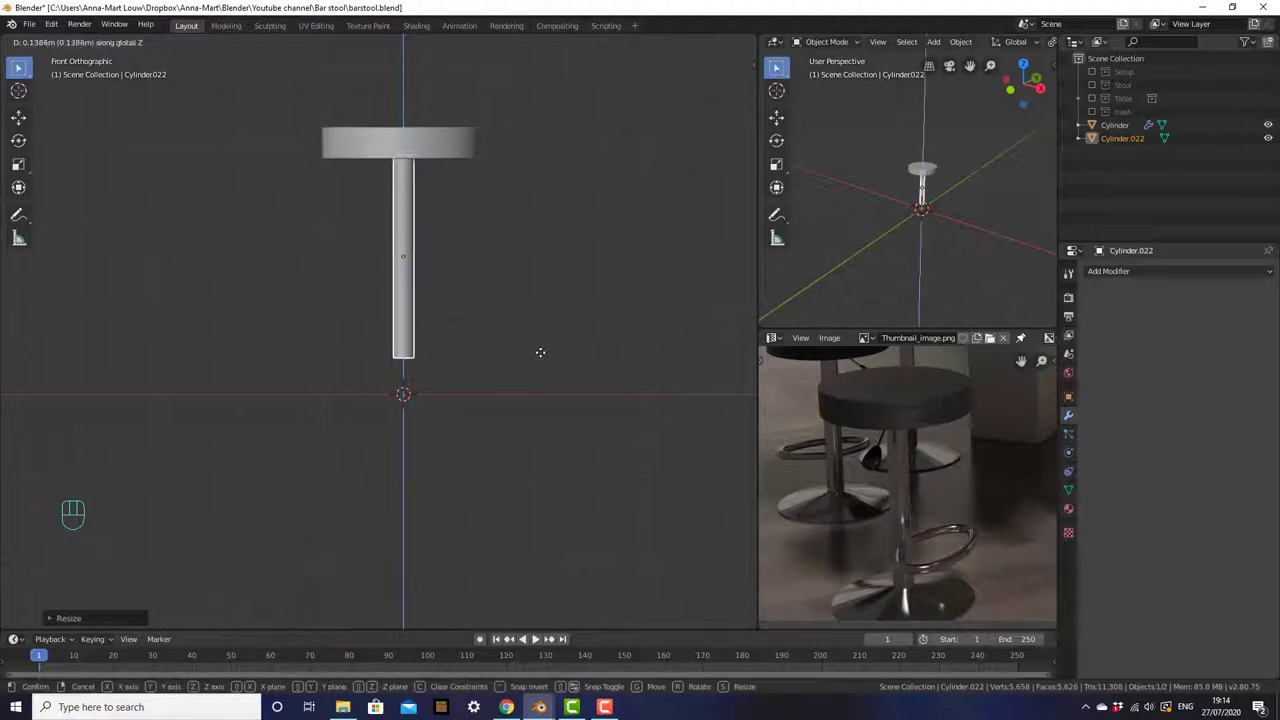
{"action": "left_click_drag", "start_coordinate": [543, 354], "coordinate": [515, 392]}
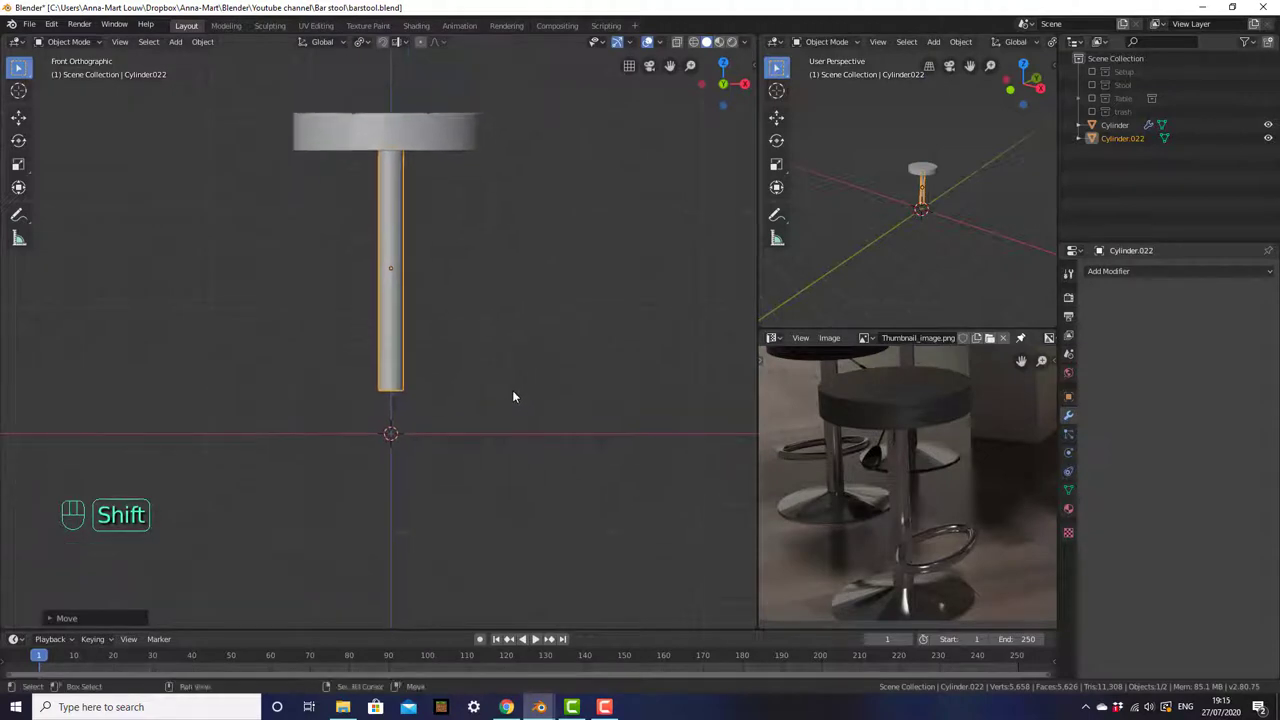
- Inset and scale the post's bottom face, then extrude it into a flat base disc
{"action": "key", "text": "Tab"}
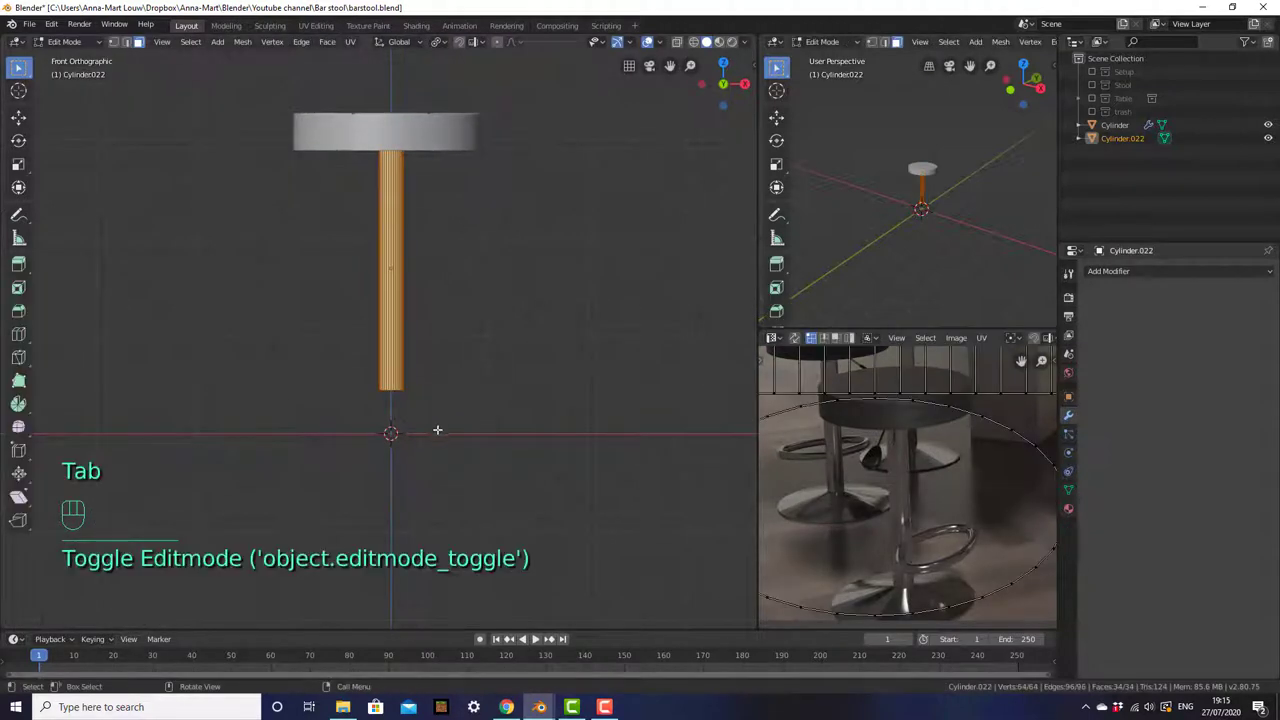
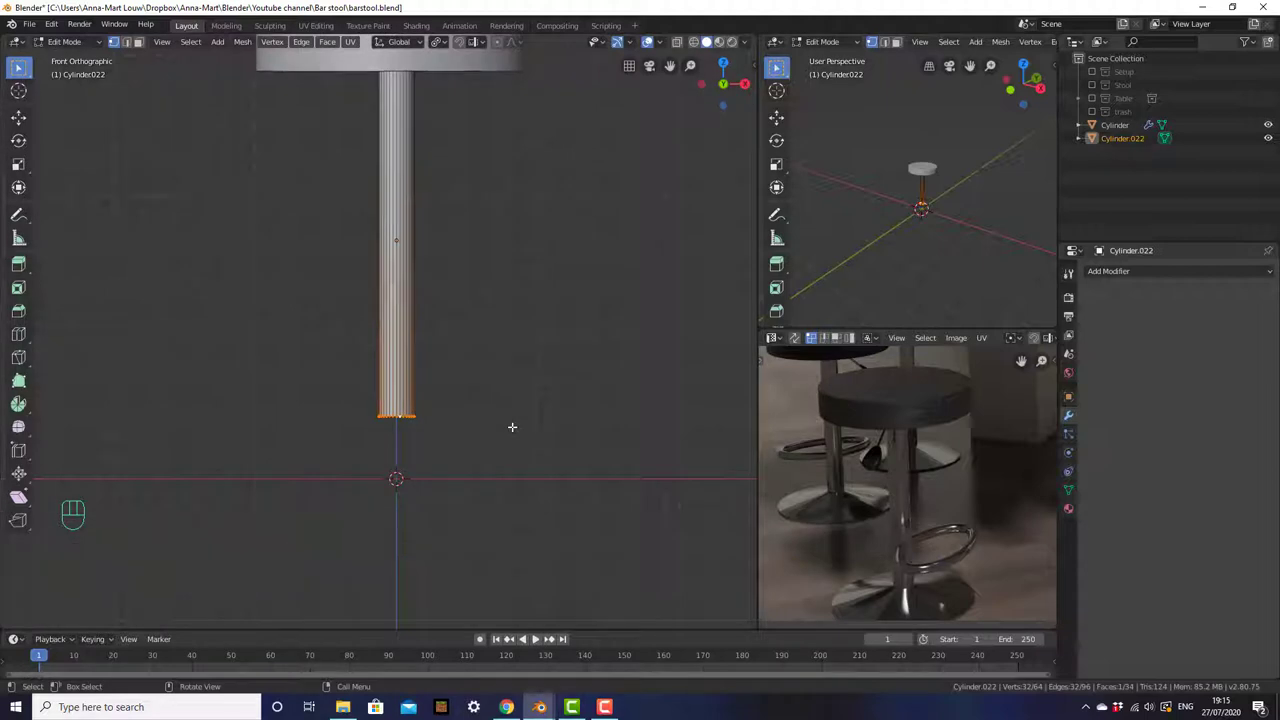
{"action": "key", "text": "e"}
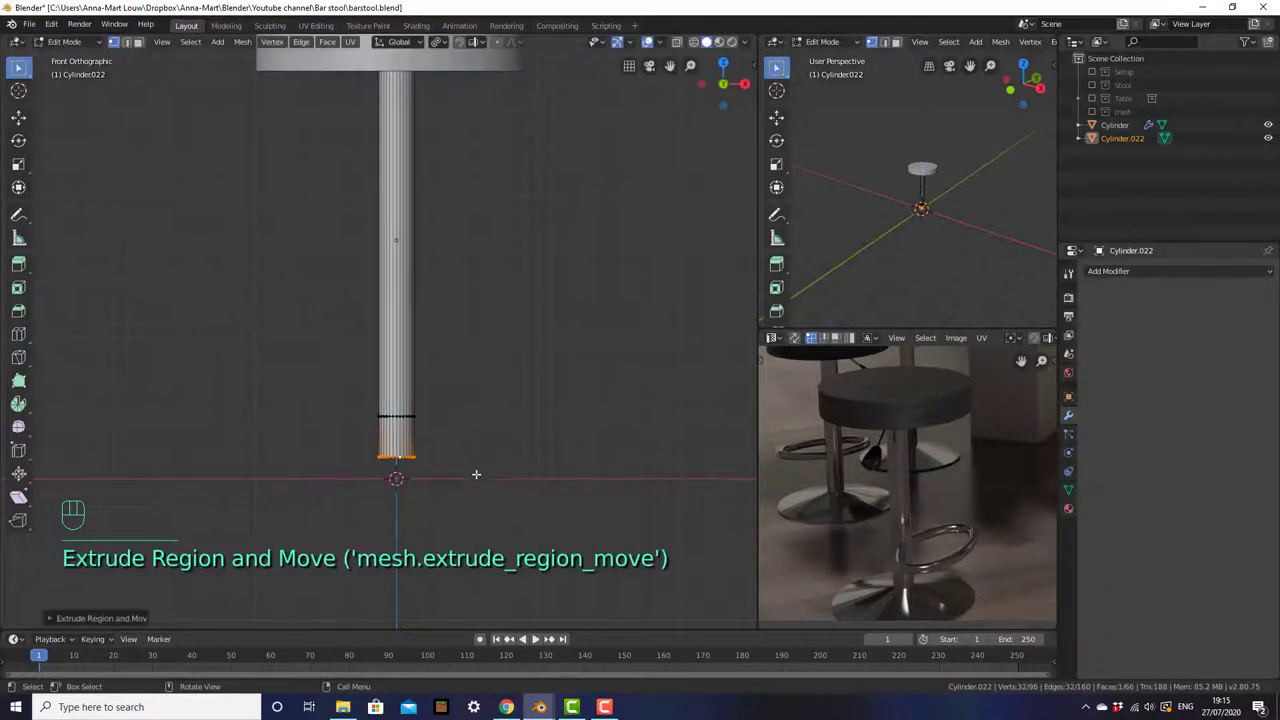
{"action": "key", "text": "s"}
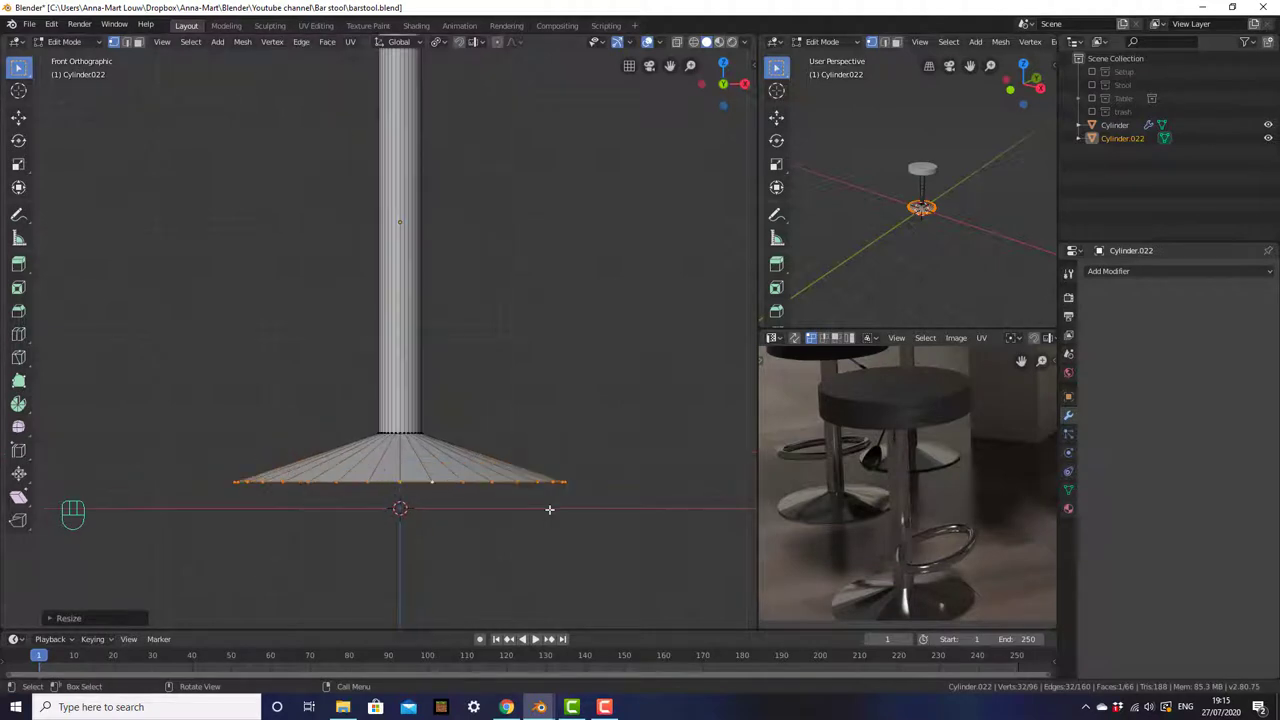
{"action": "key", "text": "e"}
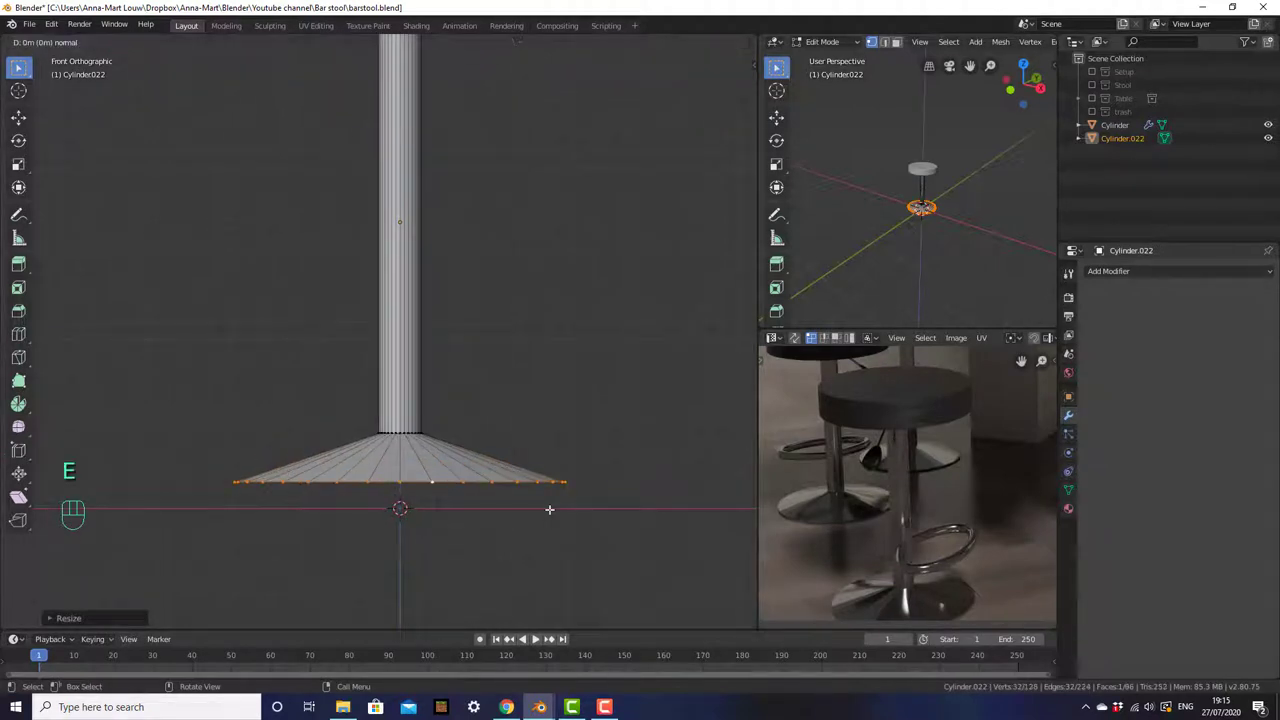
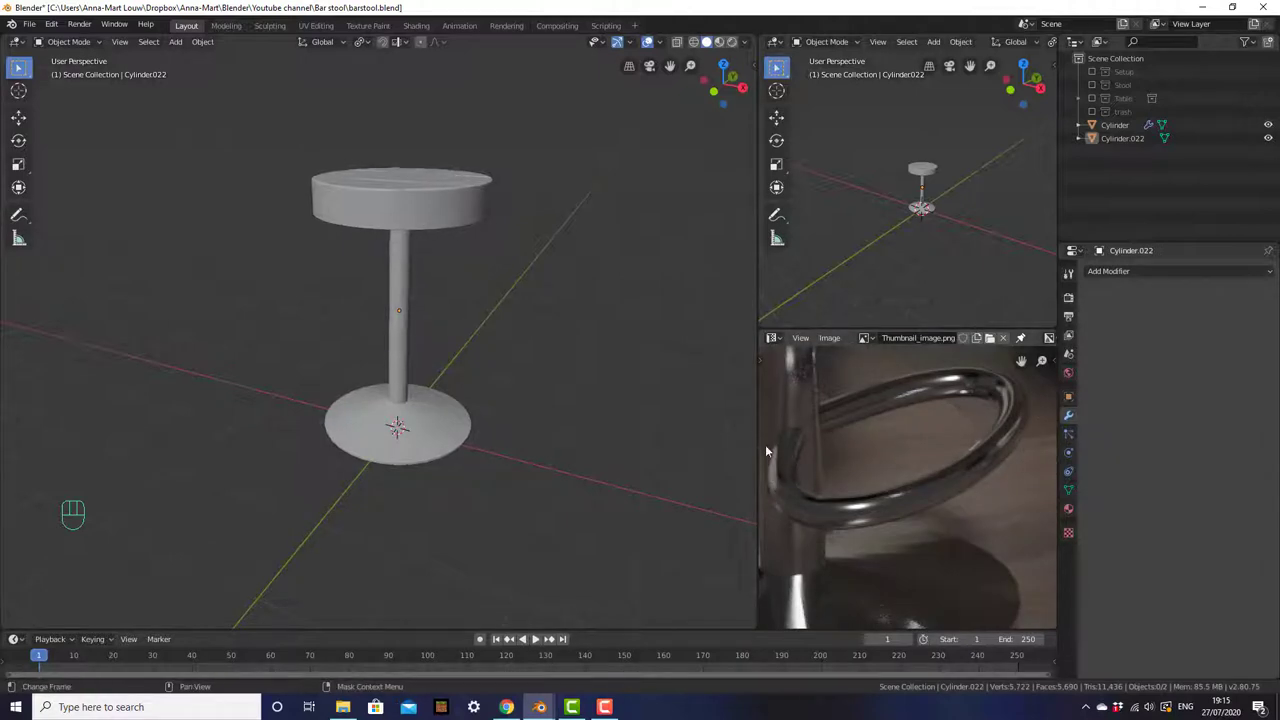
- Add another cylinder at the base and scale it into a long thin rod
{"action": "key", "text": "KP_7"}
{"action": "middle_click", "coordinate": [494, 288]}
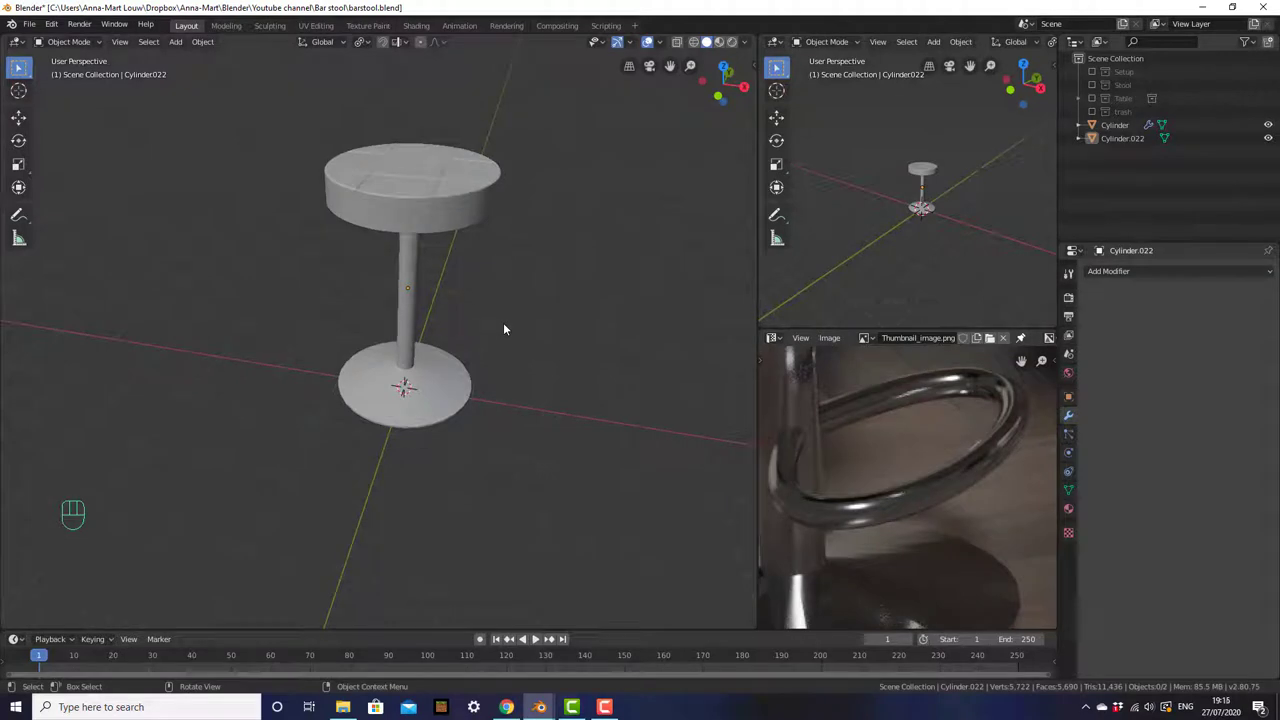
{"action": "key", "text": "shift+a"}
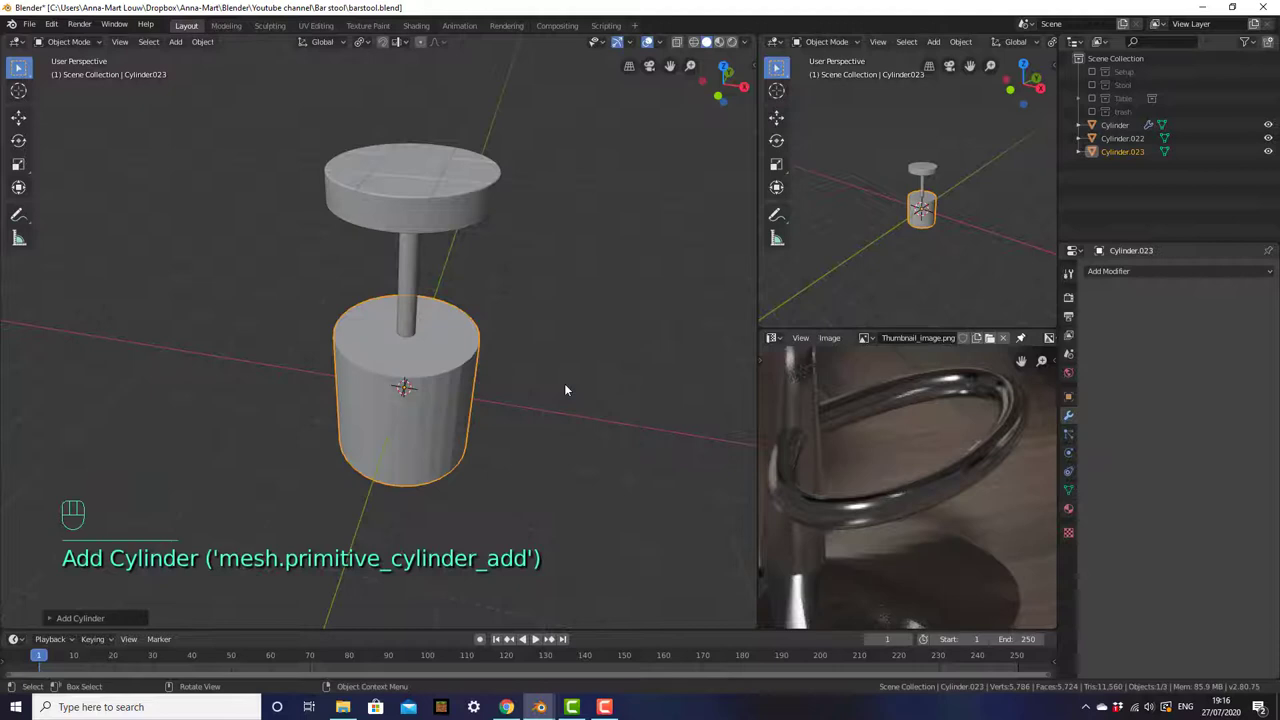
{"action": "middle_click", "coordinate": [562, 391]}
{"action": "key", "text": "s"}
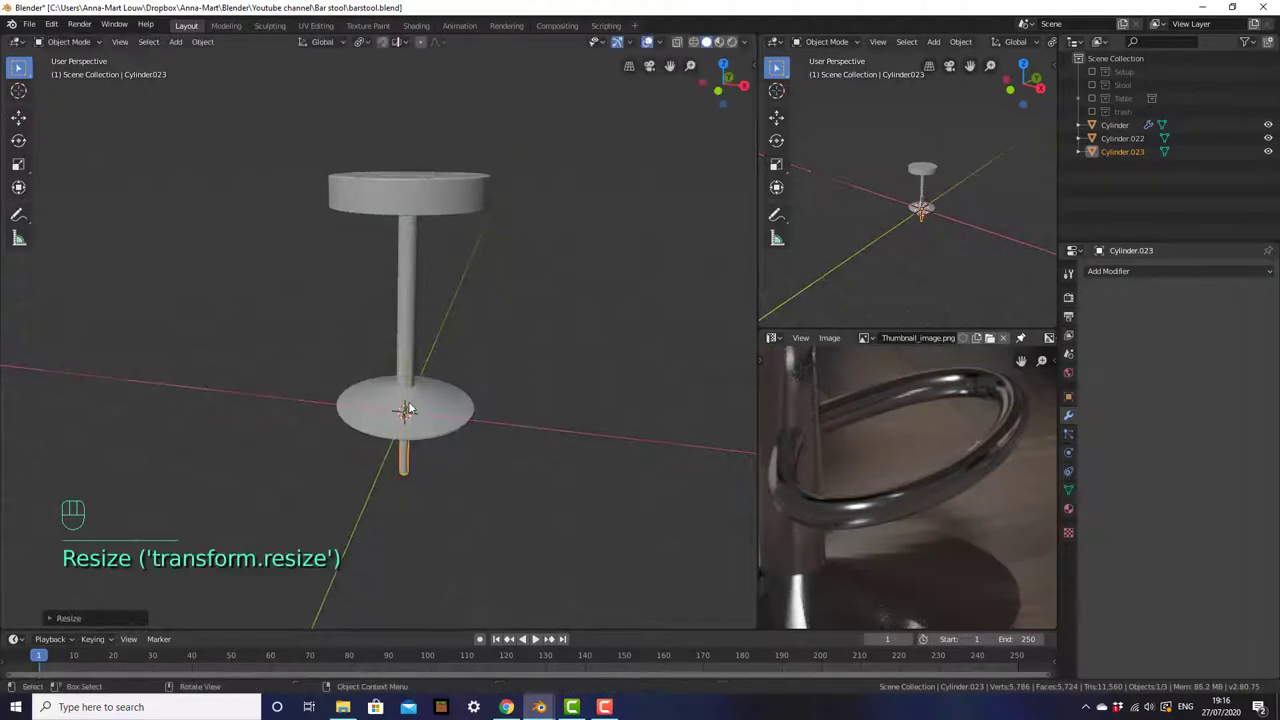
{"action": "key", "text": "KP_7"}
{"action": "left_click_drag", "start_coordinate": [456, 364], "coordinate": [454, 399]}
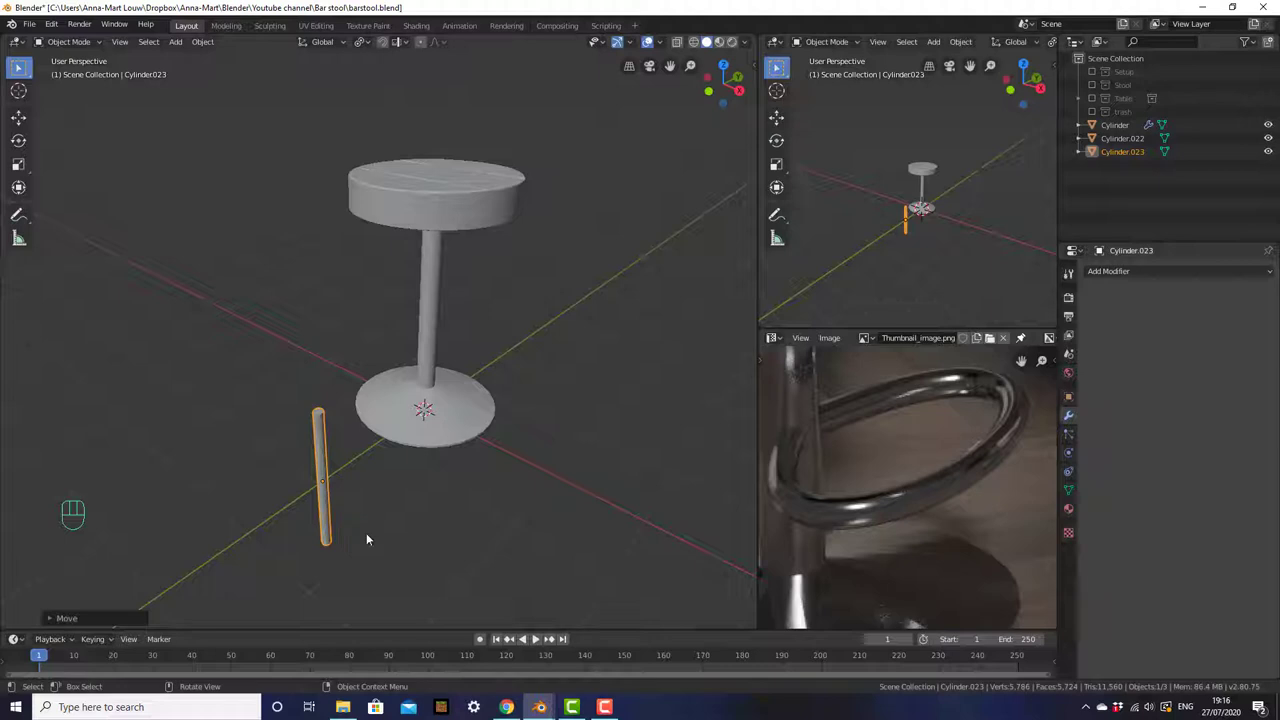
- Rotate the rod to lie horizontally and move it into place near the stool's base
{"action": "key", "text": "KP_1"}
{"action": "key", "text": "r"}
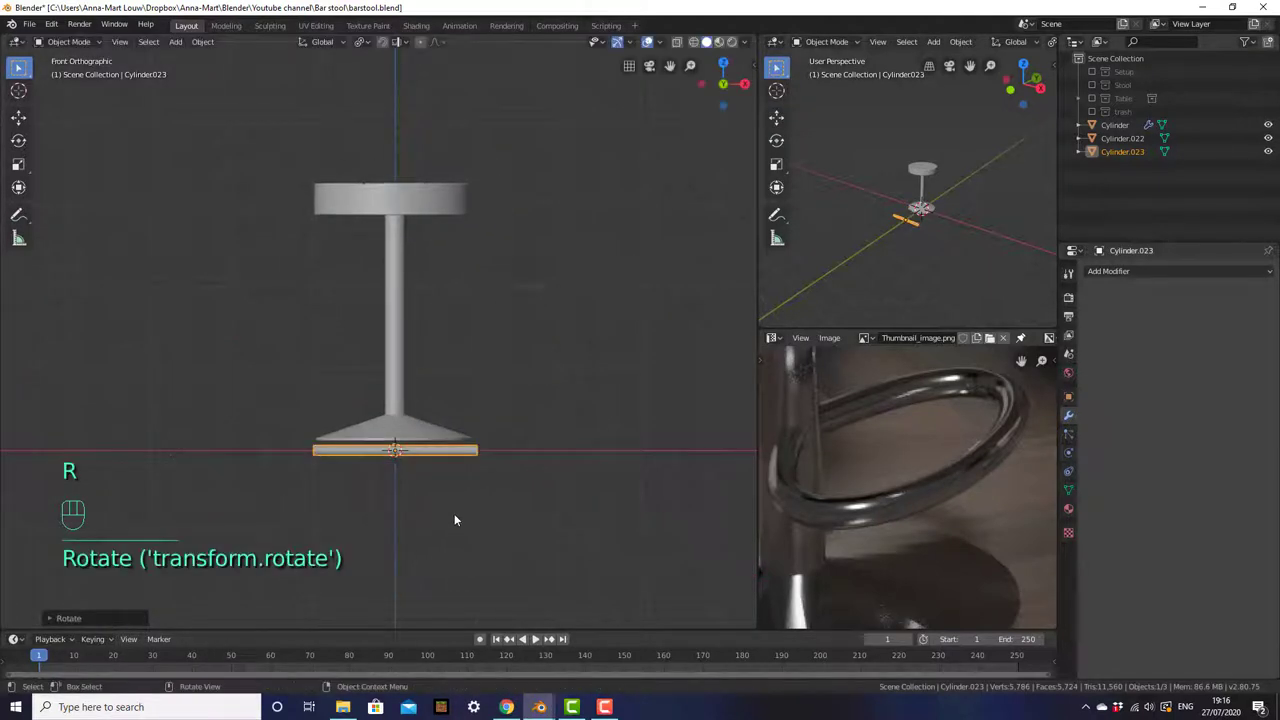
{"action": "key", "text": "KP_7"}
{"action": "left_click_drag", "start_coordinate": [463, 498], "coordinate": [484, 391]}
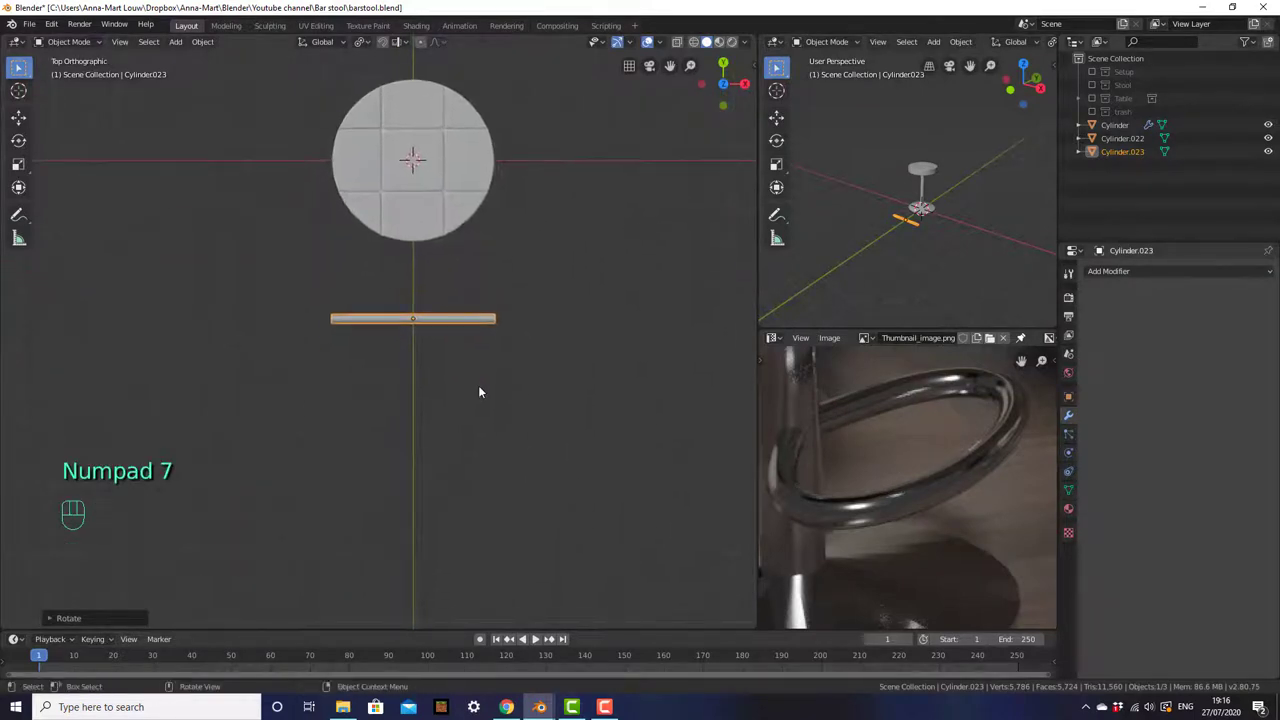
{"action": "left_click_drag", "start_coordinate": [1158, 272], "coordinate": [1047, 412]}
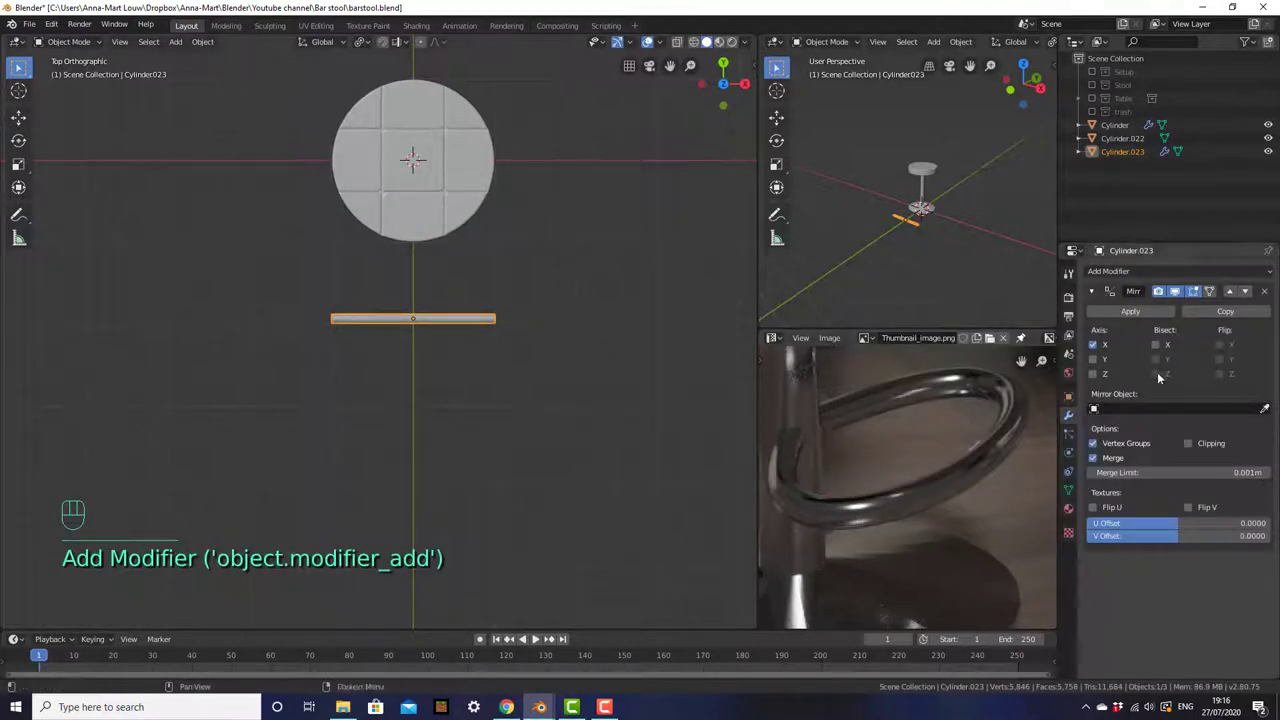
- Set the bar's Mirror modifier to the Z axis and move half of its mesh aside
{"action": "left_click", "coordinate": [1102, 375]}
{"action": "left_click", "coordinate": [1101, 351]}
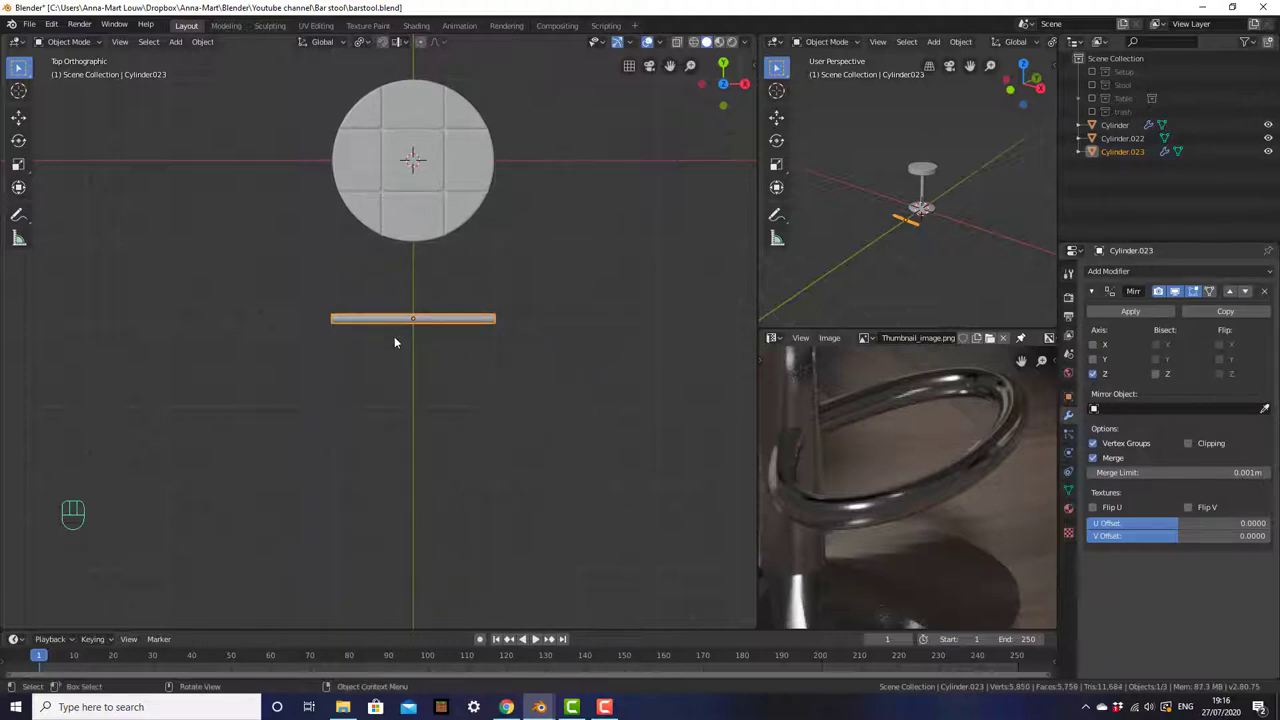
{"action": "left_click", "coordinate": [415, 319]}
{"action": "key", "text": "g"}
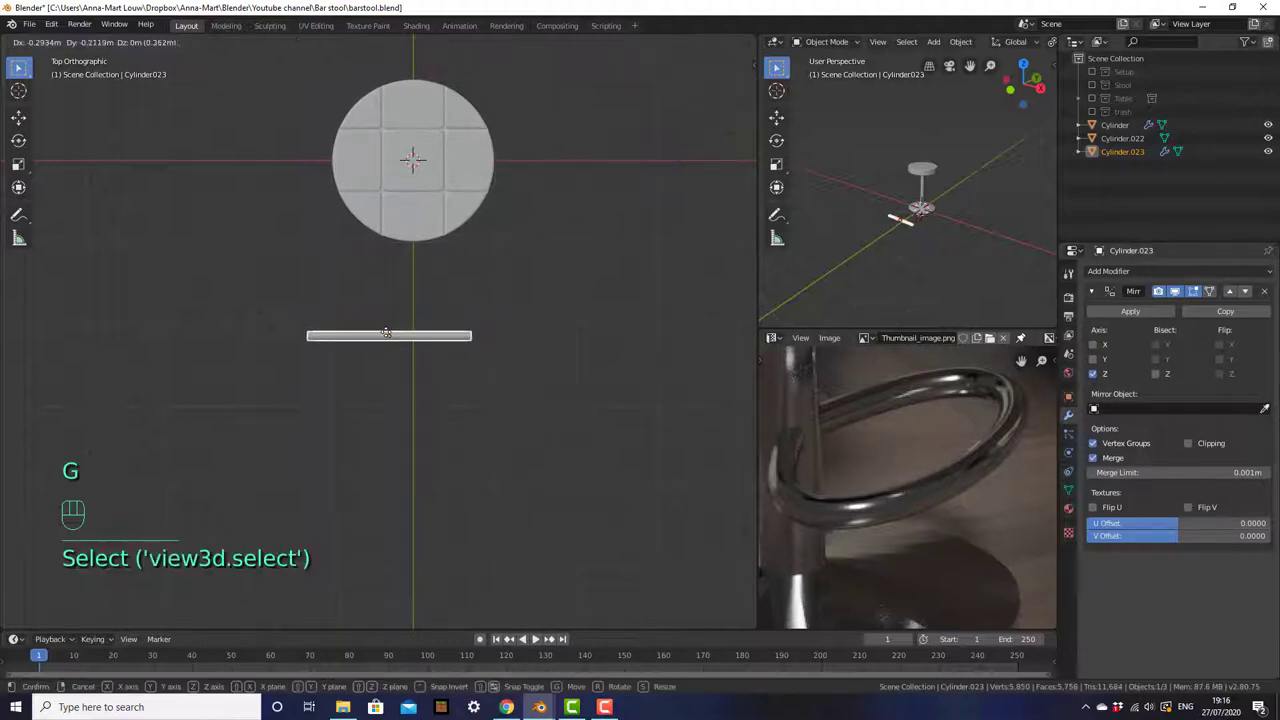
{"action": "key", "text": "Tab"}
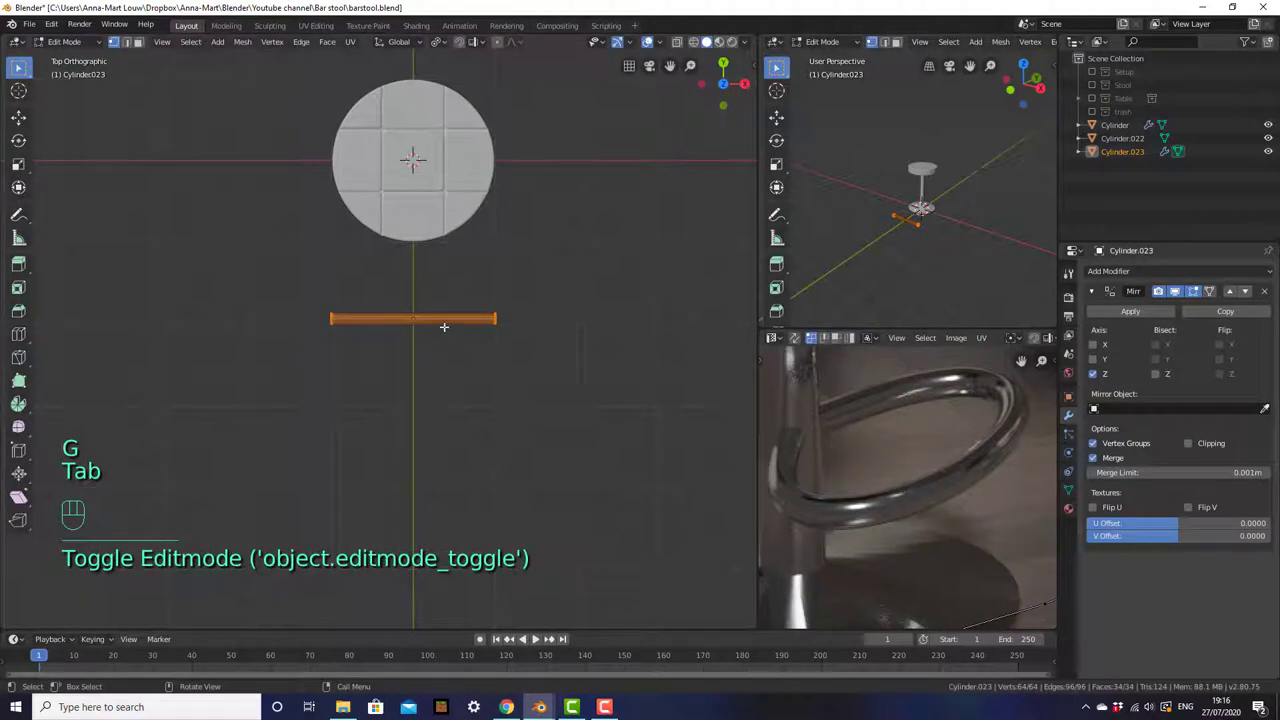
{"action": "key", "text": "a"}
{"action": "key", "text": "g"}
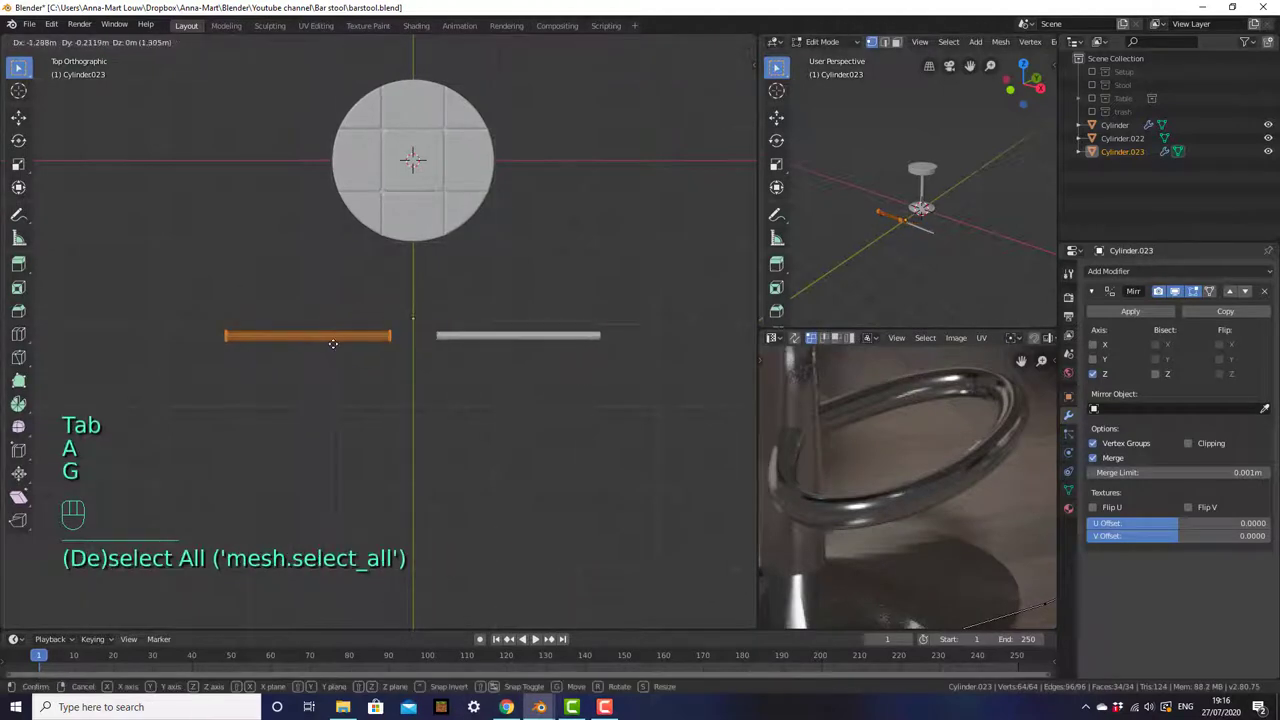
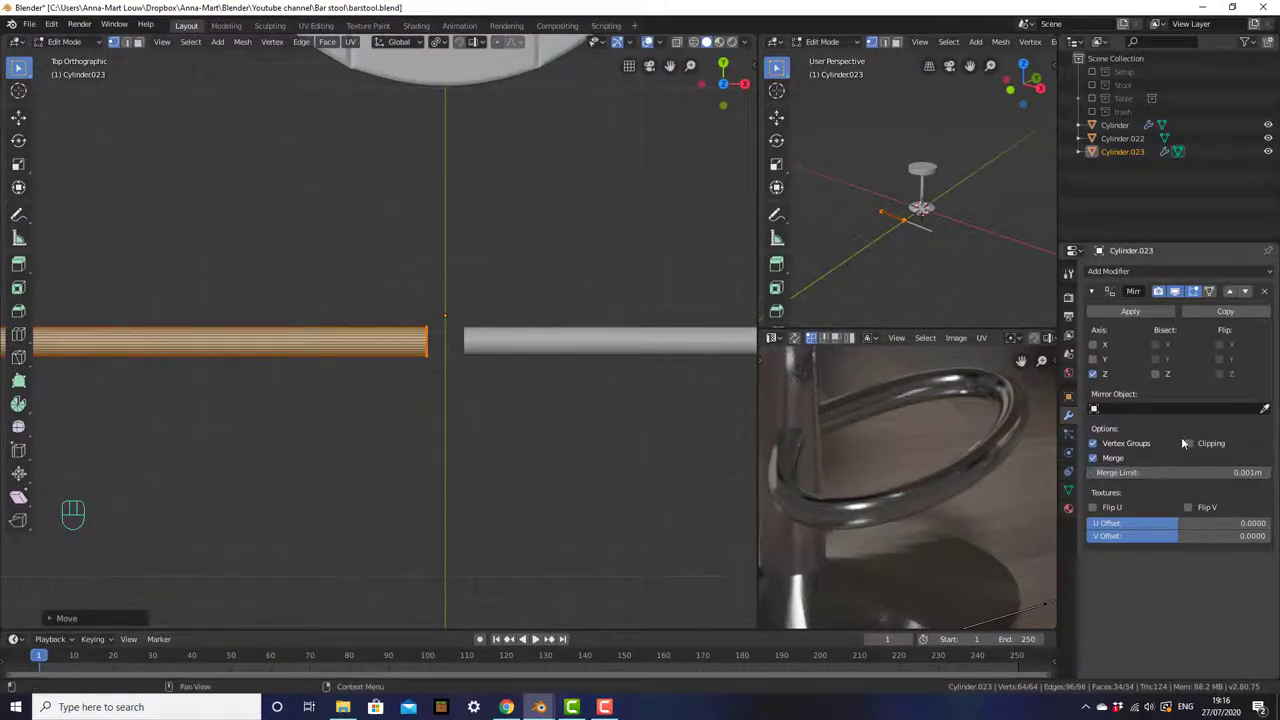
- Enable mirror Clipping, snap the half to the centre line, and move the end vertices along Y
{"action": "left_click", "coordinate": [1197, 442]}
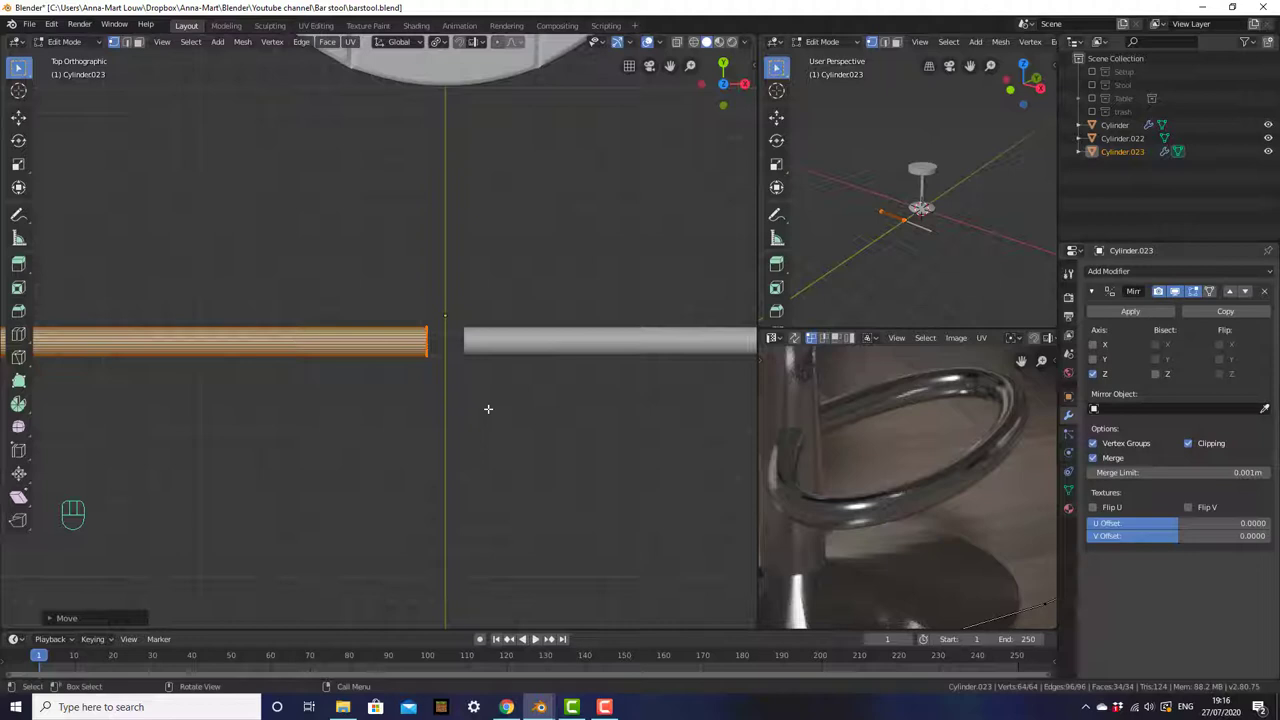
{"action": "key", "text": "g"}
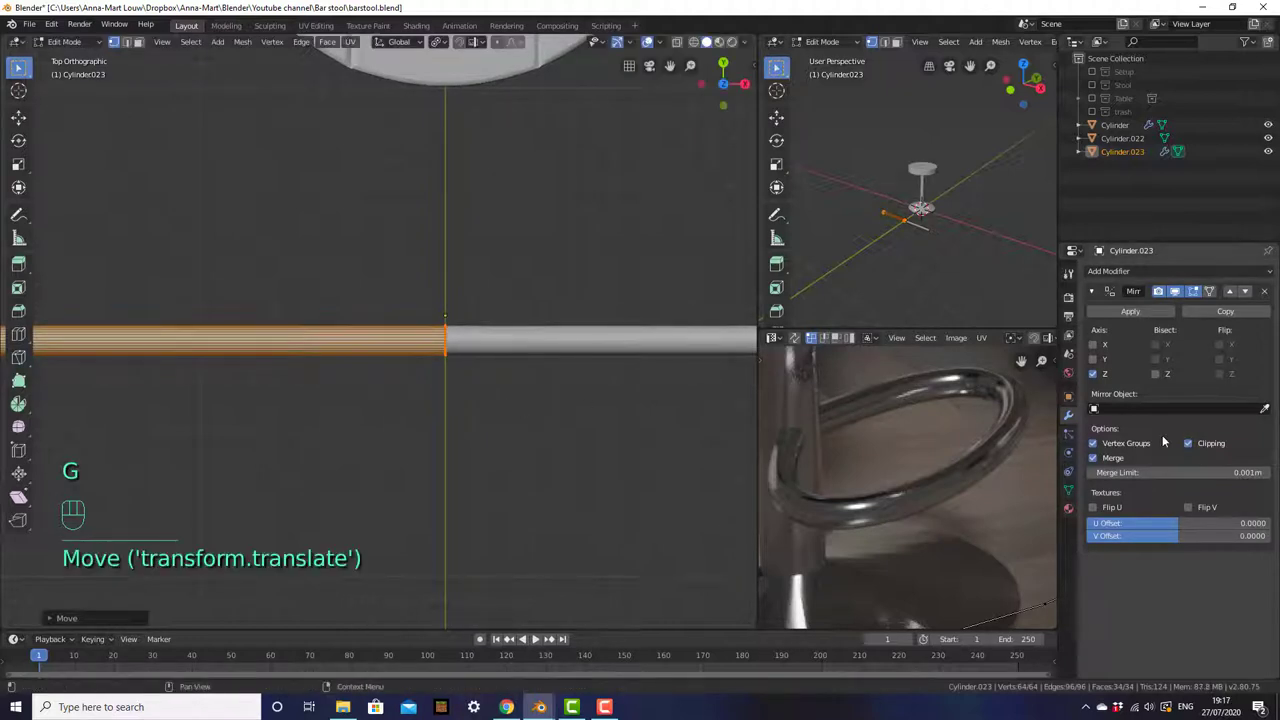
{"action": "key", "text": "g"}
{"action": "key", "text": "g"}
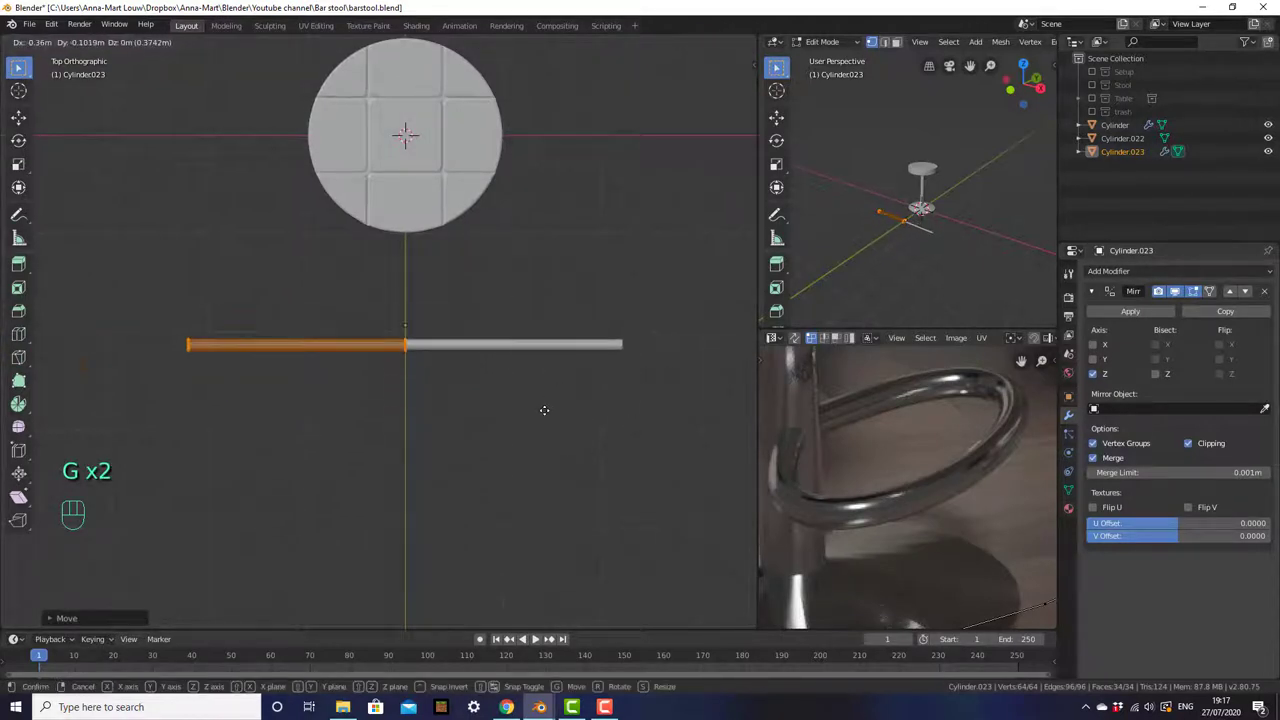
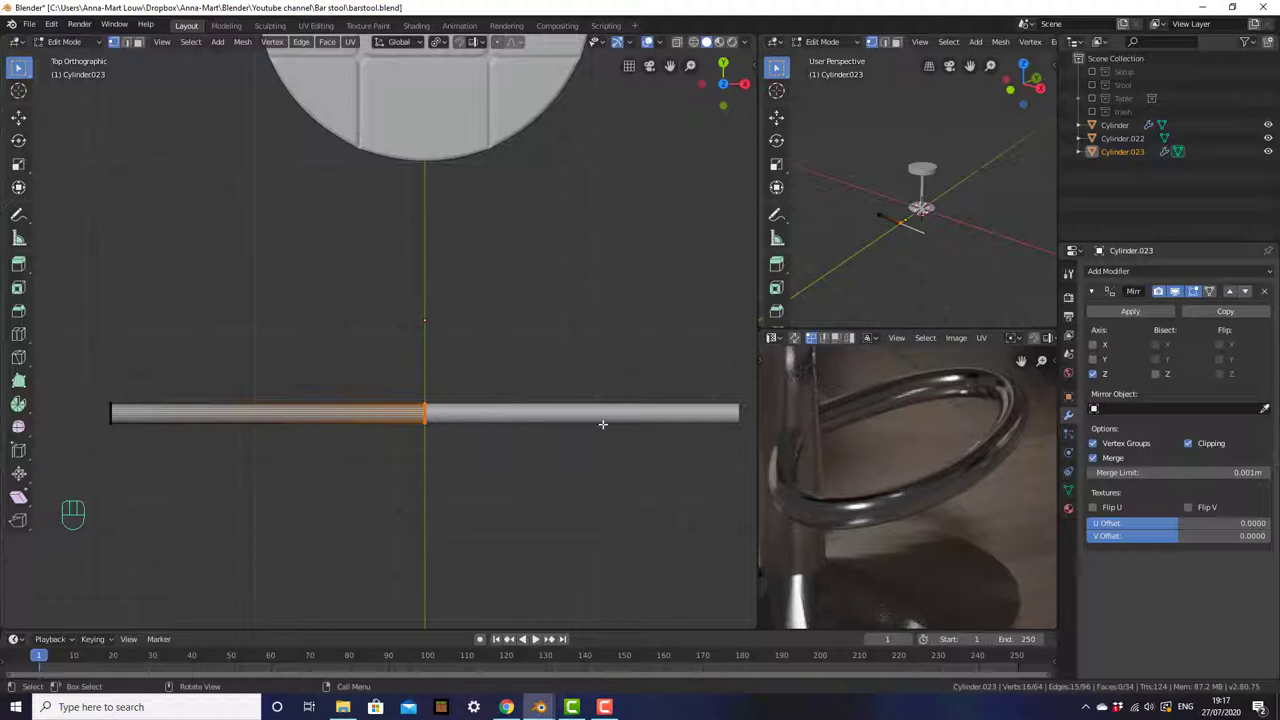
{"action": "key", "text": "z"}
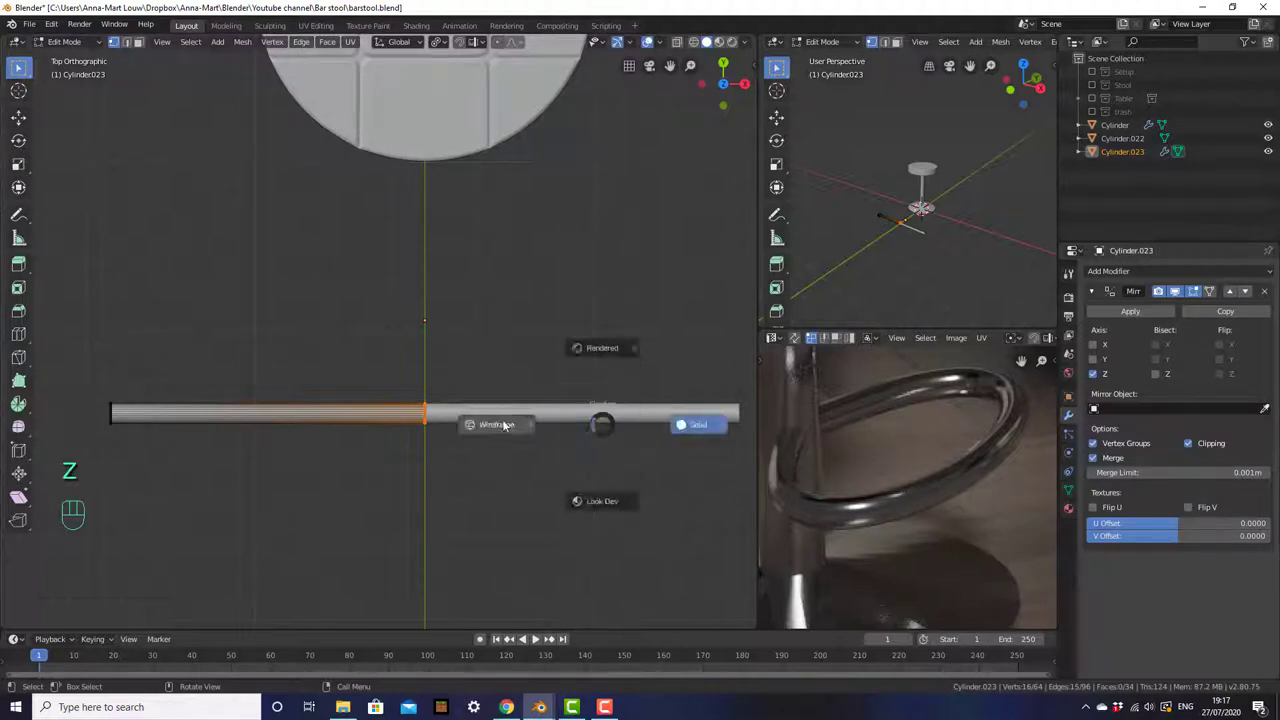
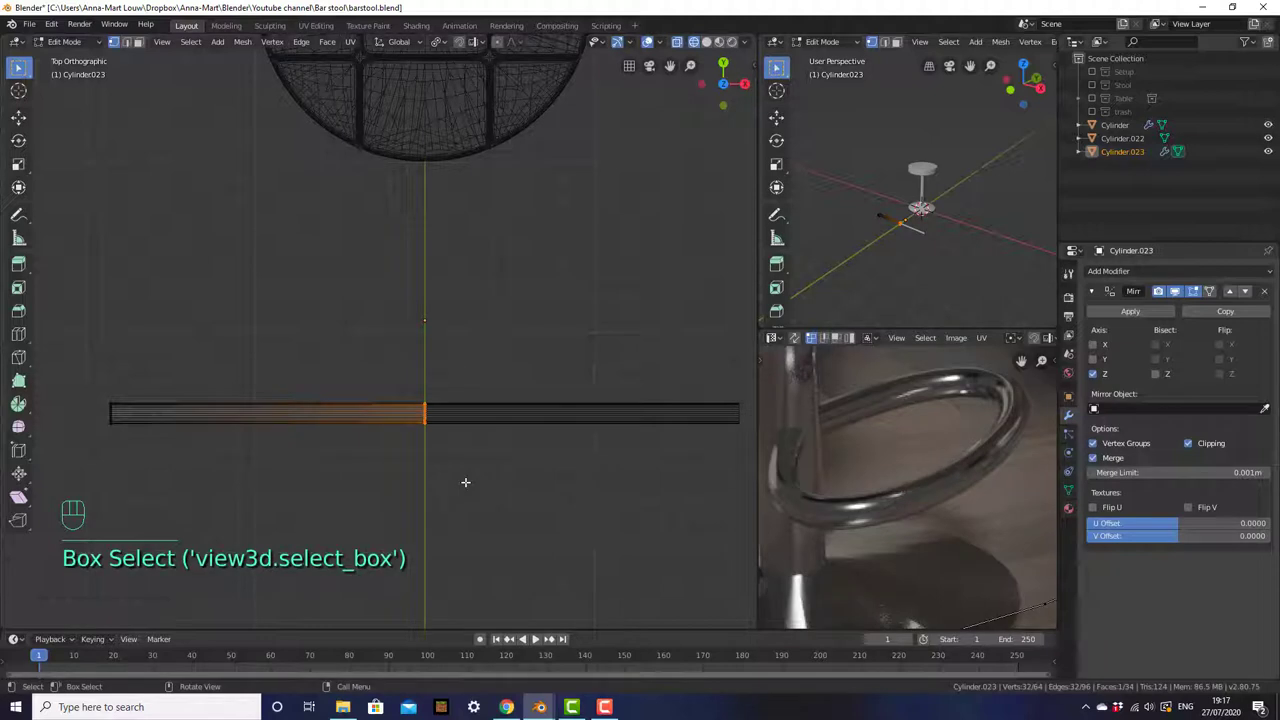
{"action": "key", "text": "g"}
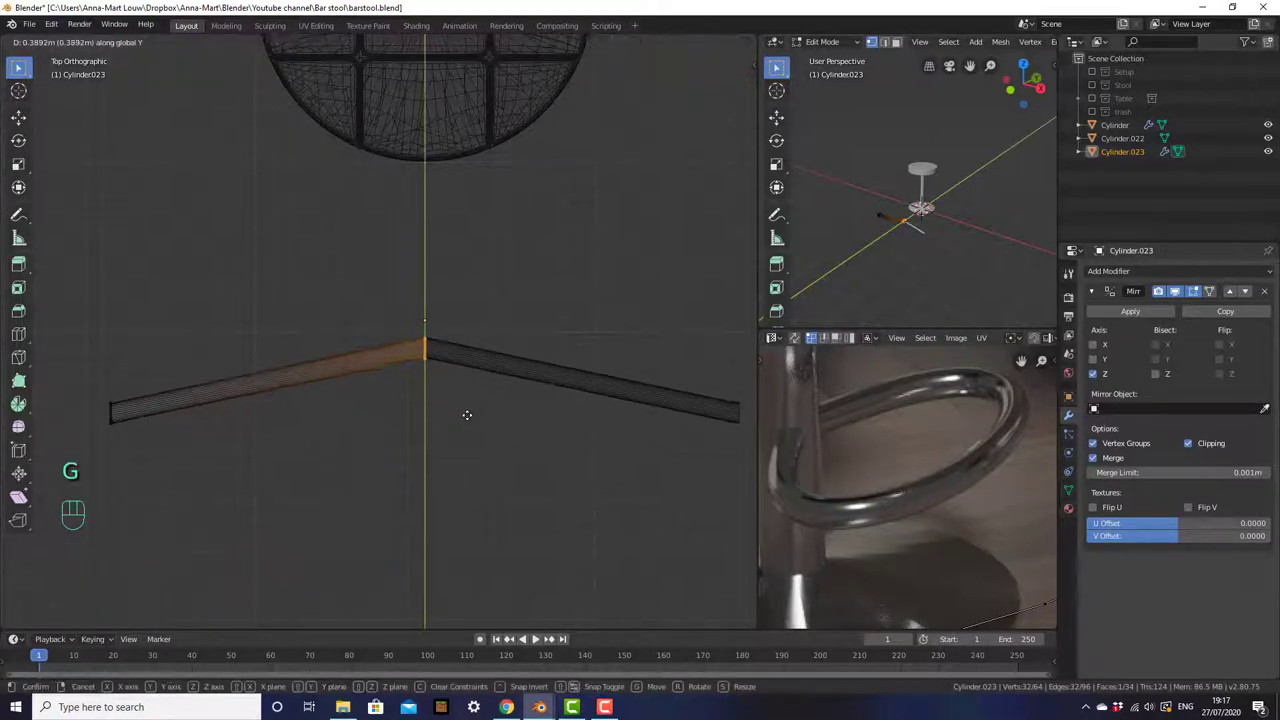
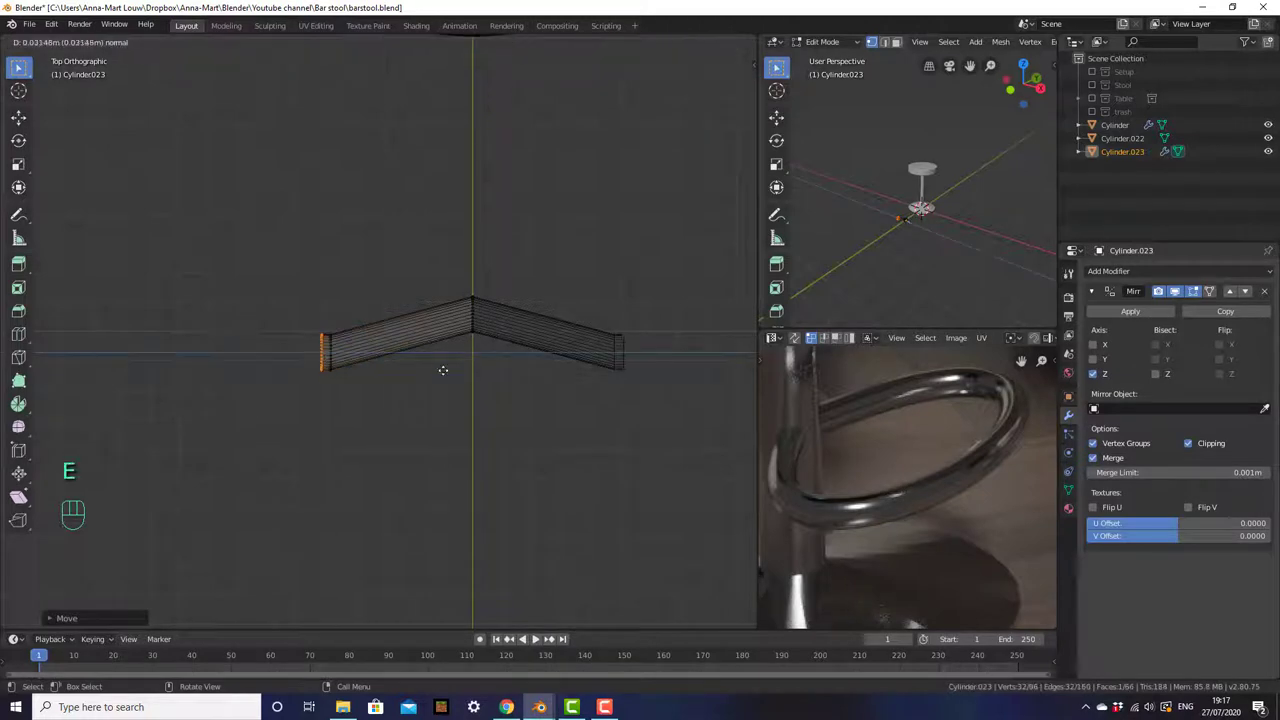
- Extrude, move and rotate the bar's end face in stages to bend it around the stool base
{"action": "key", "text": "g"}
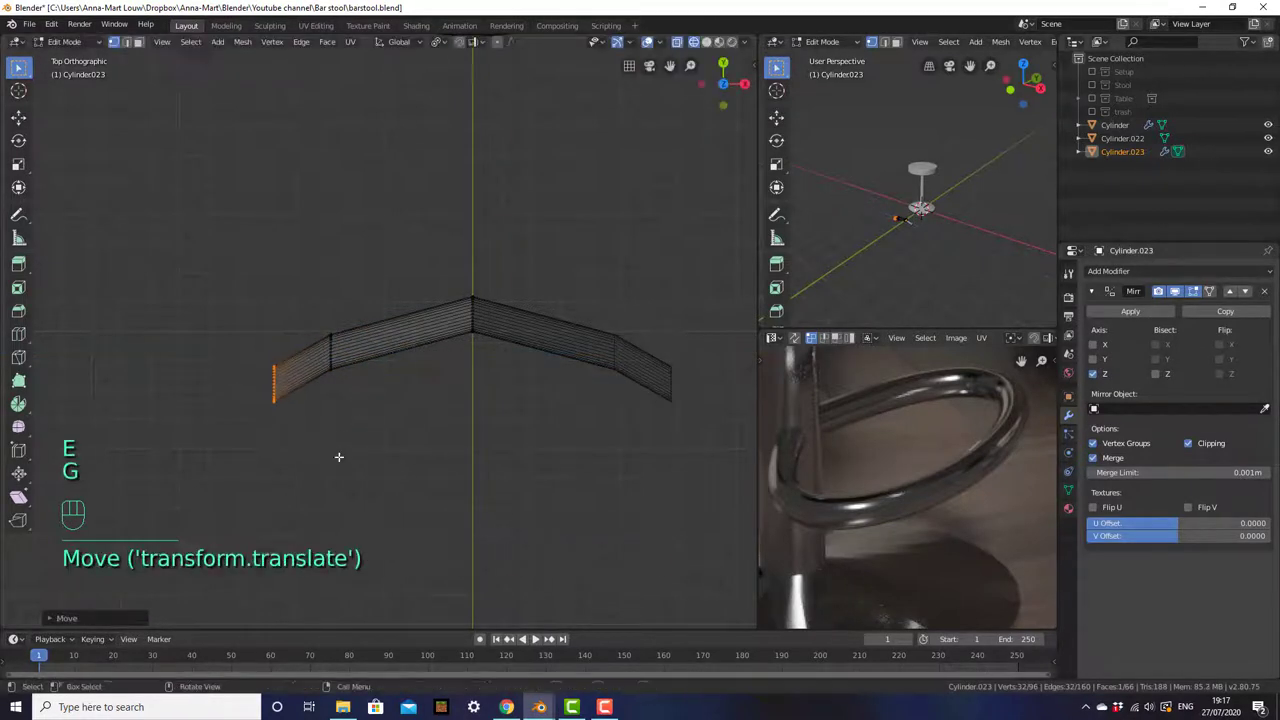
{"action": "key", "text": "r"}
{"action": "key", "text": "g"}
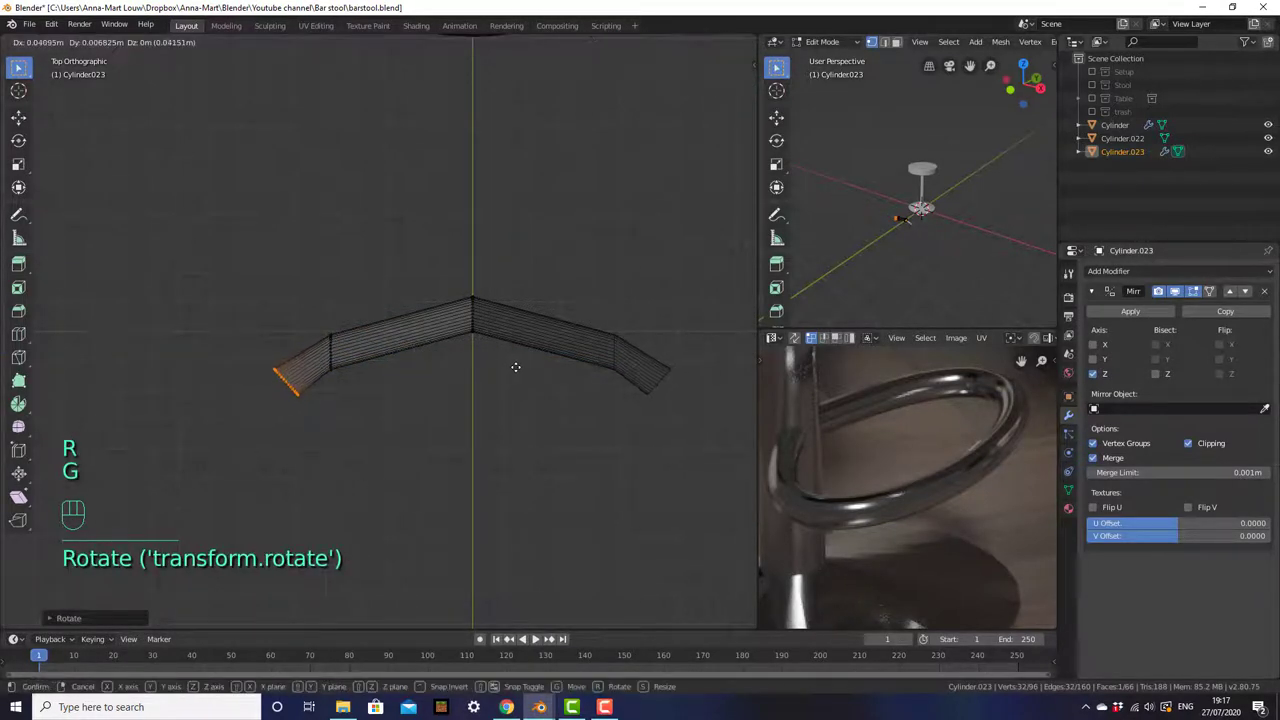
{"action": "key", "text": "e"}
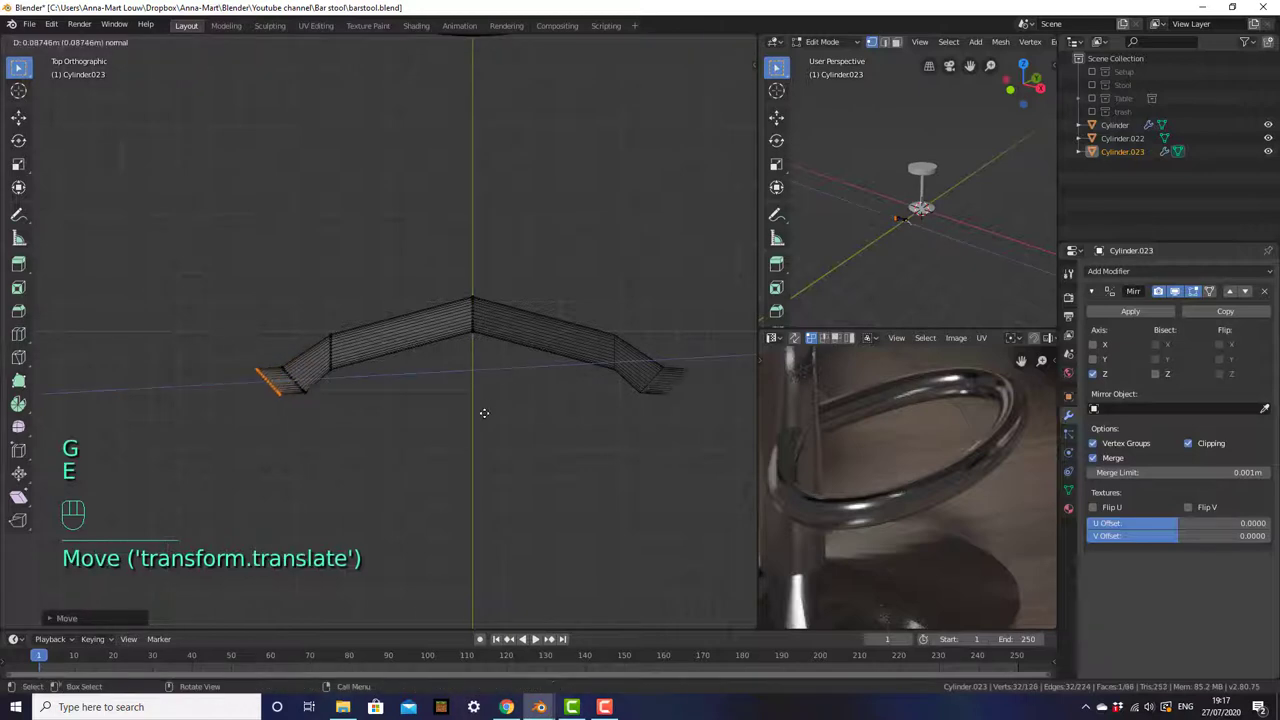
{"action": "key", "text": "g"}
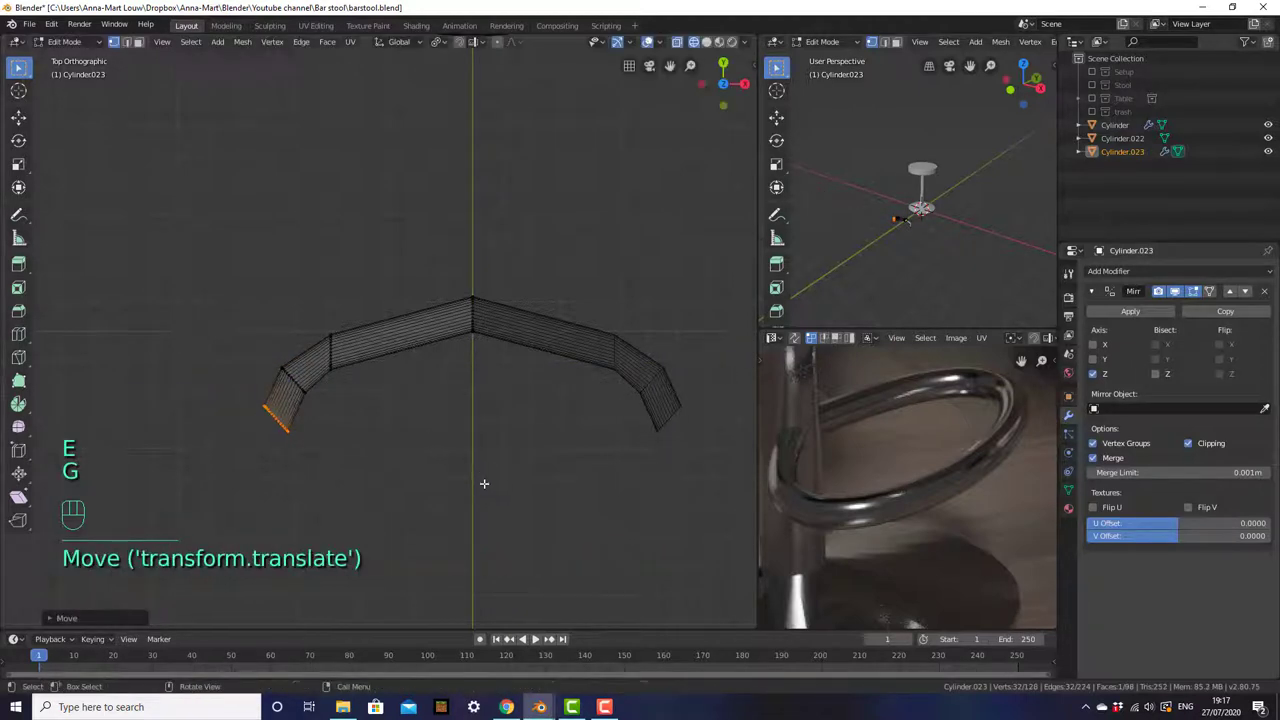
{"action": "key", "text": "r"}
{"action": "key", "text": "e"}
{"action": "key", "text": "g"}
{"action": "key", "text": "r"}
- Continue the extrude-rotate sequence until the bar closes into a loop, then return to Object Mode
{"action": "key", "text": "e"}
{"action": "key", "text": "g"}
{"action": "key", "text": "r"}
{"action": "key", "text": "e"}
{"action": "key", "text": "g"}
{"action": "key", "text": "r"}
{"action": "key", "text": "g"}
{"action": "key", "text": "e"}
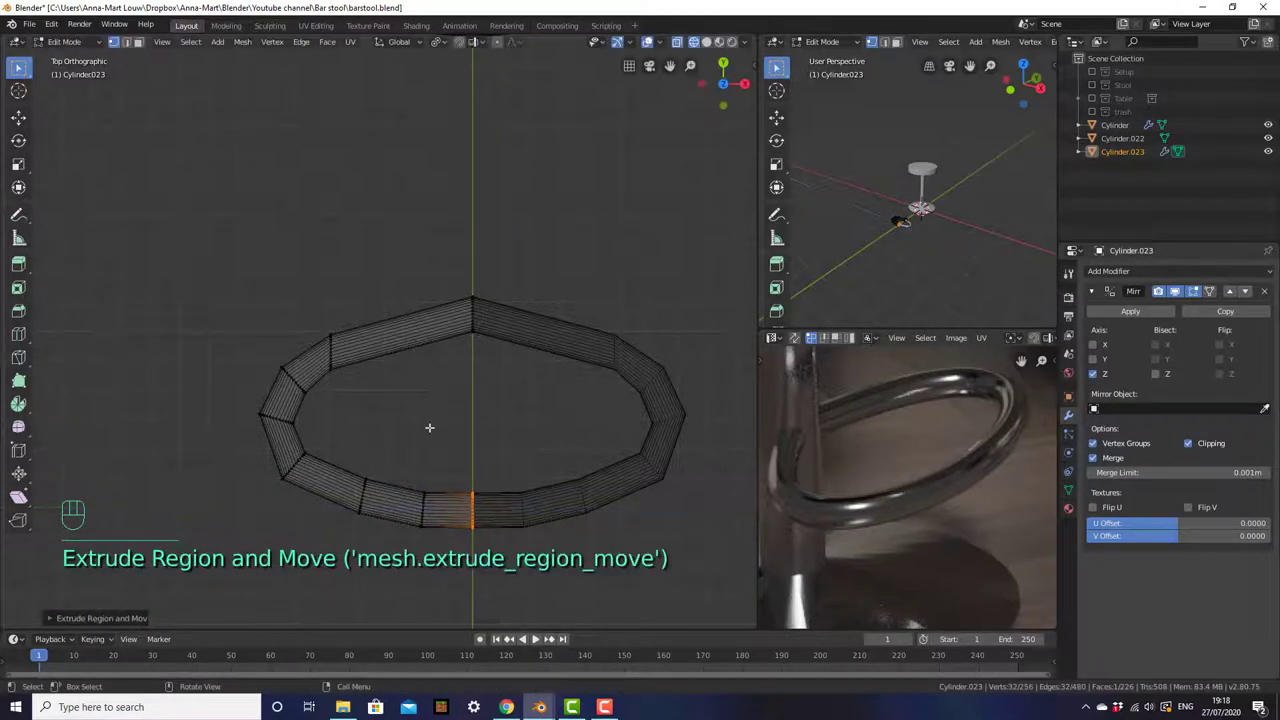
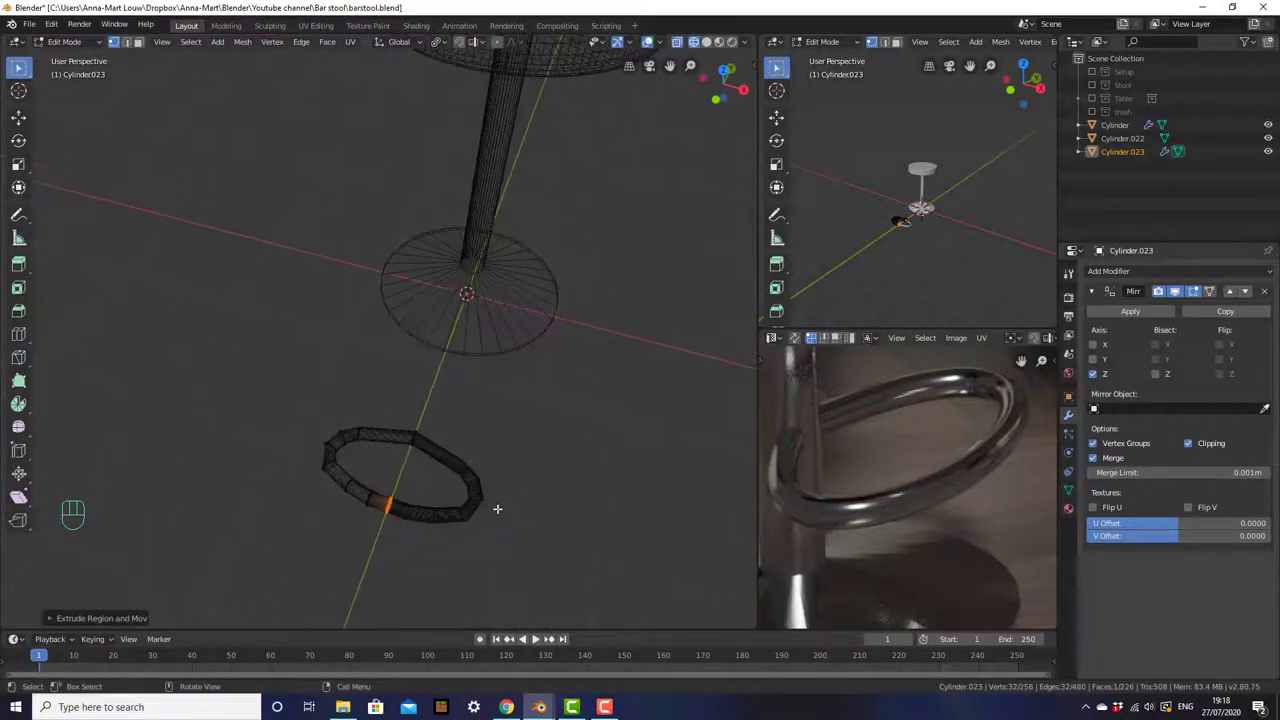
{"action": "key", "text": "Tab"}
{"action": "key", "text": "z"}
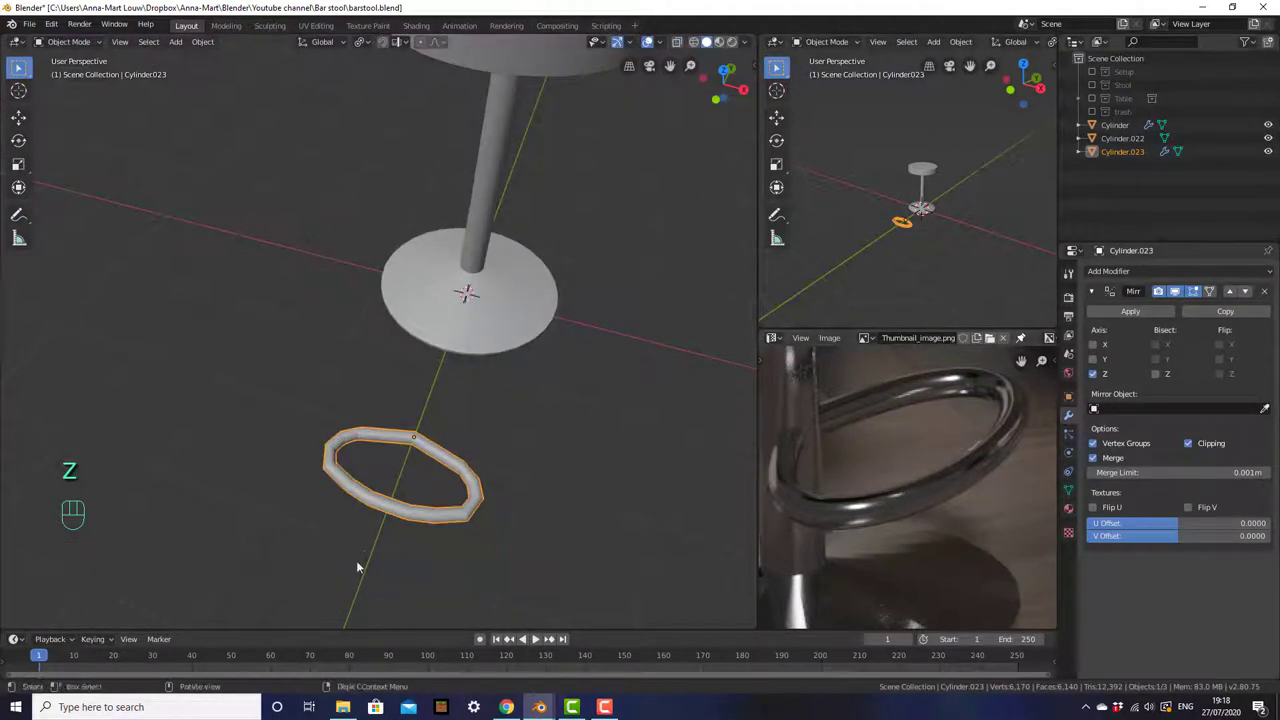
- Smooth the foot ring with a Subdivision Surface modifier and apply its Mirror modifier
{"action": "left_click_drag", "start_coordinate": [1150, 281], "coordinate": [1019, 490]}
{"action": "left_click_drag", "start_coordinate": [519, 570], "coordinate": [514, 462]}
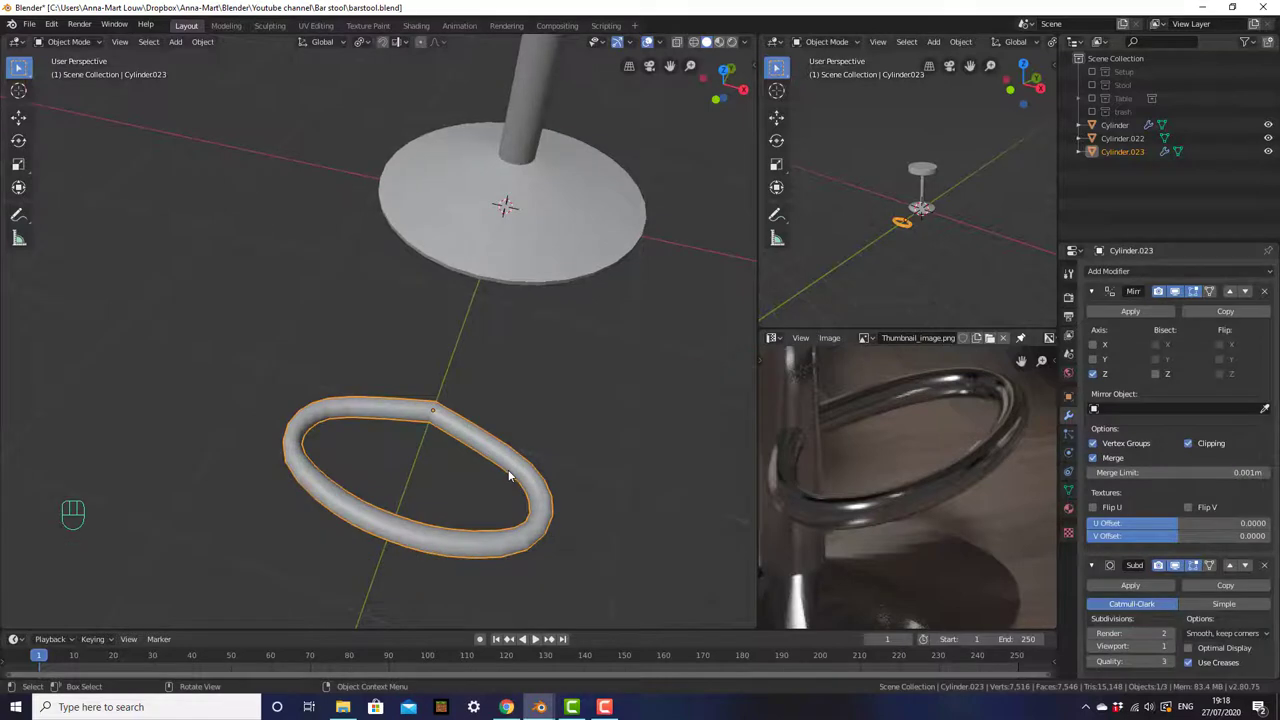
{"action": "left_click", "coordinate": [514, 472]}
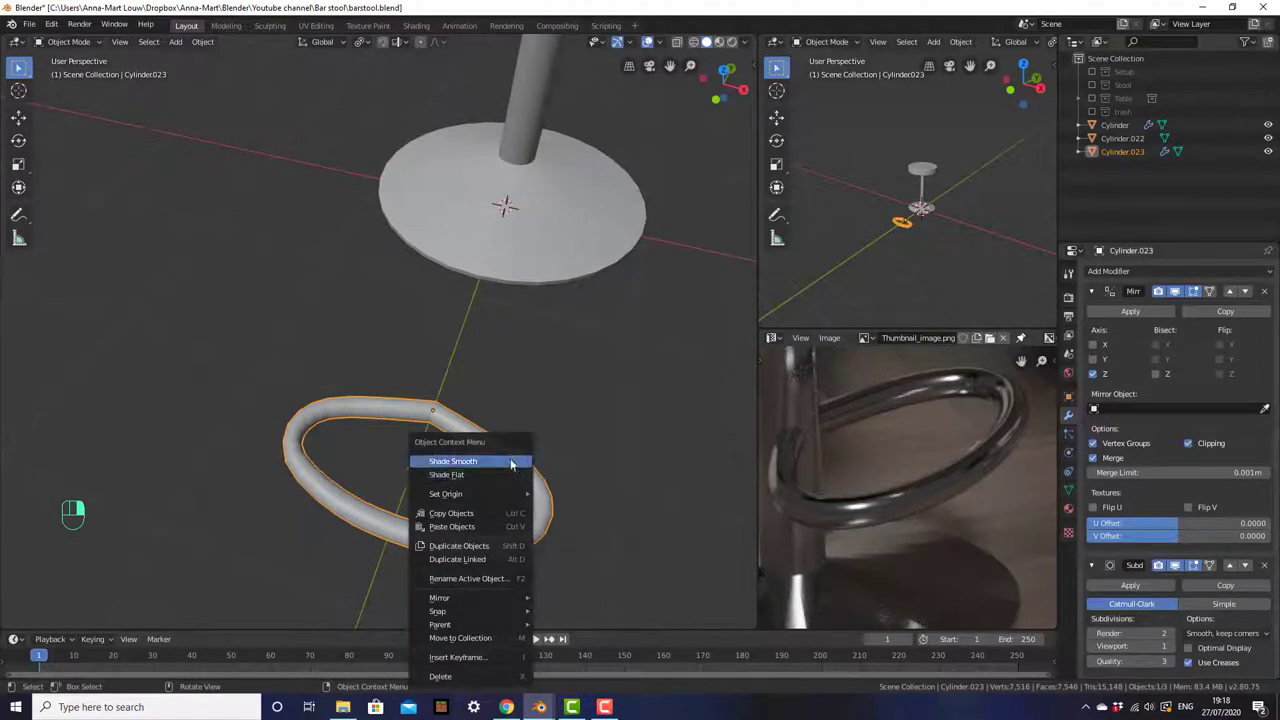
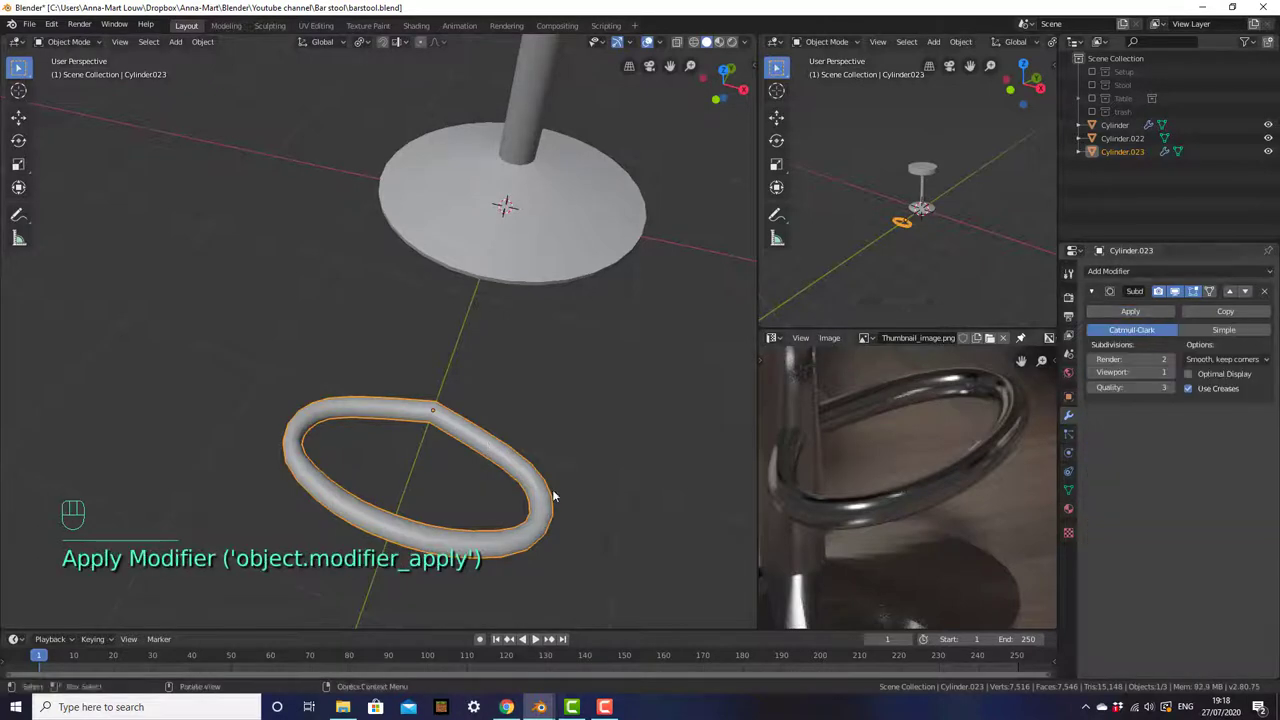
{"action": "left_click", "coordinate": [553, 496]}
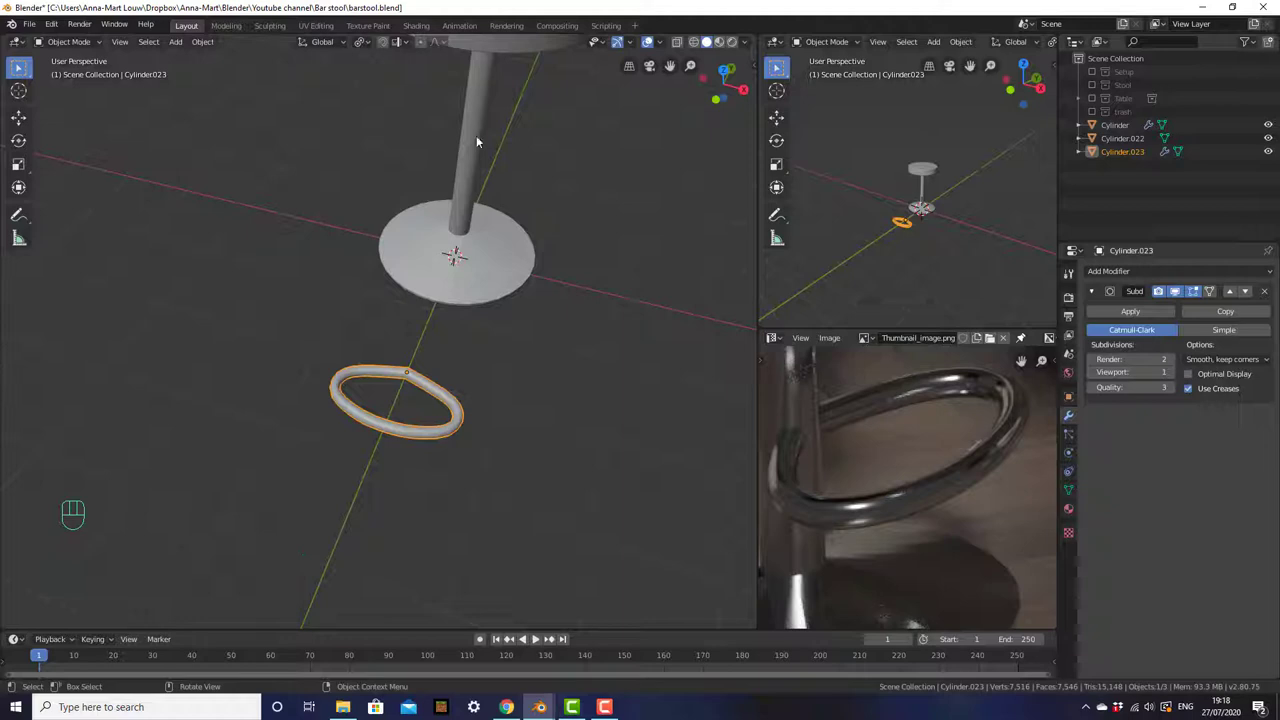
- From the side view, raise the ring along Z to sit just above the base disc on the pole
{"action": "key", "text": "KP_3"}
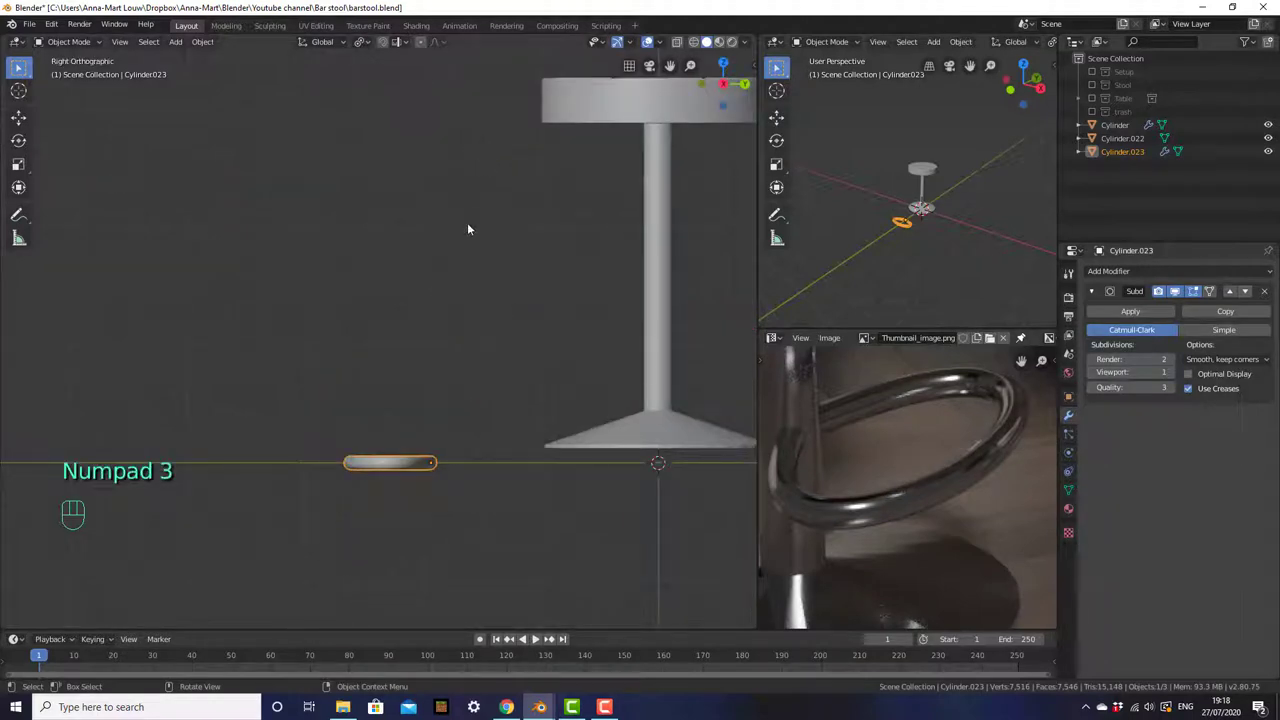
{"action": "key", "text": "g"}
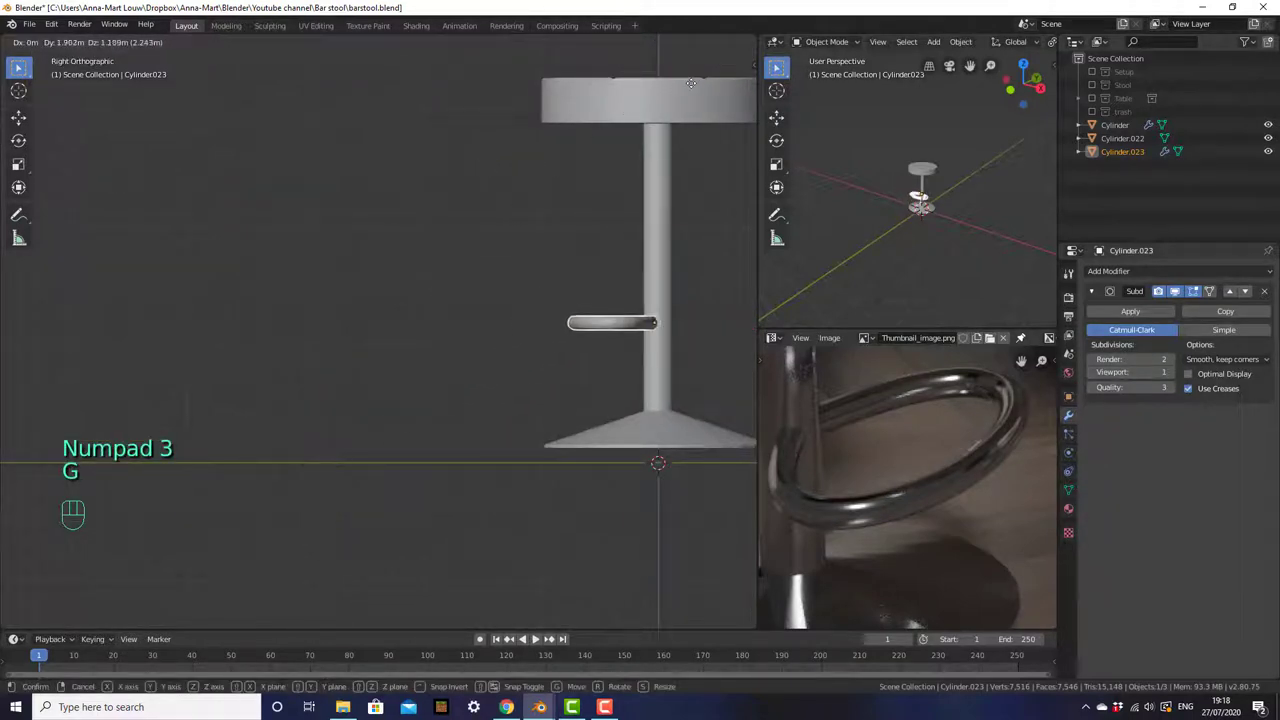
{"action": "left_click_drag", "start_coordinate": [629, 227], "coordinate": [662, 312]}
{"action": "left_click", "coordinate": [653, 446]}
{"action": "left_click_drag", "start_coordinate": [668, 436], "coordinate": [685, 390]}
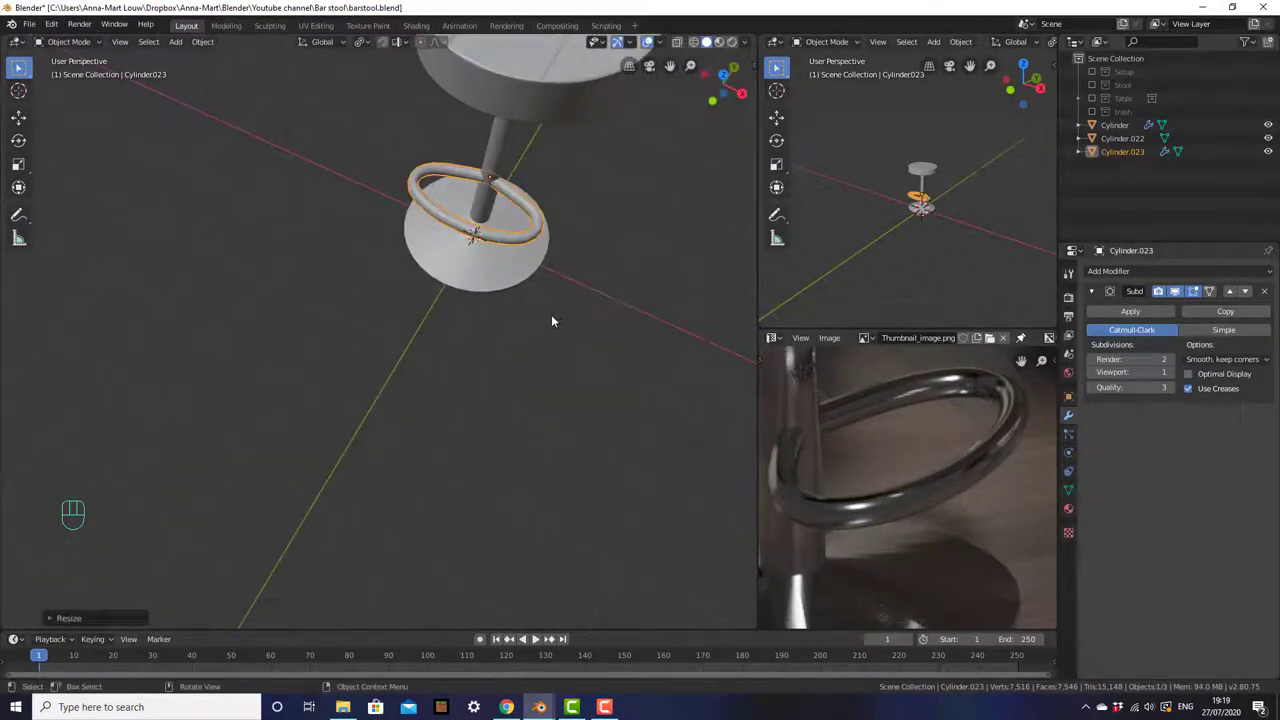
{"action": "key", "text": "s"}
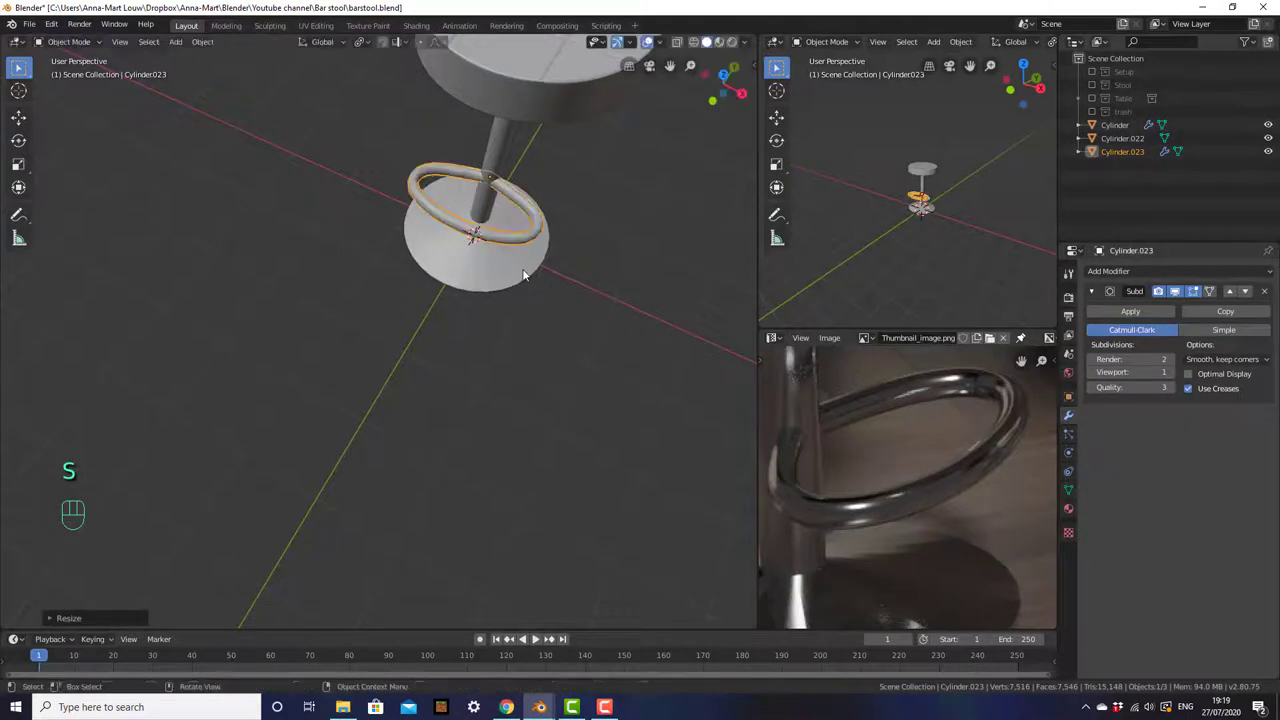
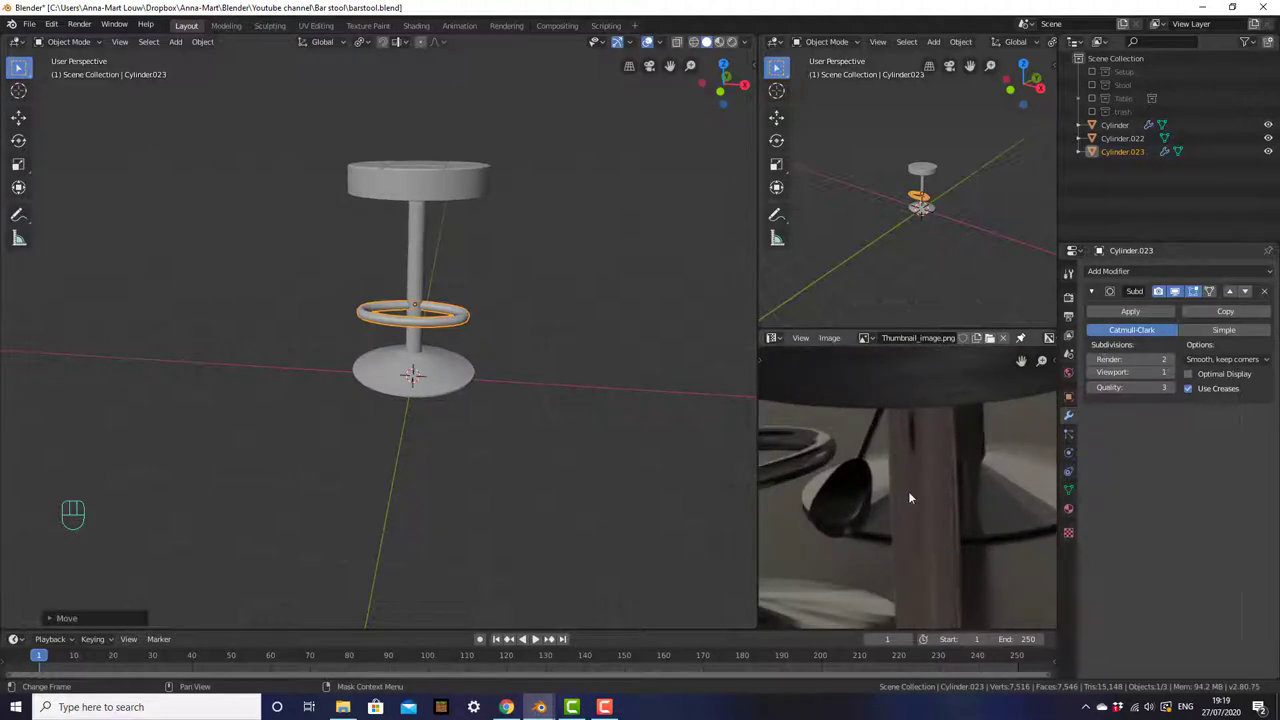
- Add a cylinder at the stool base and scale it into a thin, short rod
{"action": "middle_click", "coordinate": [543, 327]}
{"action": "key", "text": "shift+a"}
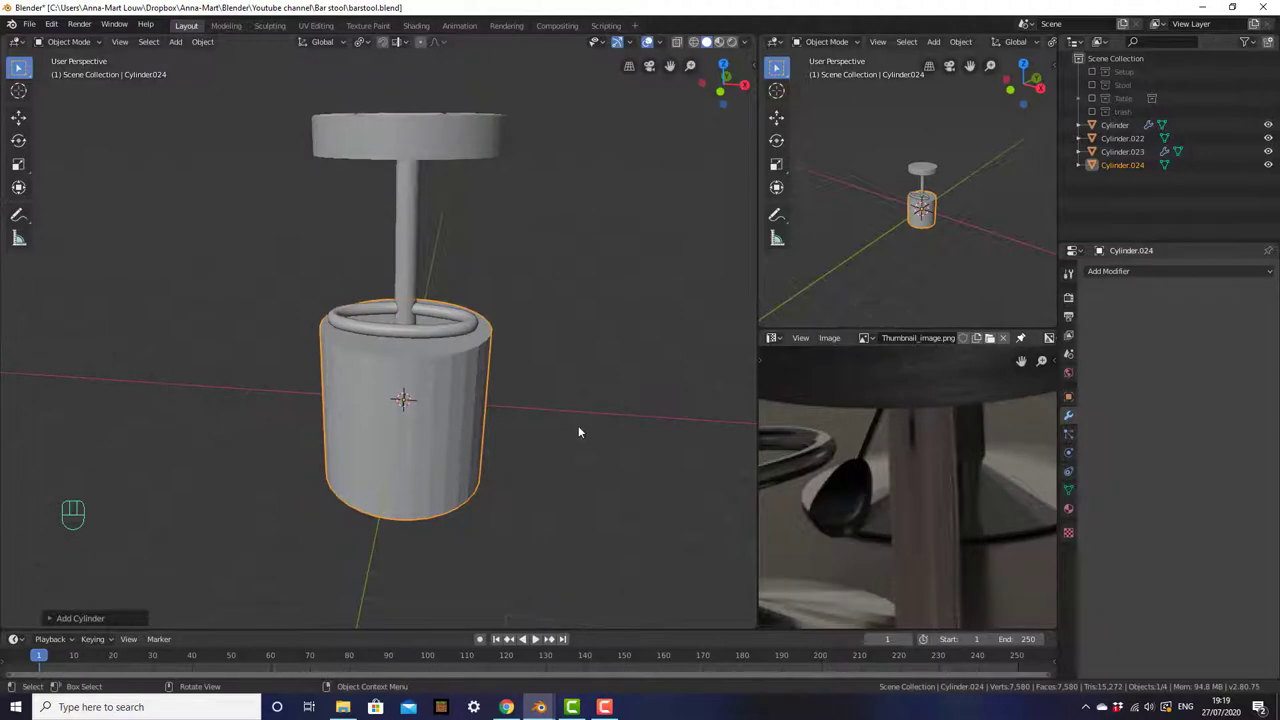
{"action": "key", "text": "s"}
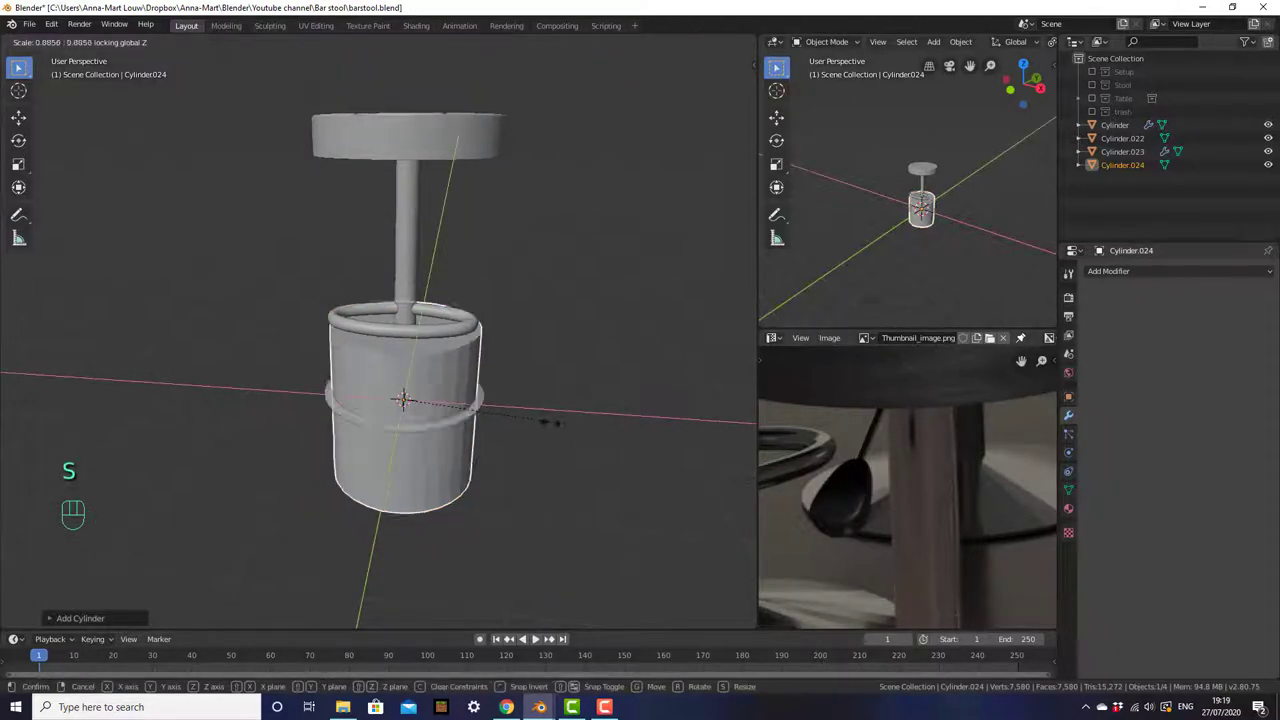
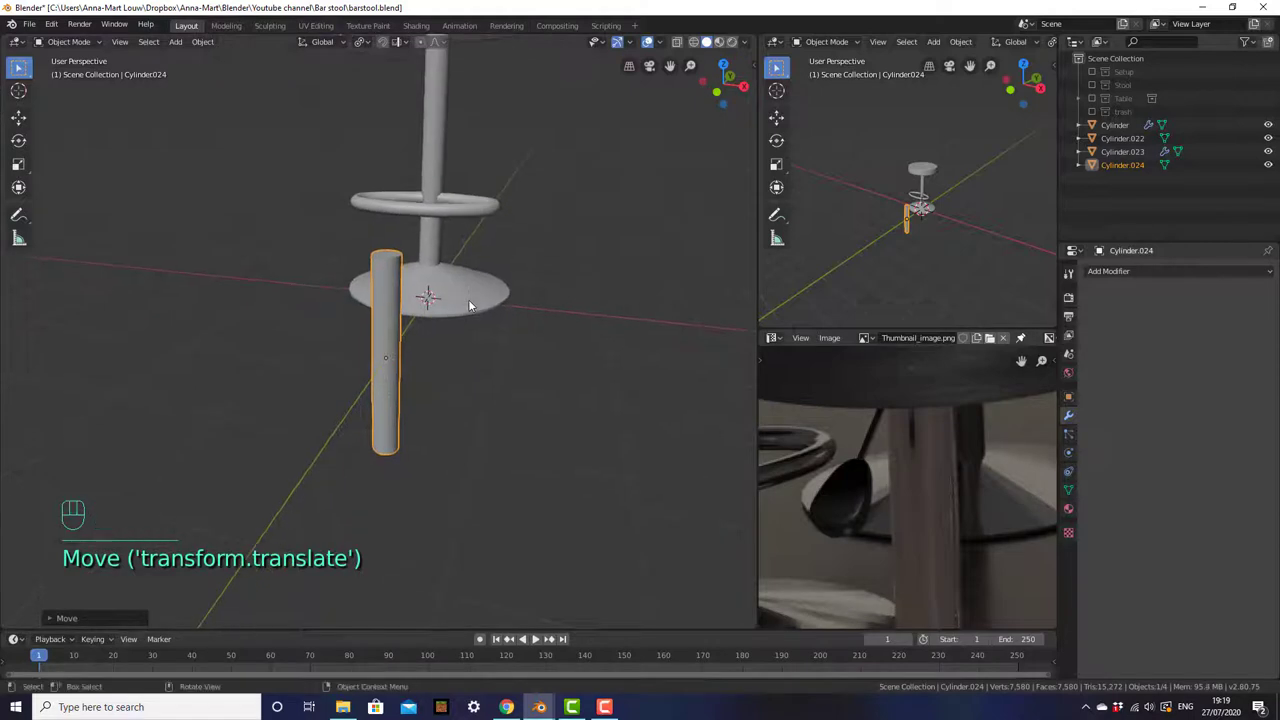
{"action": "key", "text": "g"}
{"action": "key", "text": "s"}
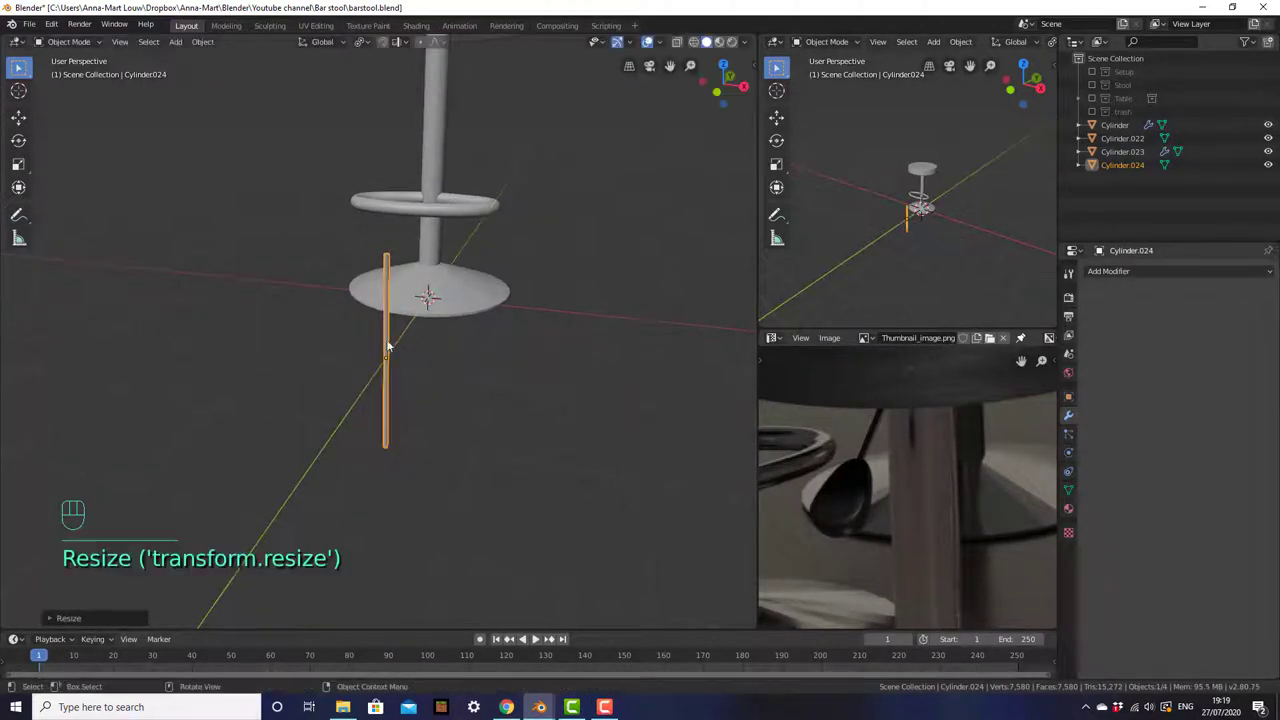
{"action": "key", "text": "s"}
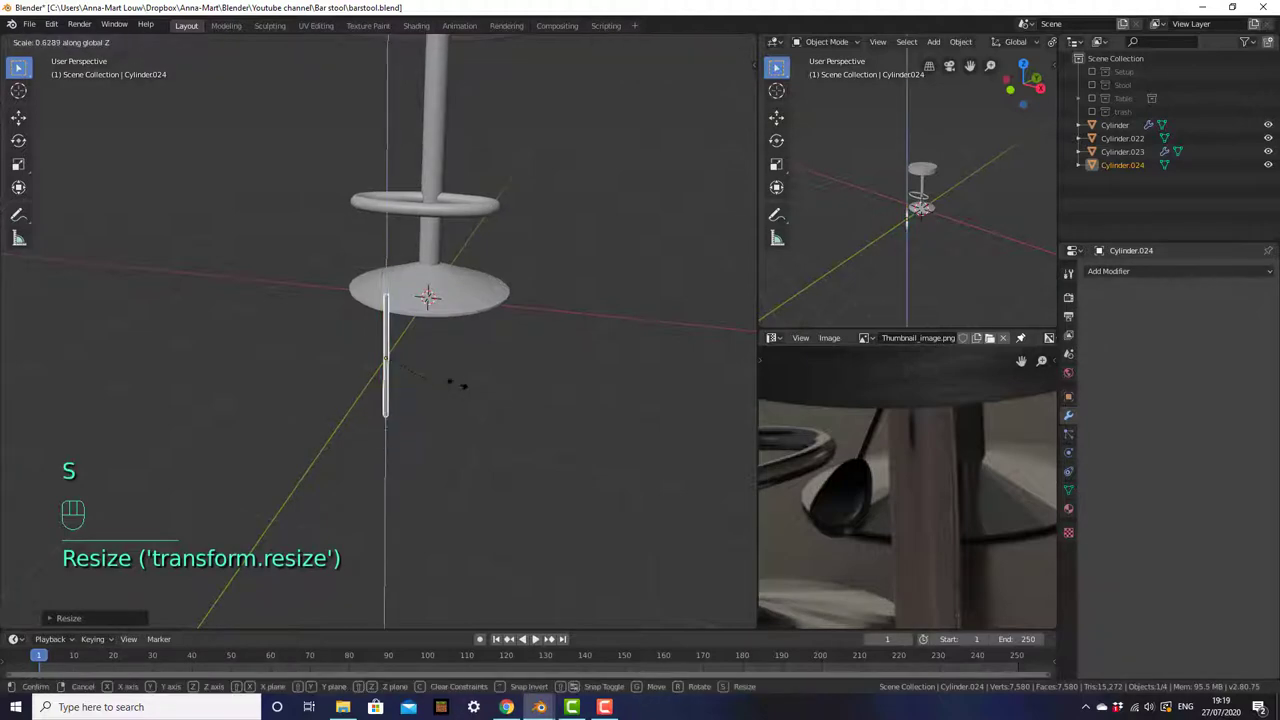
{"action": "key", "text": "s"}
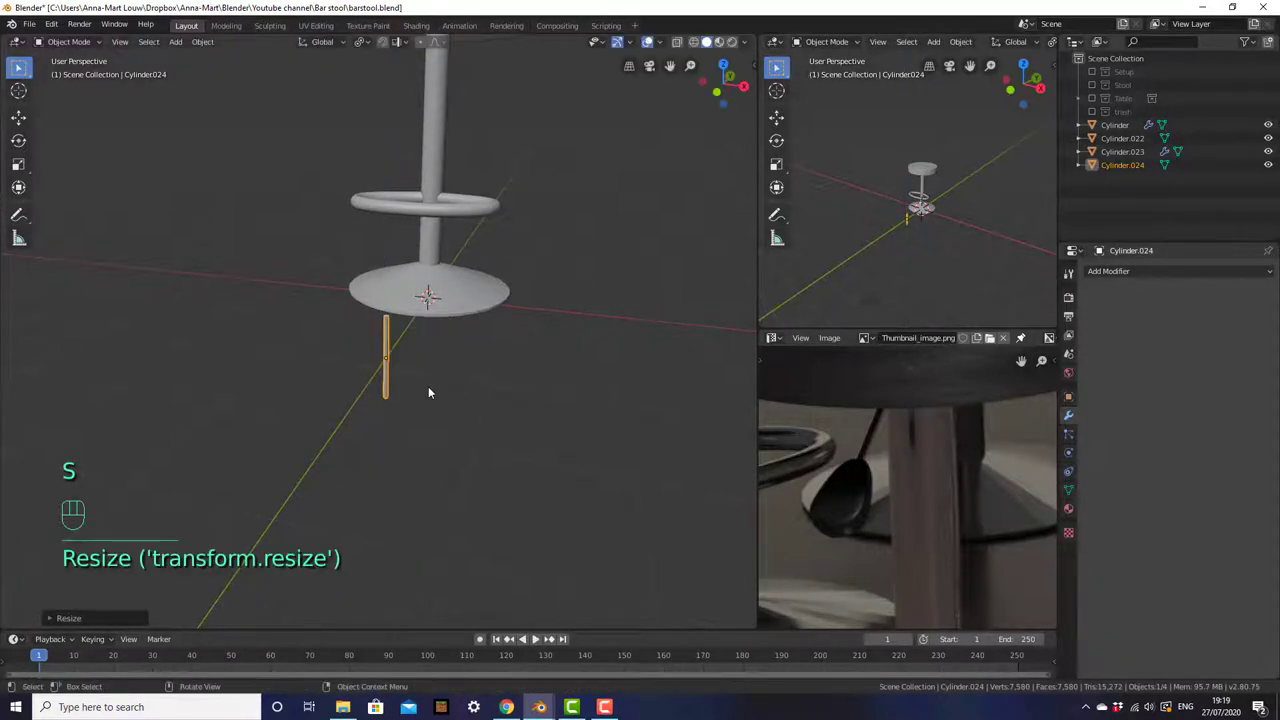
- In front view, move the rod up beside the post, tilt it about 38° and tuck it under the seat
{"action": "key", "text": "KP_1"}
{"action": "left_click_drag", "start_coordinate": [410, 347], "coordinate": [460, 468]}
{"action": "key", "text": "g"}
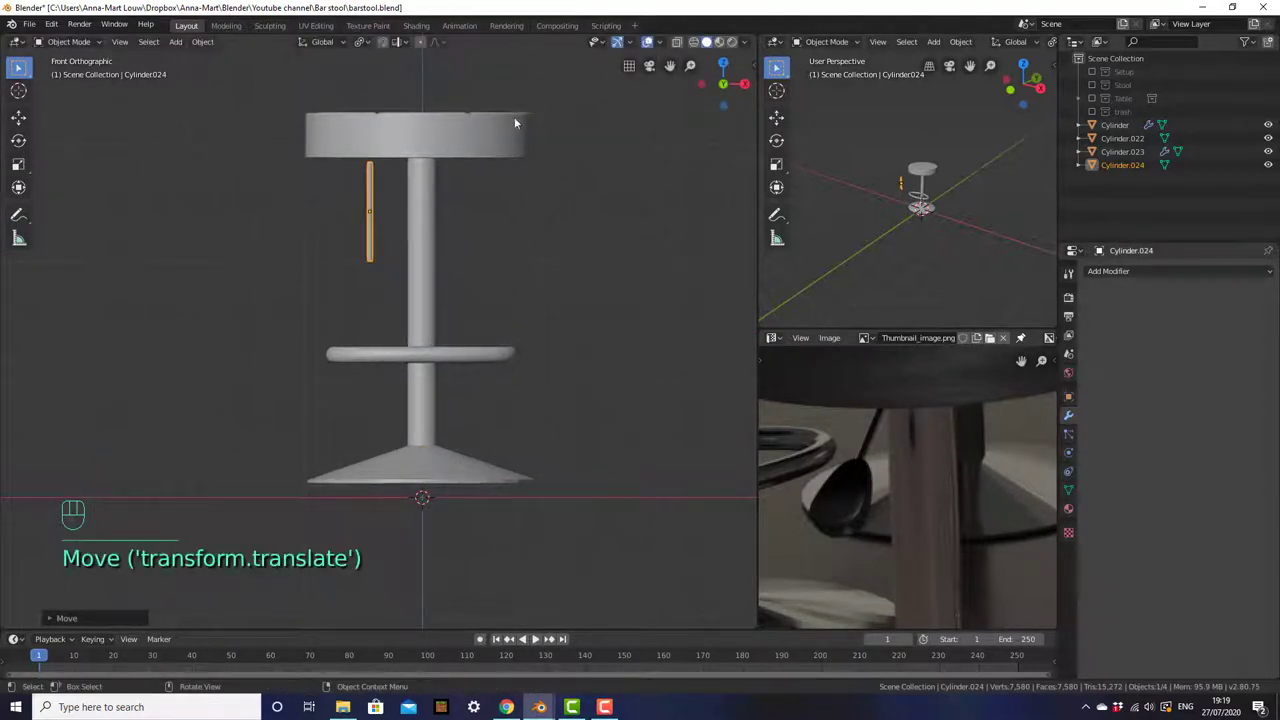
{"action": "key", "text": "s"}
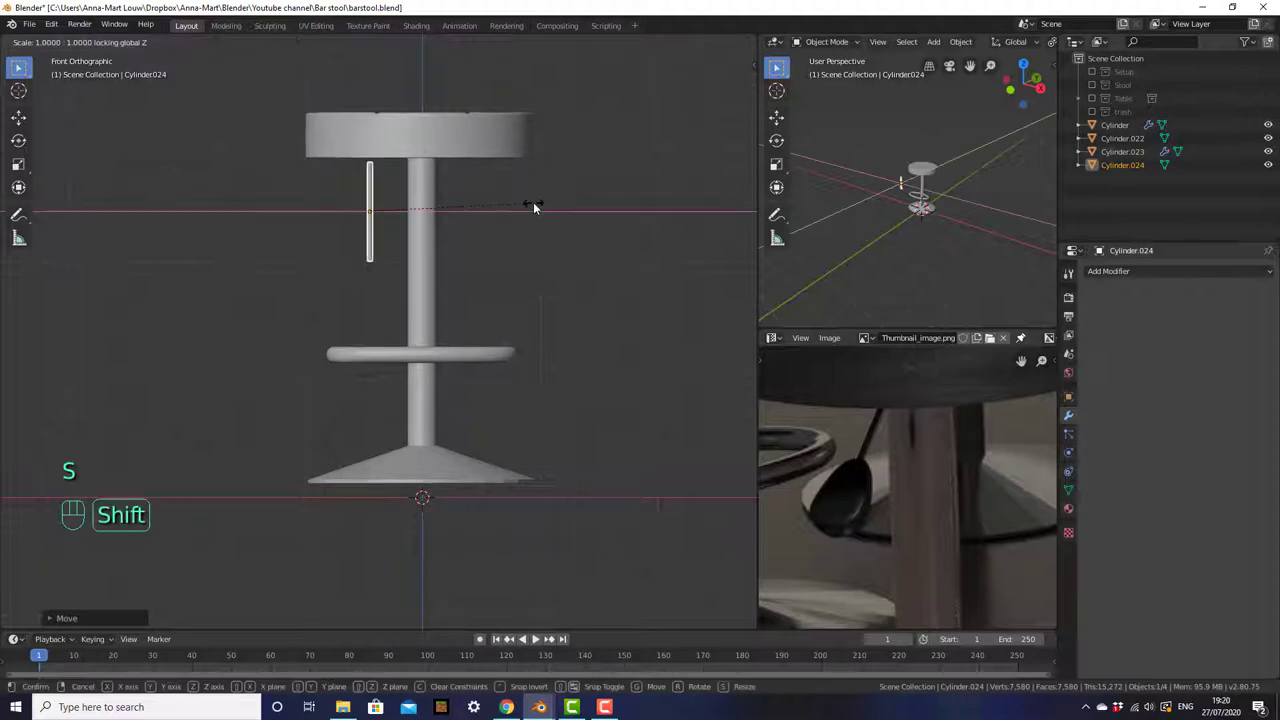
{"action": "key", "text": "ctrl+z"}
{"action": "key", "text": "r"}
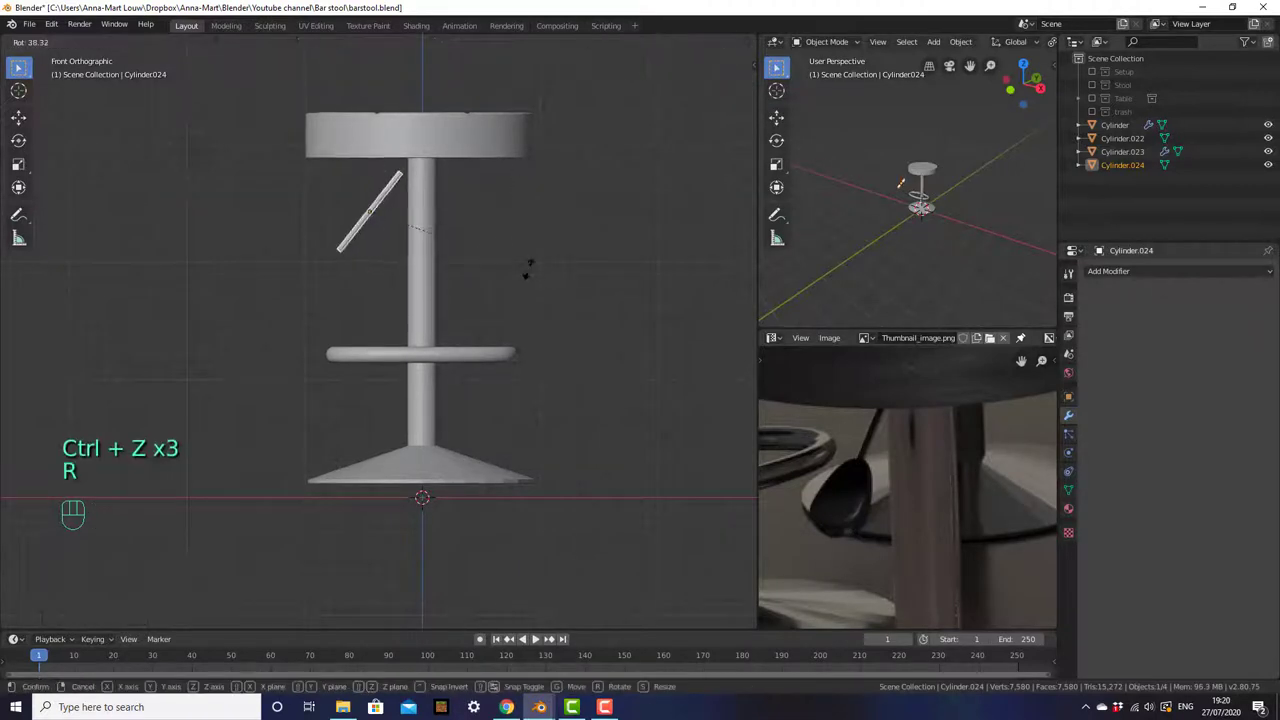
{"action": "key", "text": "g"}
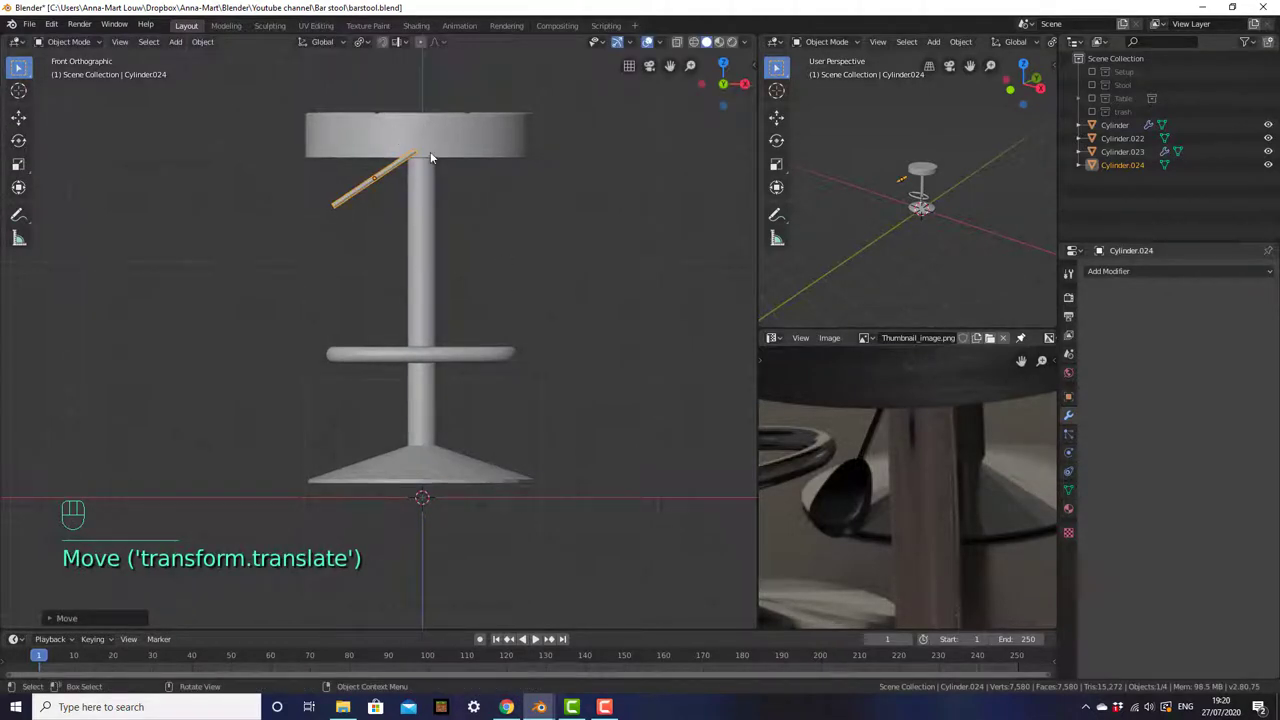
{"action": "left_click_drag", "start_coordinate": [536, 237], "coordinate": [550, 311]}
- Adjust the rod's position from the top view and orbit around to check the lever placement
{"action": "key", "text": "KP_7"}
{"action": "key", "text": "g"}
{"action": "key", "text": "g"}
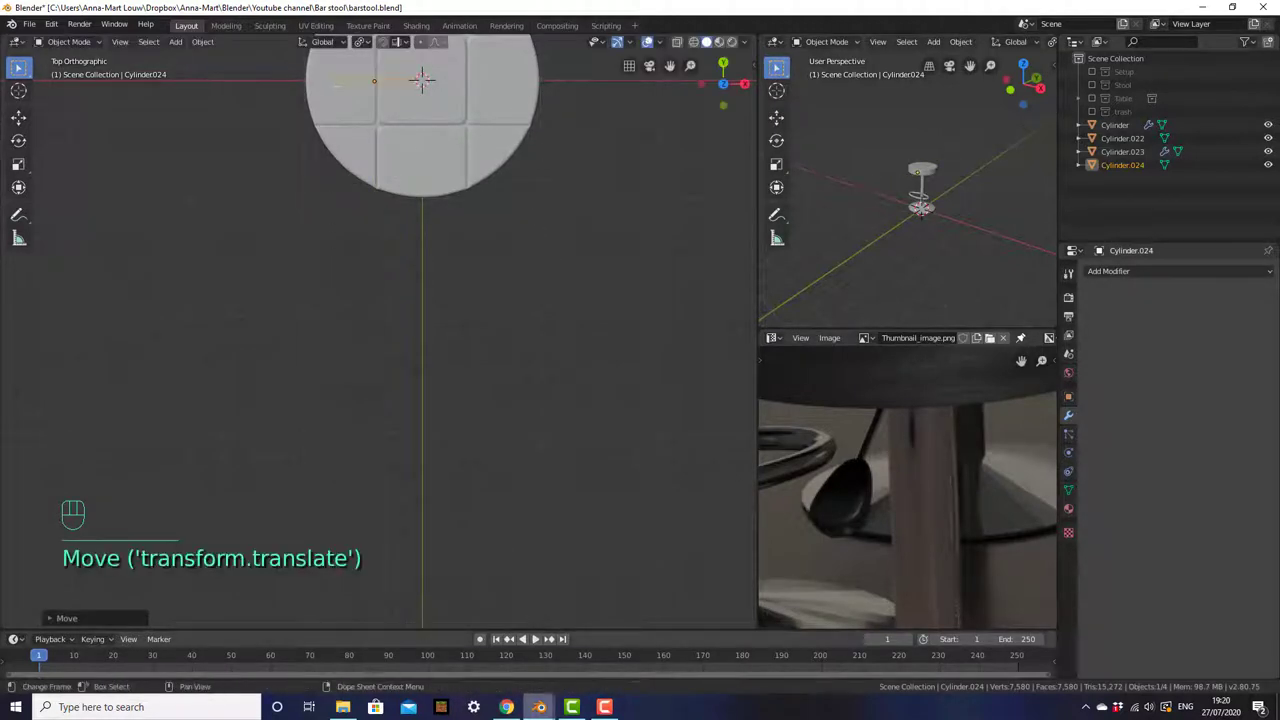
{"action": "left_click_drag", "start_coordinate": [485, 412], "coordinate": [475, 338]}
{"action": "middle_click", "coordinate": [472, 315]}
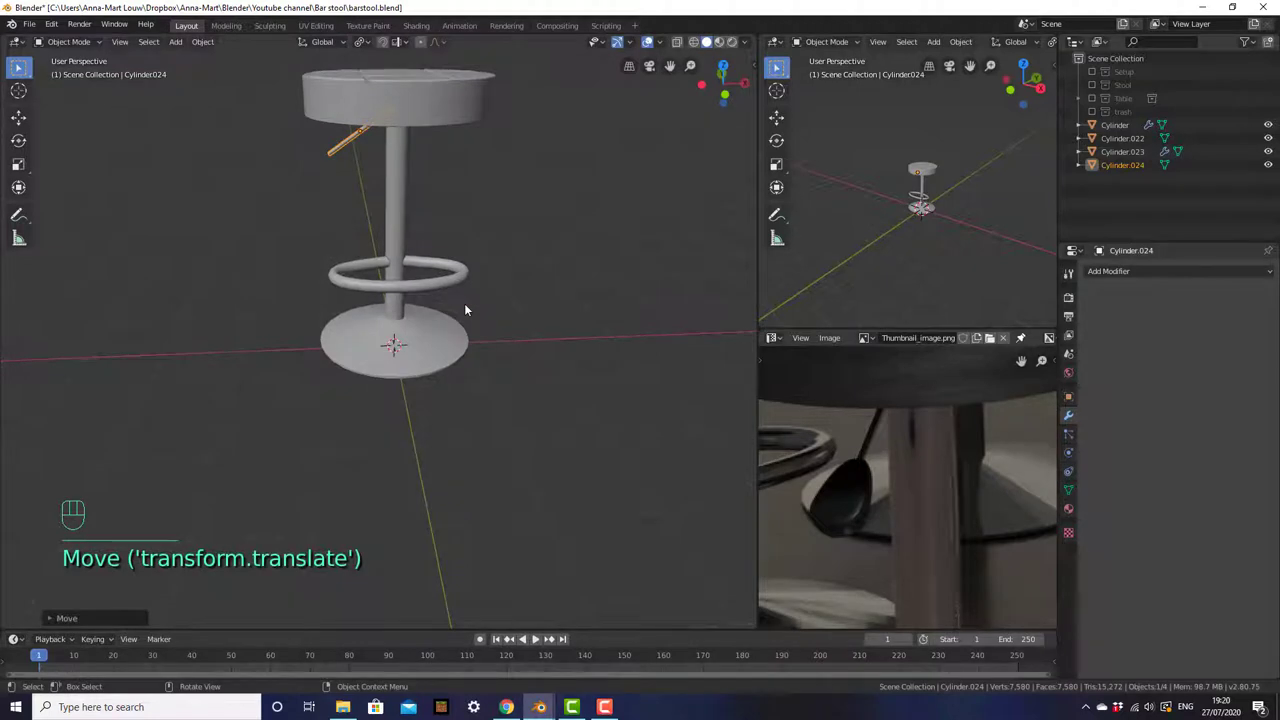
{"action": "middle_click", "coordinate": [835, 551]}
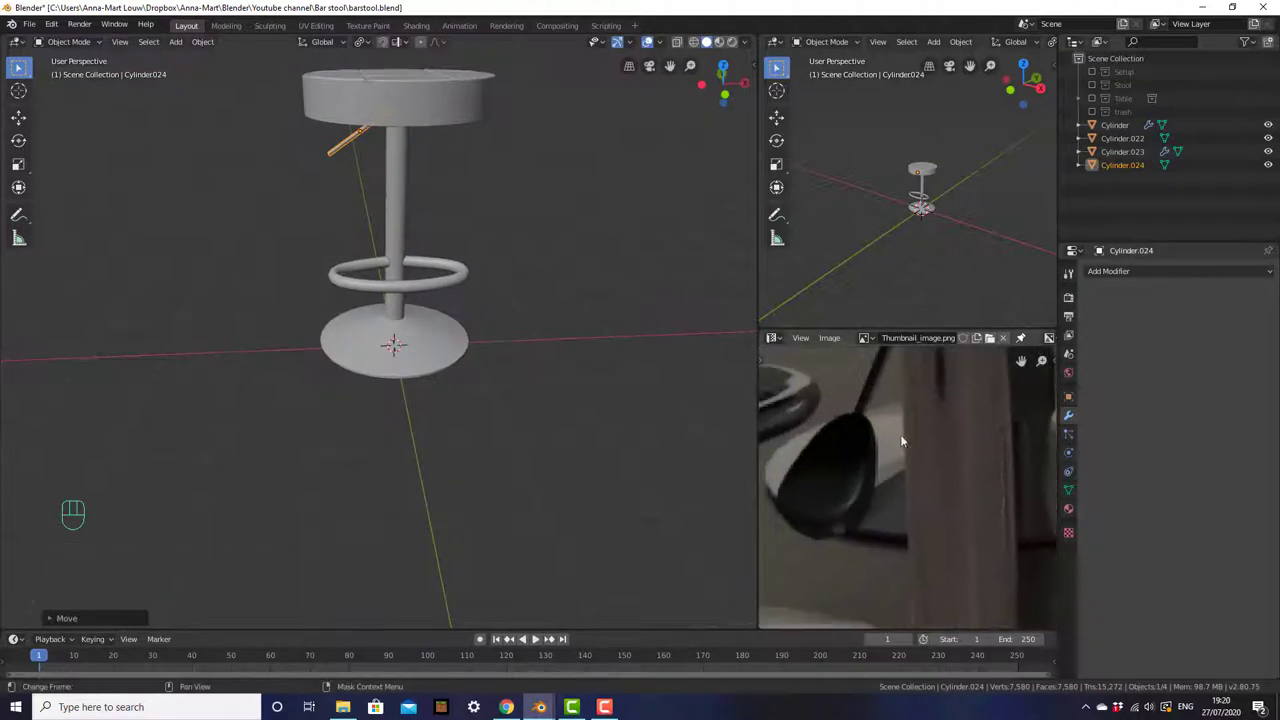
{"action": "middle_click", "coordinate": [497, 332]}
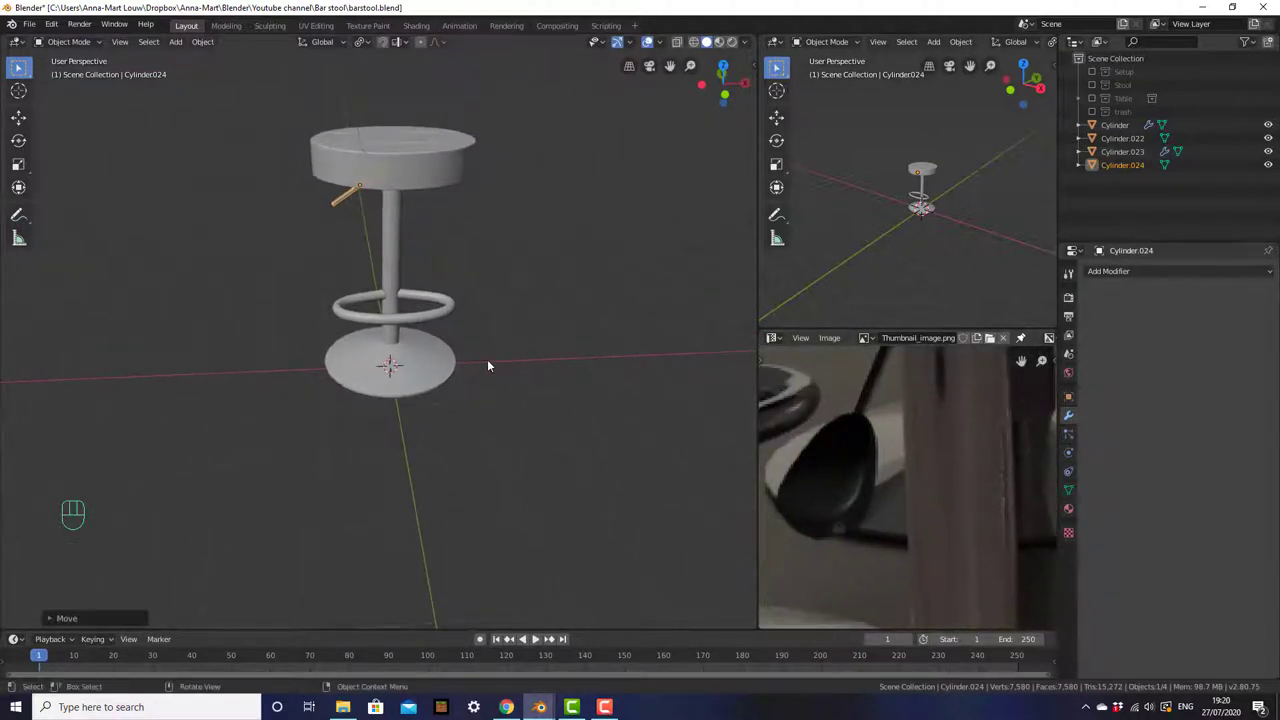
{"action": "key", "text": "KP_1"}
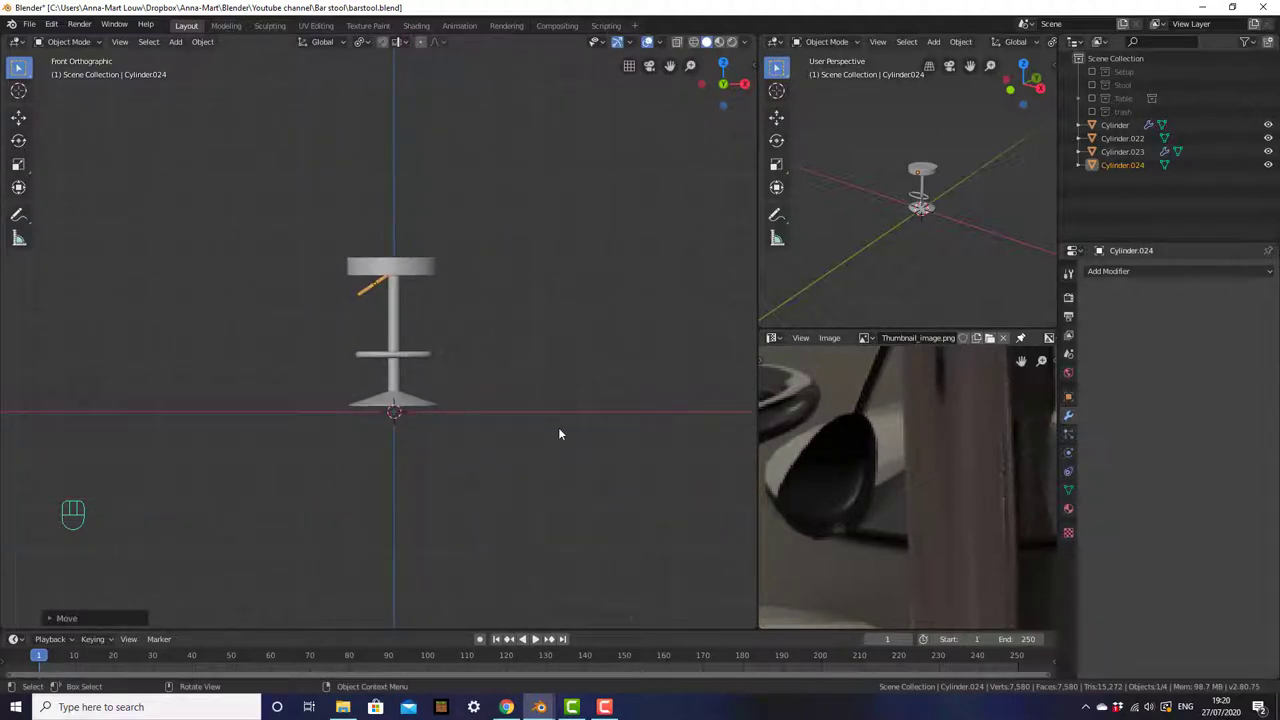
- Add a cube and move it sideways away from the stool, viewed close up from the front
{"action": "key", "text": "shift+a"}
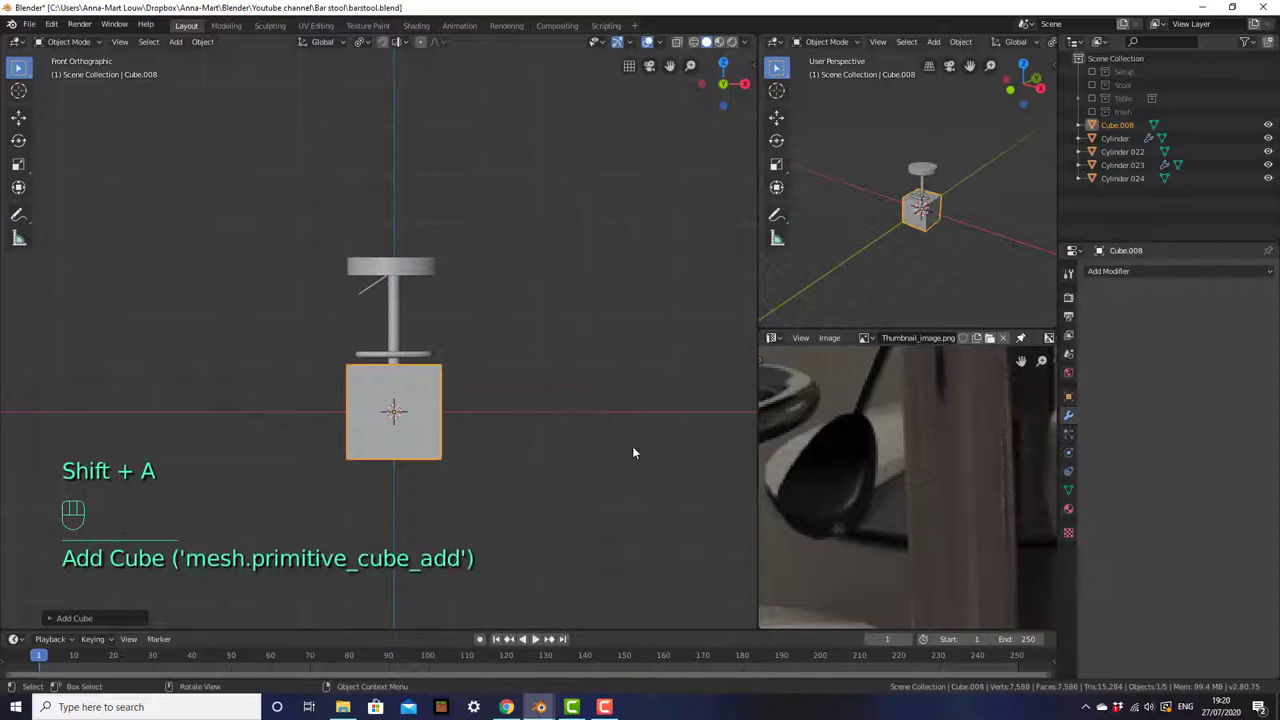
{"action": "key", "text": "KP_7"}
{"action": "key", "text": "g"}
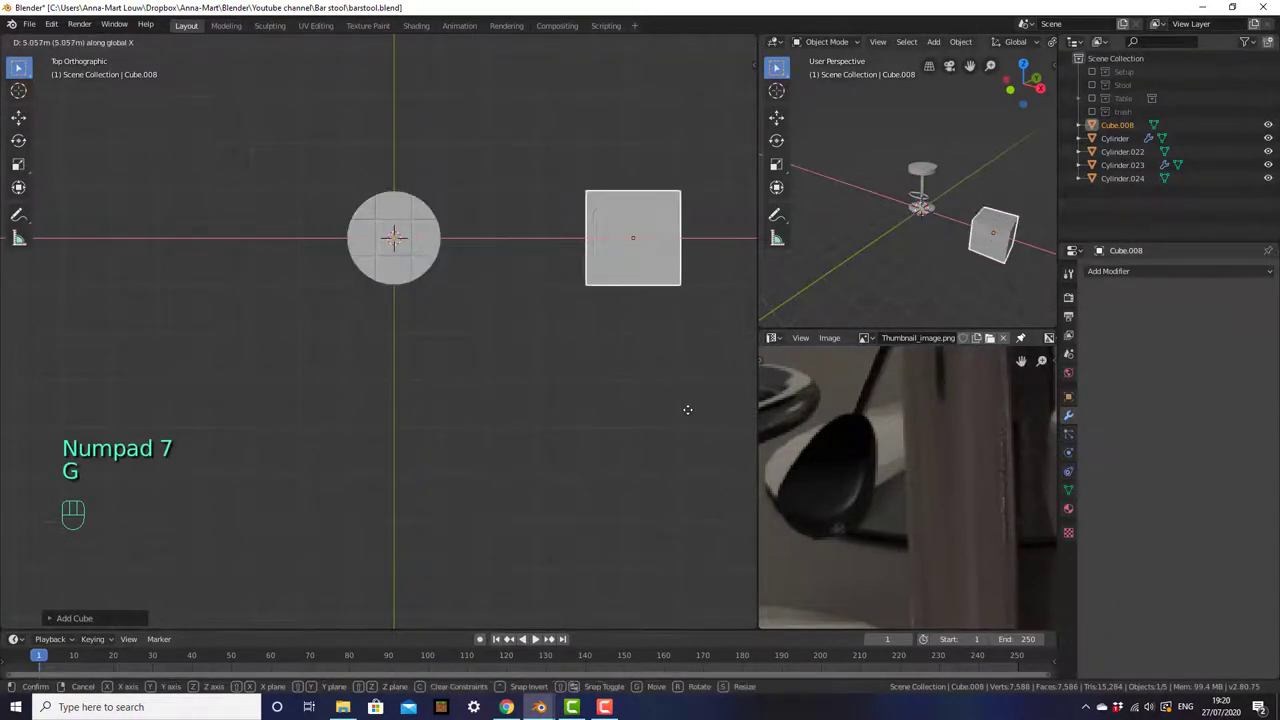
{"action": "key", "text": "KP_1"}
{"action": "left_click_drag", "start_coordinate": [535, 407], "coordinate": [518, 385]}
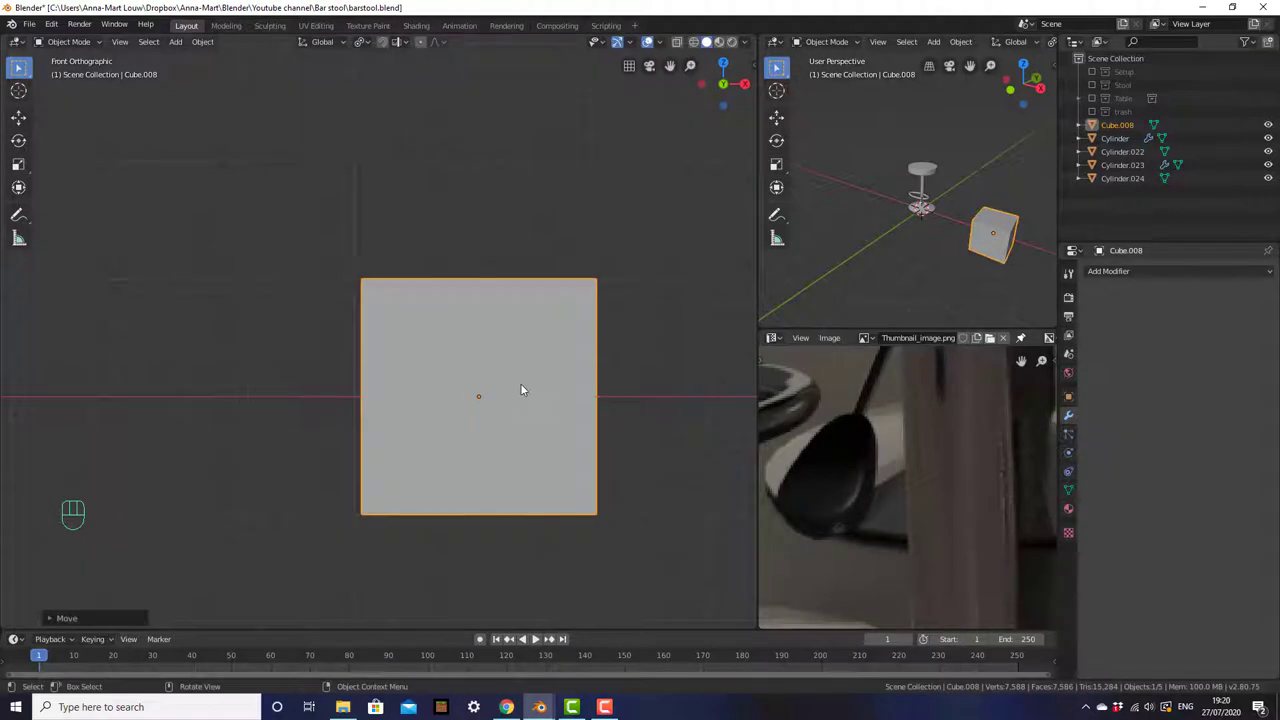
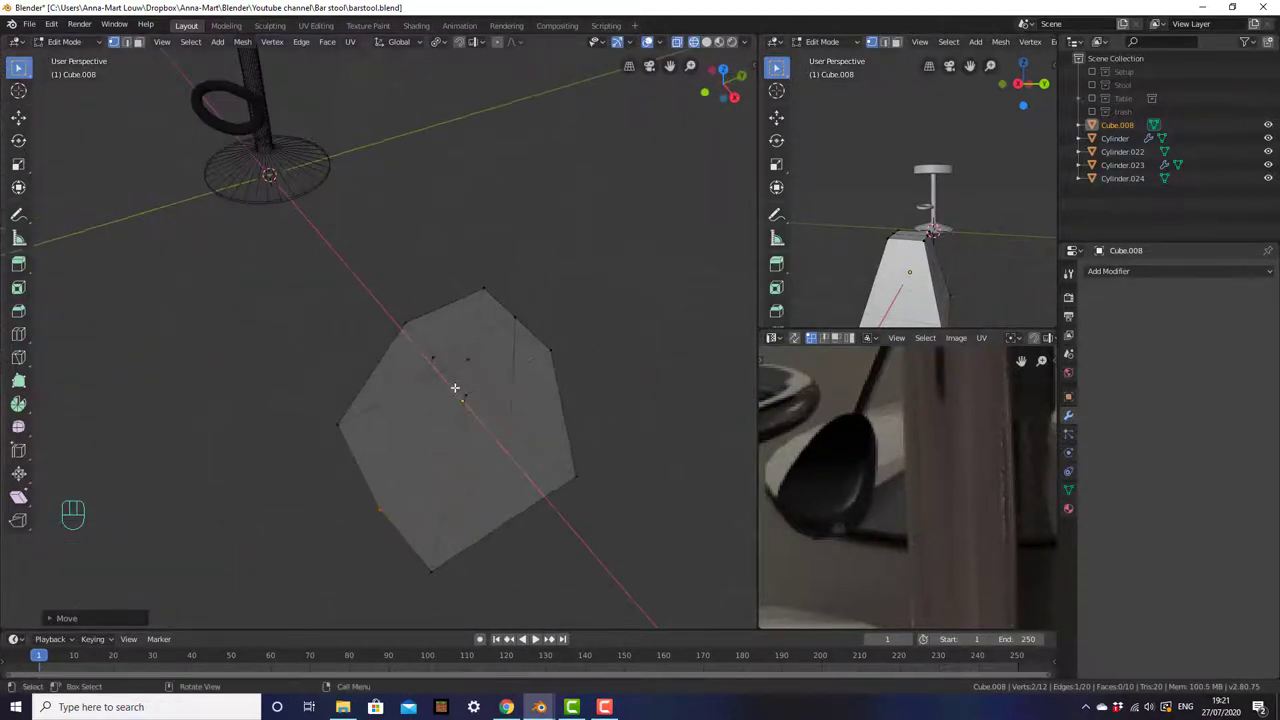
- Scale and taper the cube's mesh, subdivide it into a rounded paddle and inset its face
{"action": "key", "text": "a"}
{"action": "key", "text": "s"}
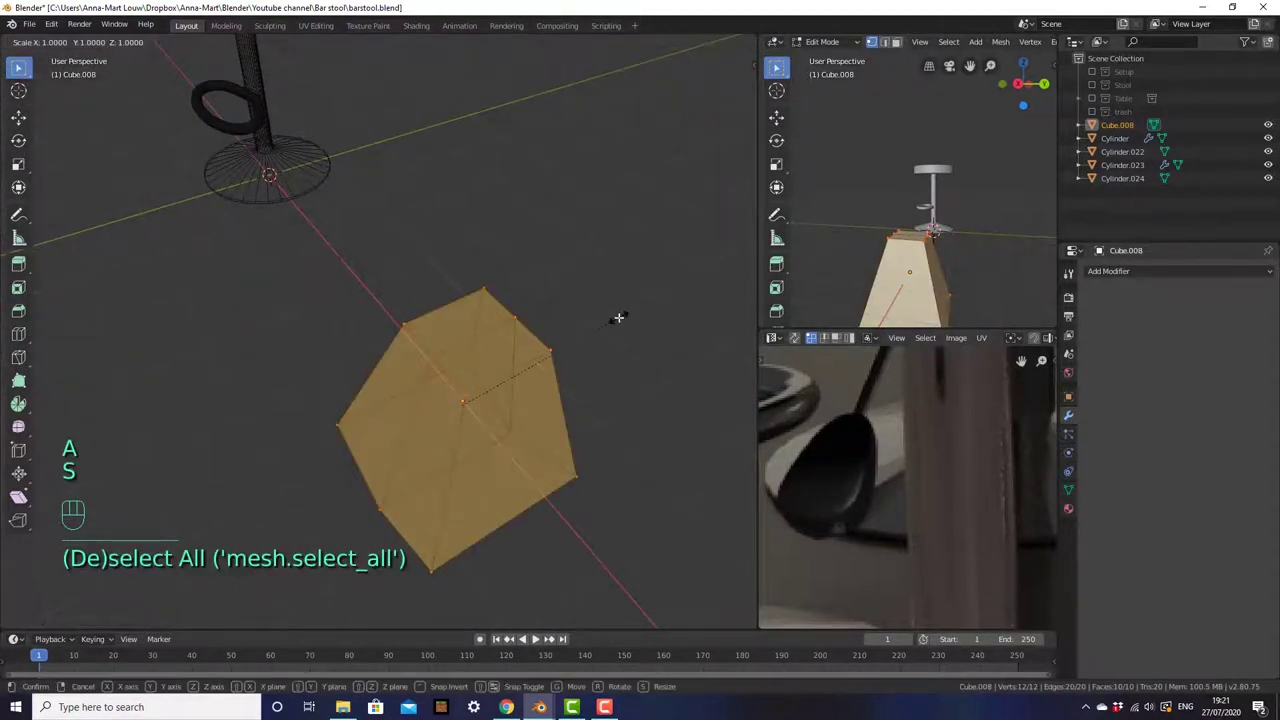
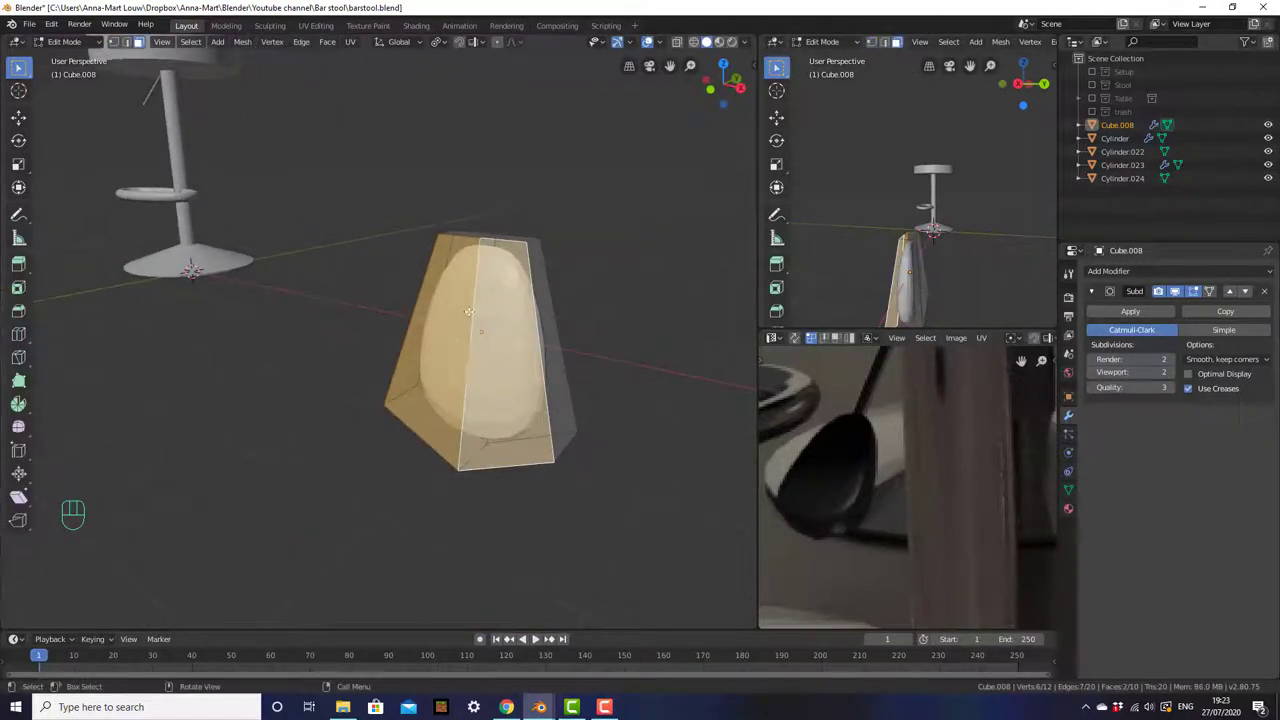
{"action": "key", "text": "i"}
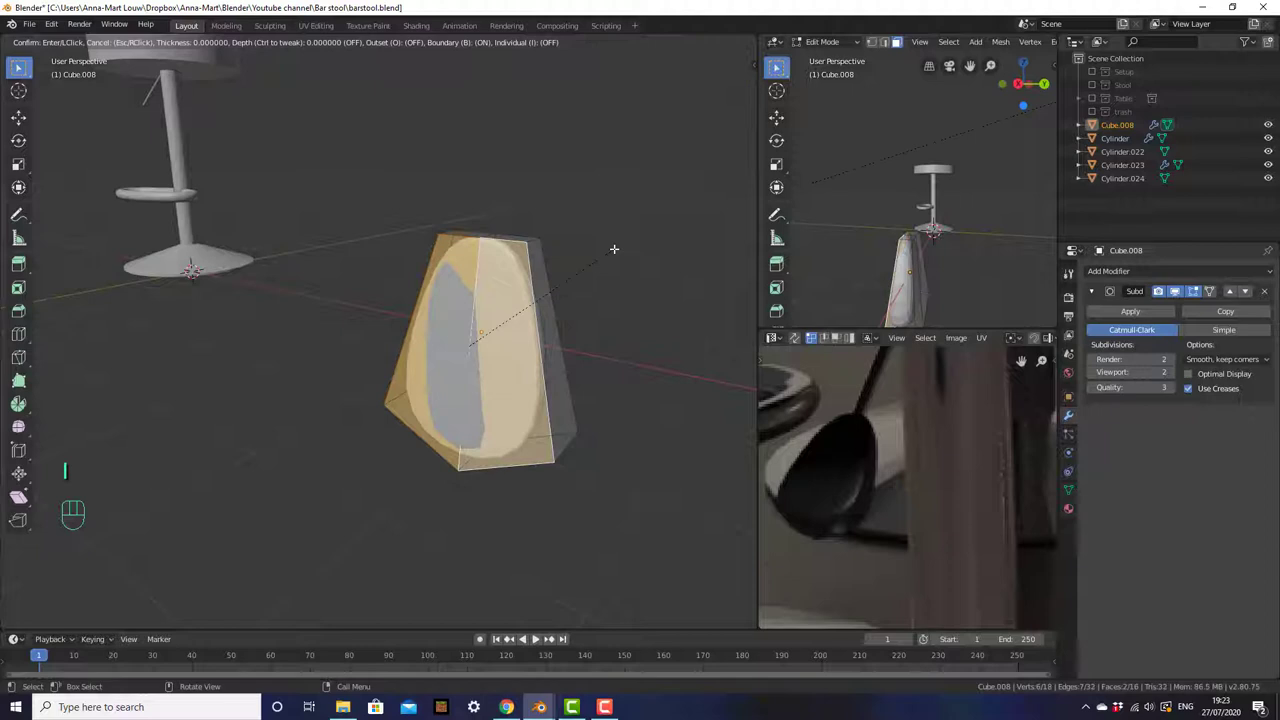
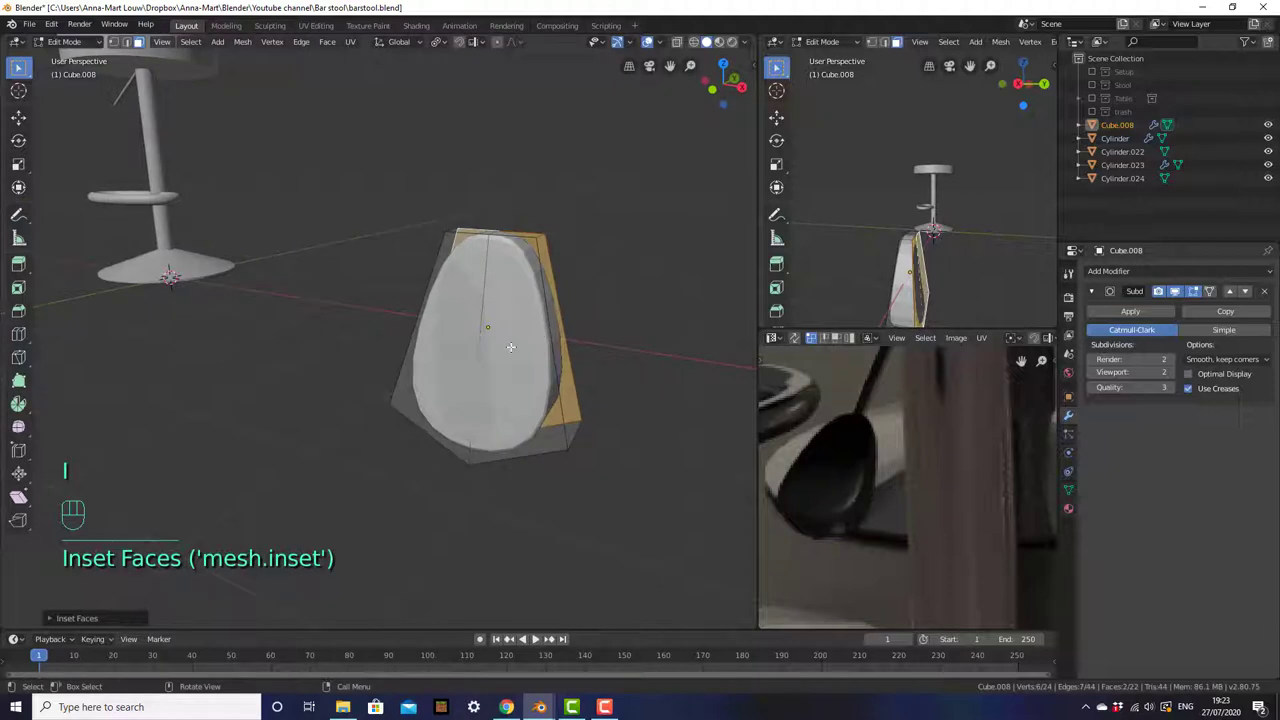
{"action": "key", "text": "Tab"}
{"action": "left_click_drag", "start_coordinate": [533, 348], "coordinate": [534, 379]}
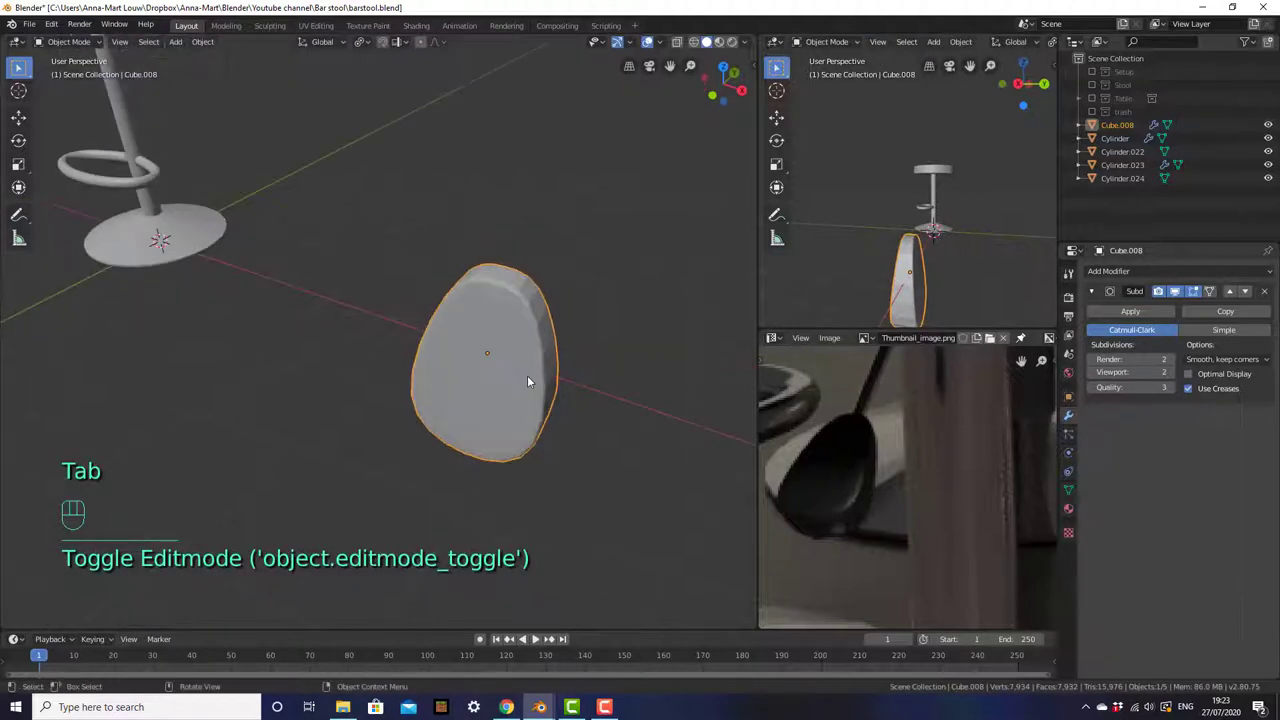
- From the top view, rotate the handle grip 90 degrees and slide it along X toward the stool
{"action": "middle_click", "coordinate": [535, 366]}
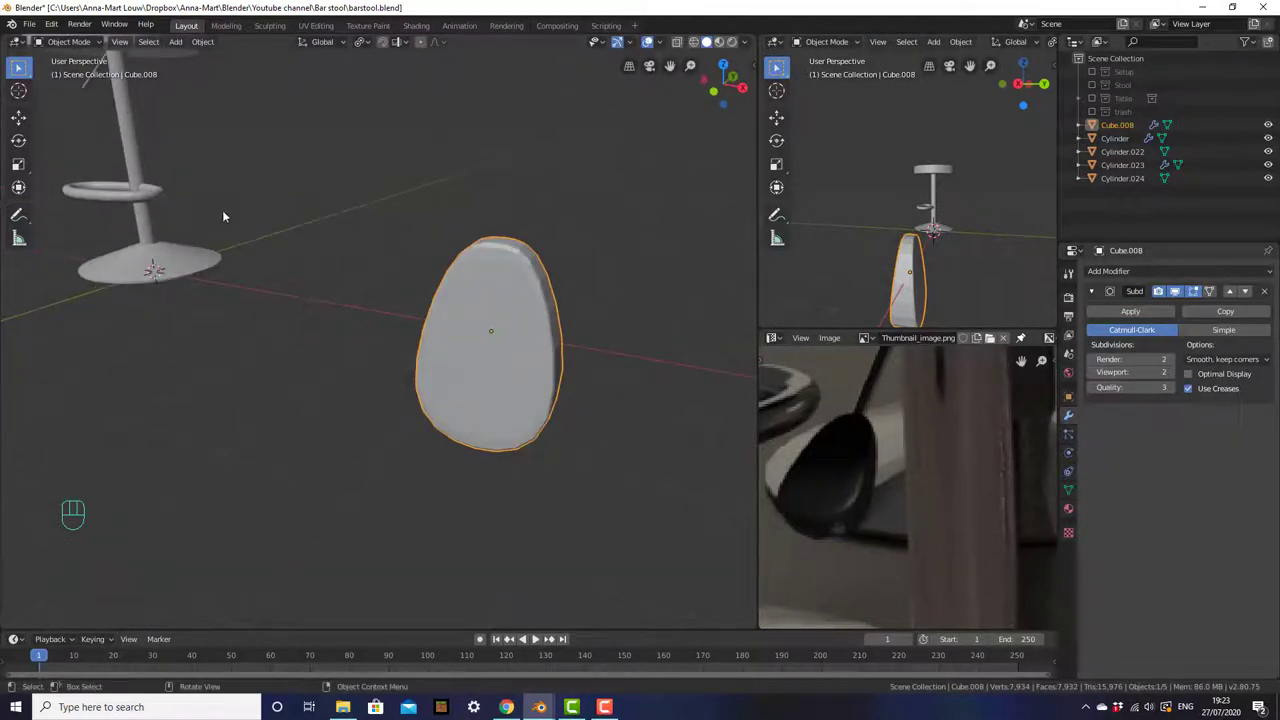
{"action": "key", "text": "KP_7"}
{"action": "left_click_drag", "start_coordinate": [412, 276], "coordinate": [613, 272]}
{"action": "key", "text": "r"}
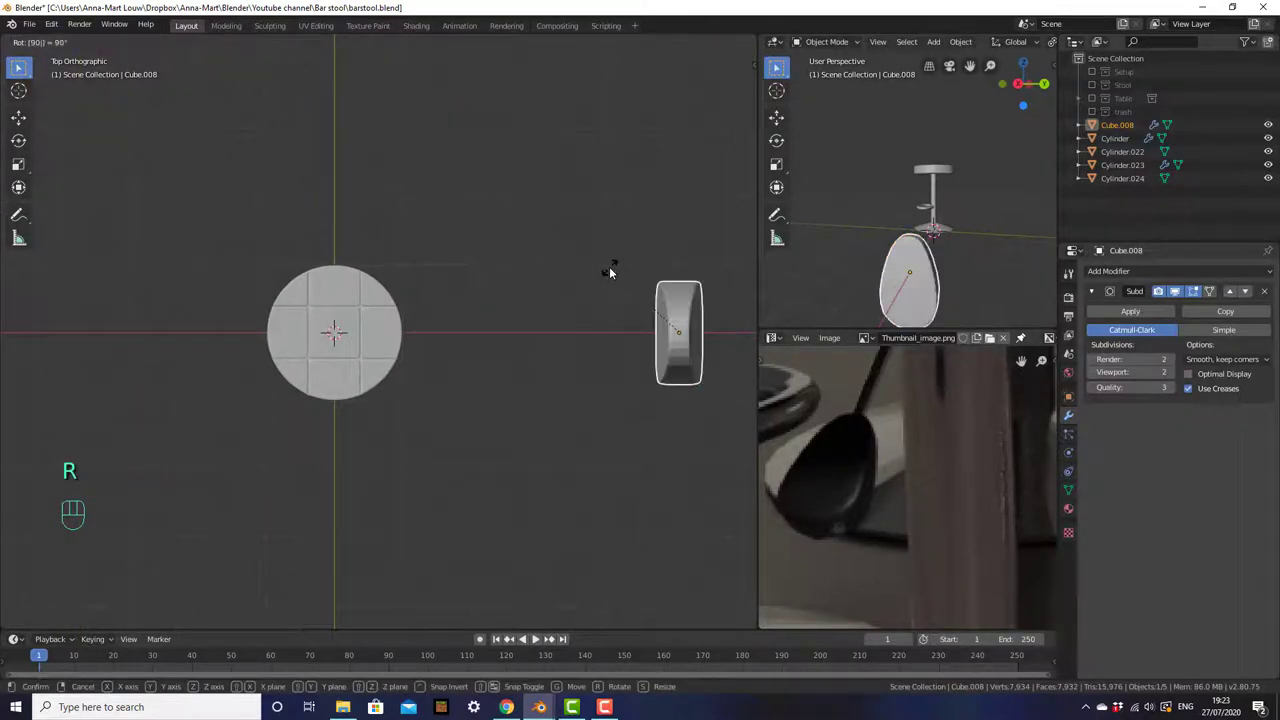
{"action": "key", "text": "g"}
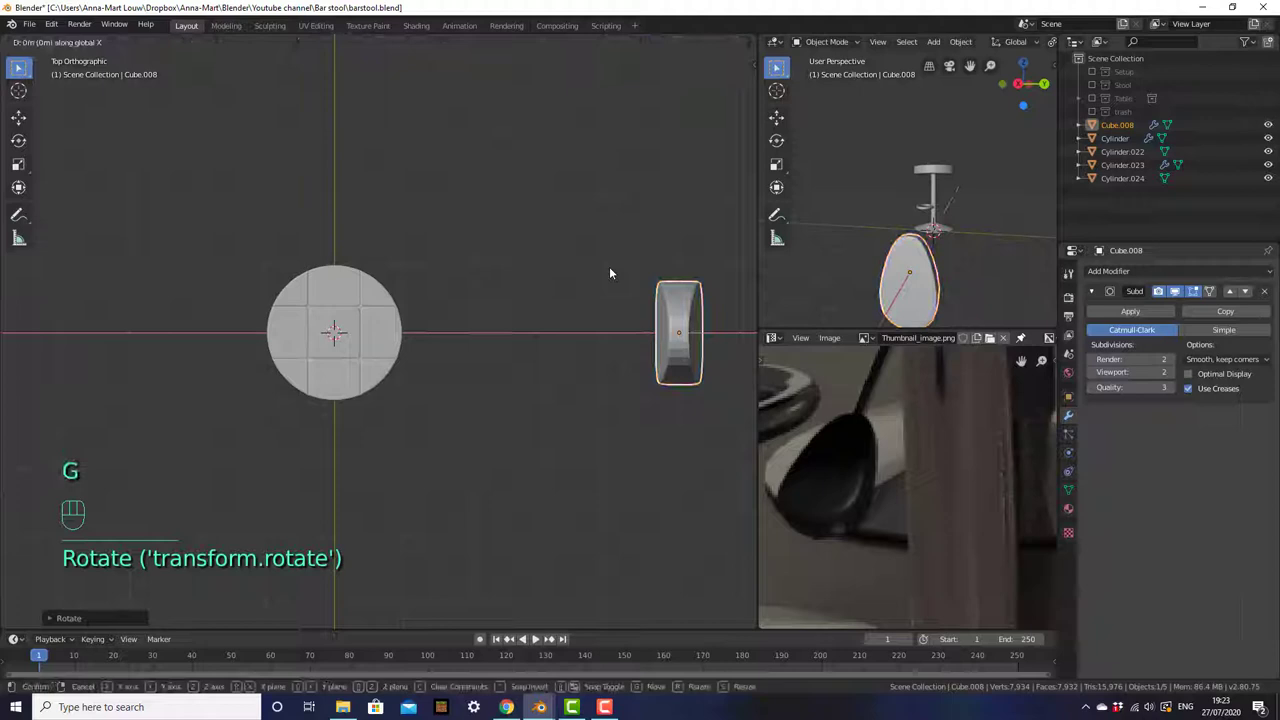
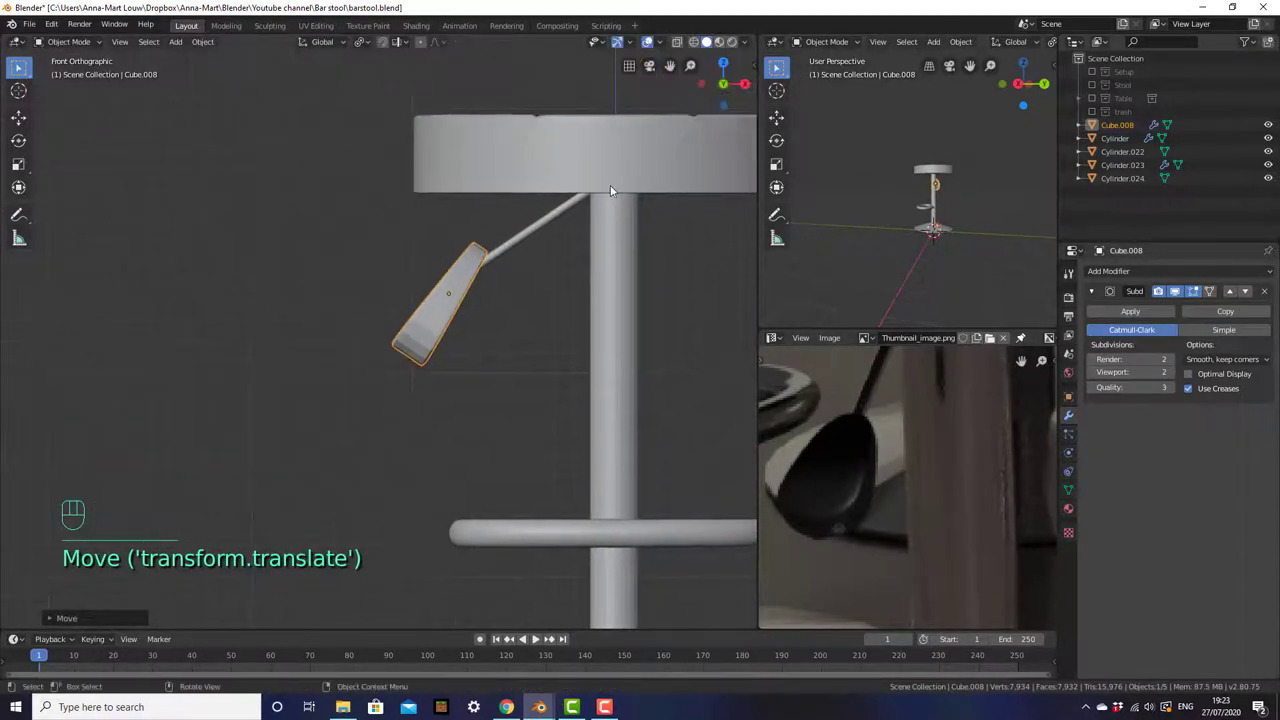
- Shrink the handle to about half size and fit it onto the lower end of the angled lever rod
{"action": "key", "text": "r"}
{"action": "key", "text": "s"}
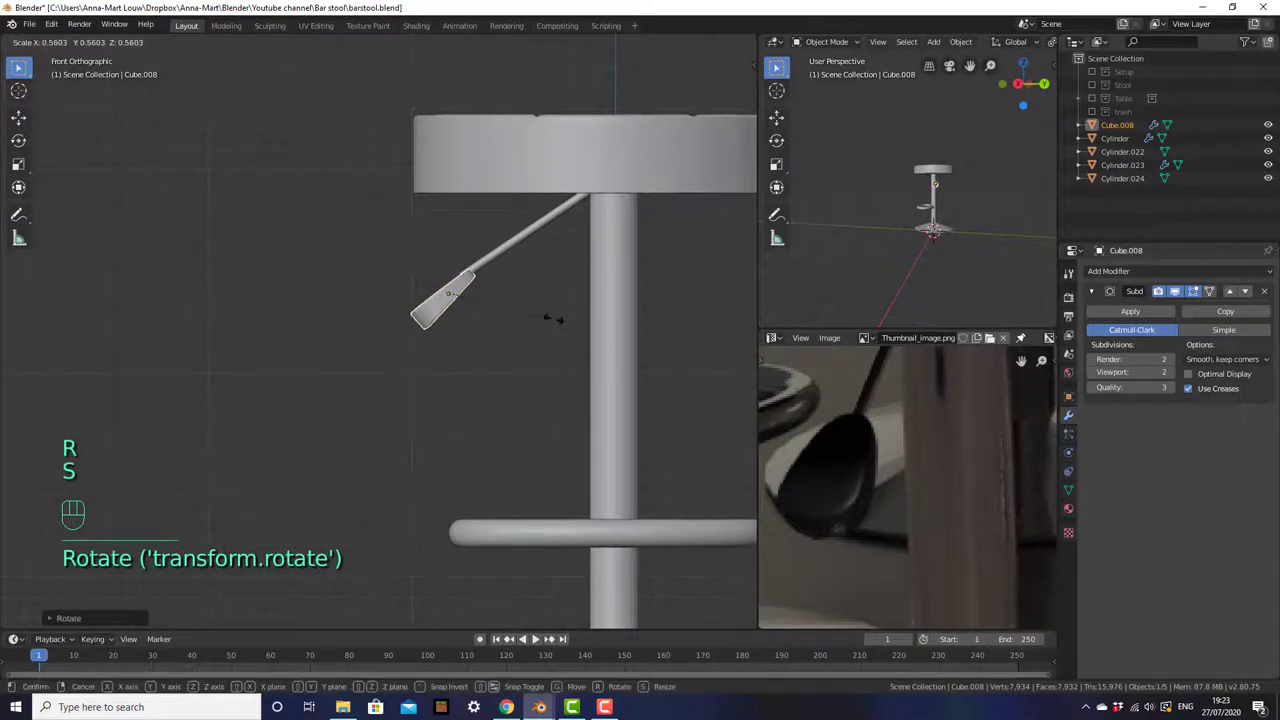
{"action": "key", "text": "g"}
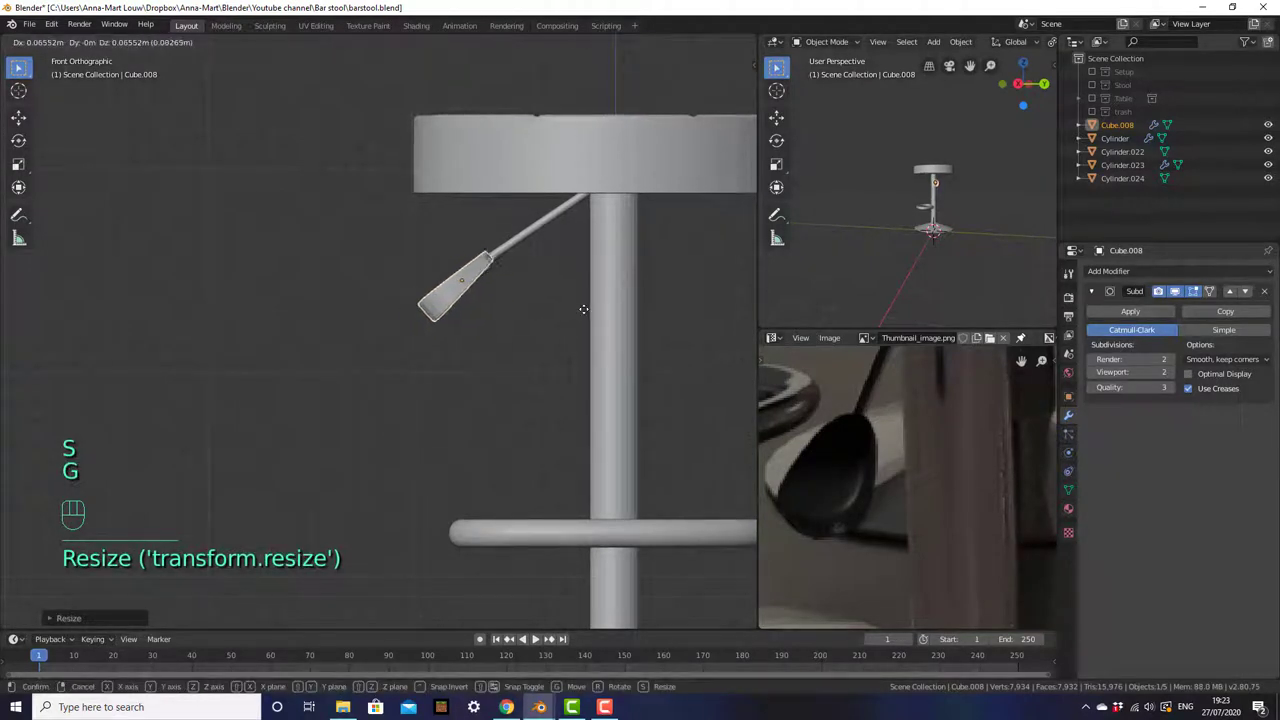
{"action": "key", "text": "r"}
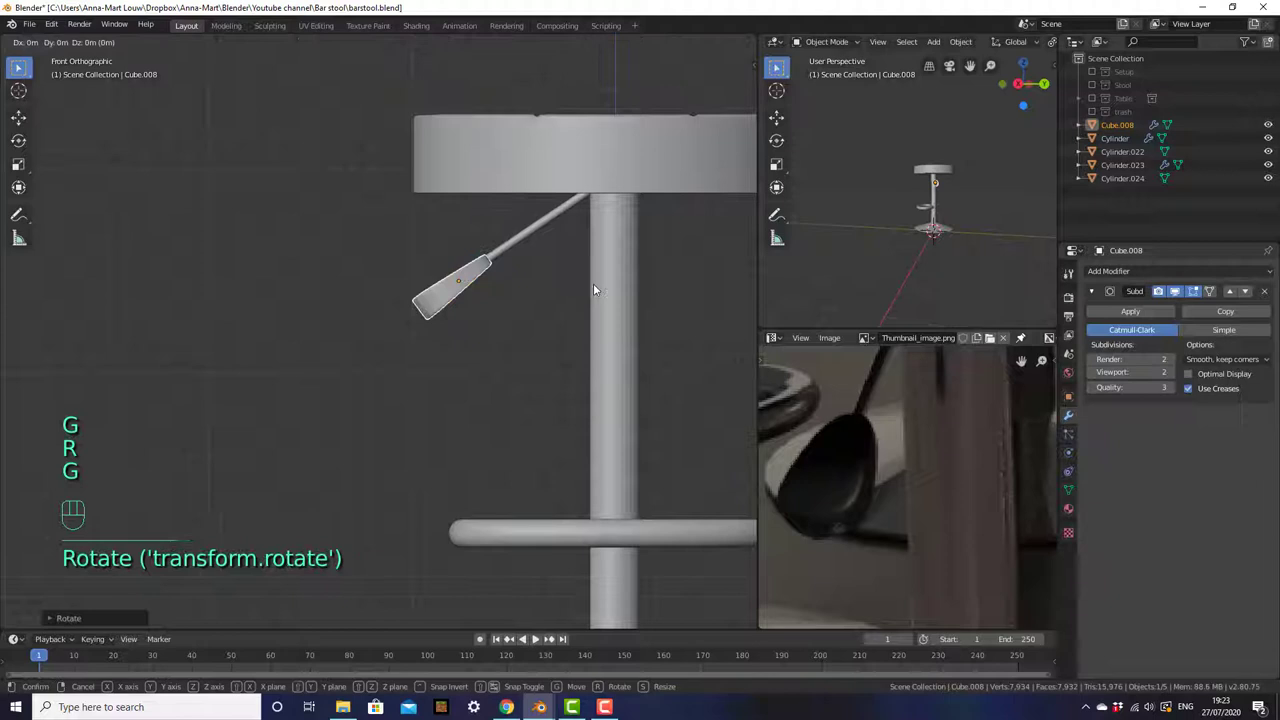
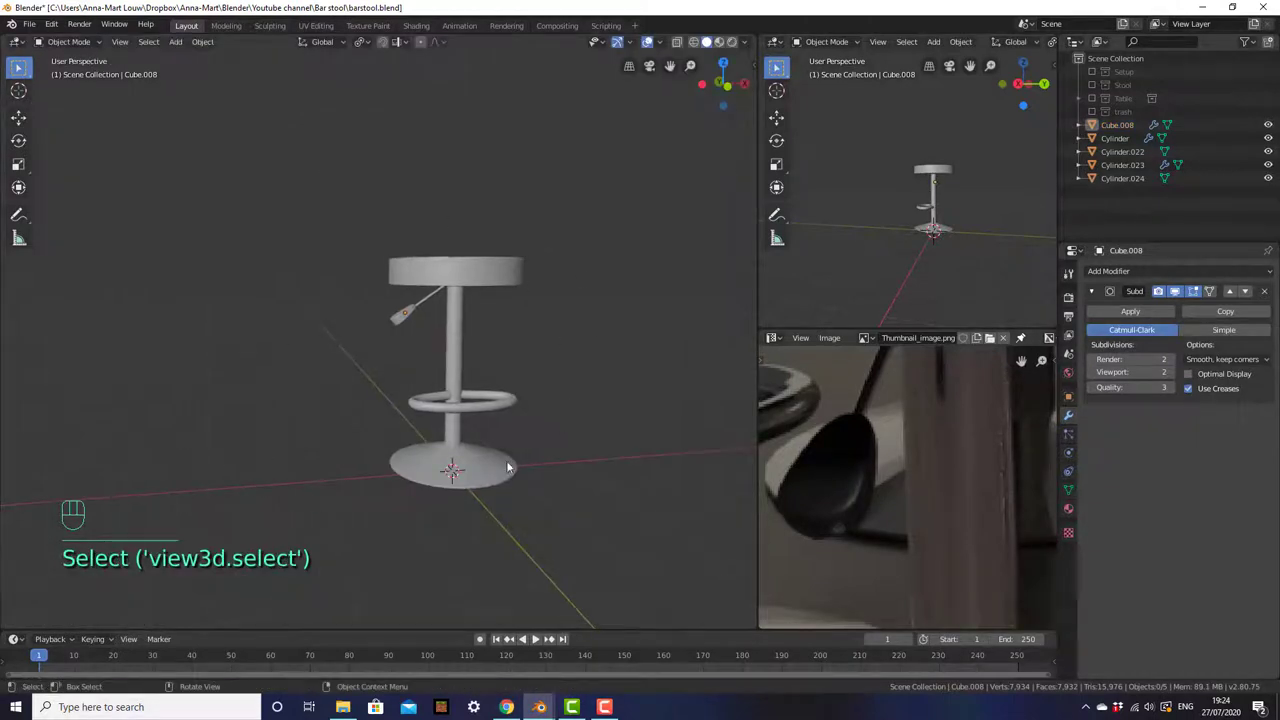
{"action": "left_click_drag", "start_coordinate": [520, 459], "coordinate": [434, 482]}
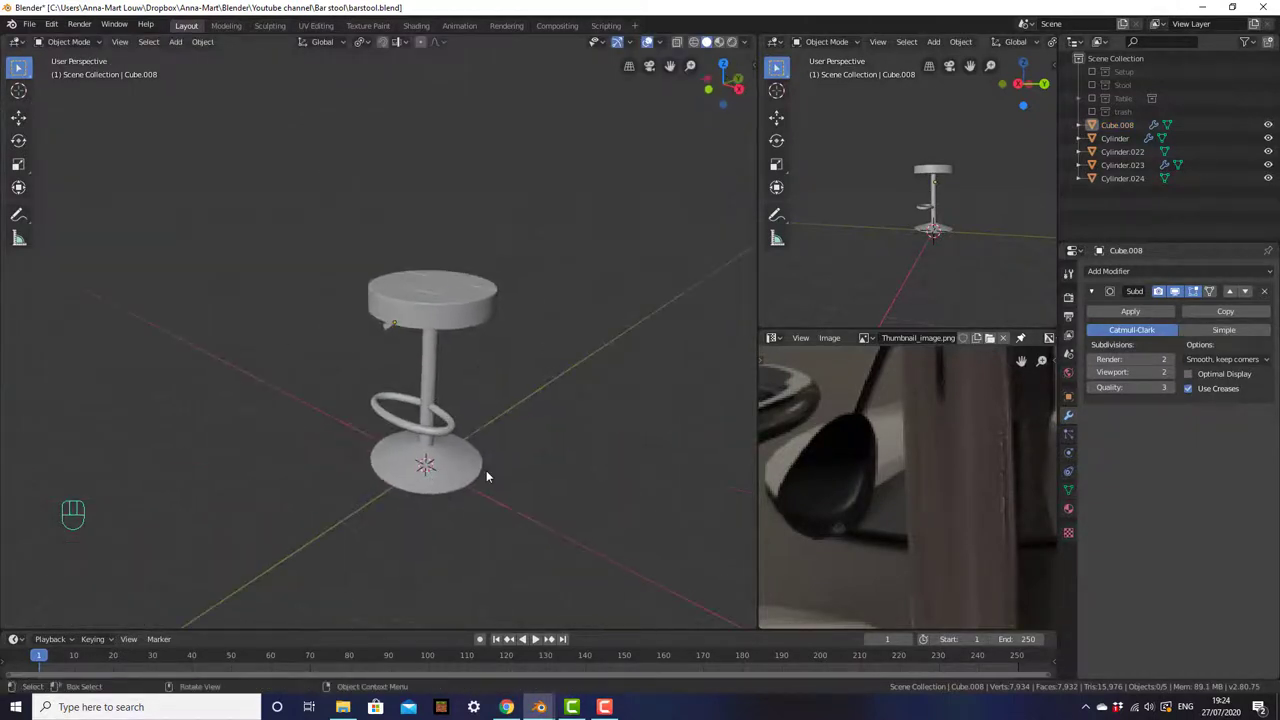
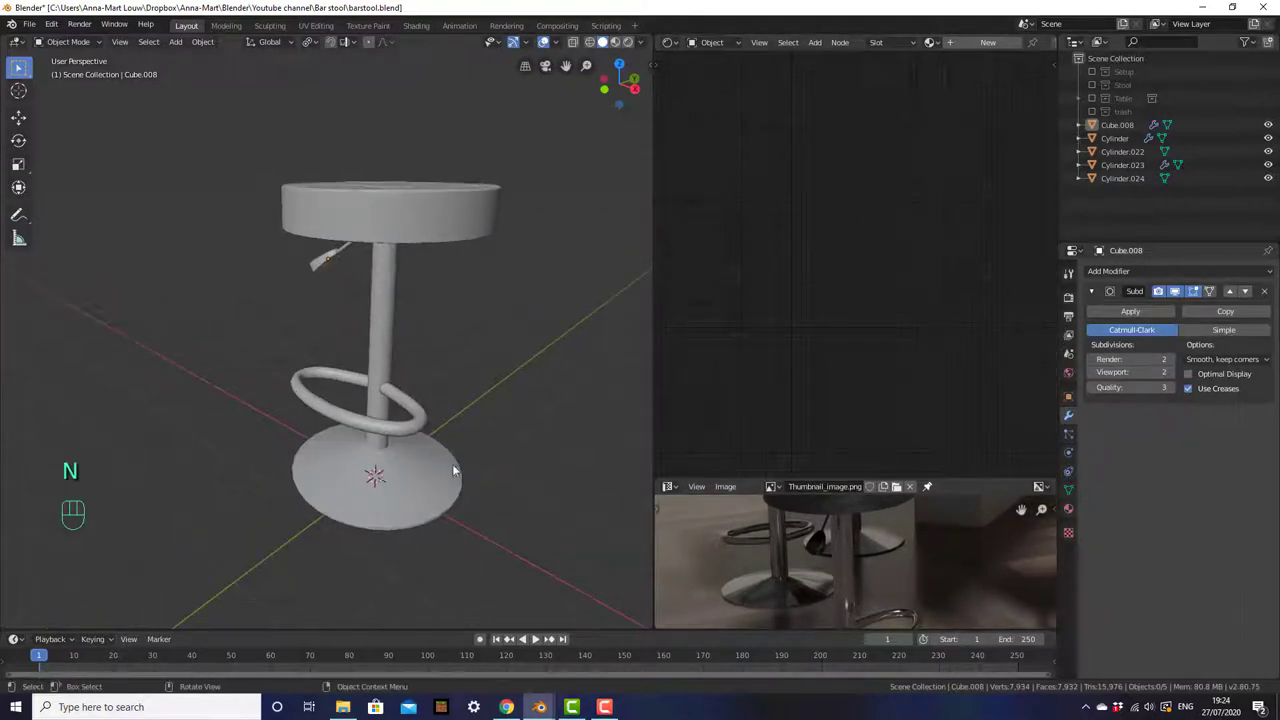
- Create a new Metal material on the central pole and set its Metallic value to 1
{"action": "left_click", "coordinate": [418, 472]}
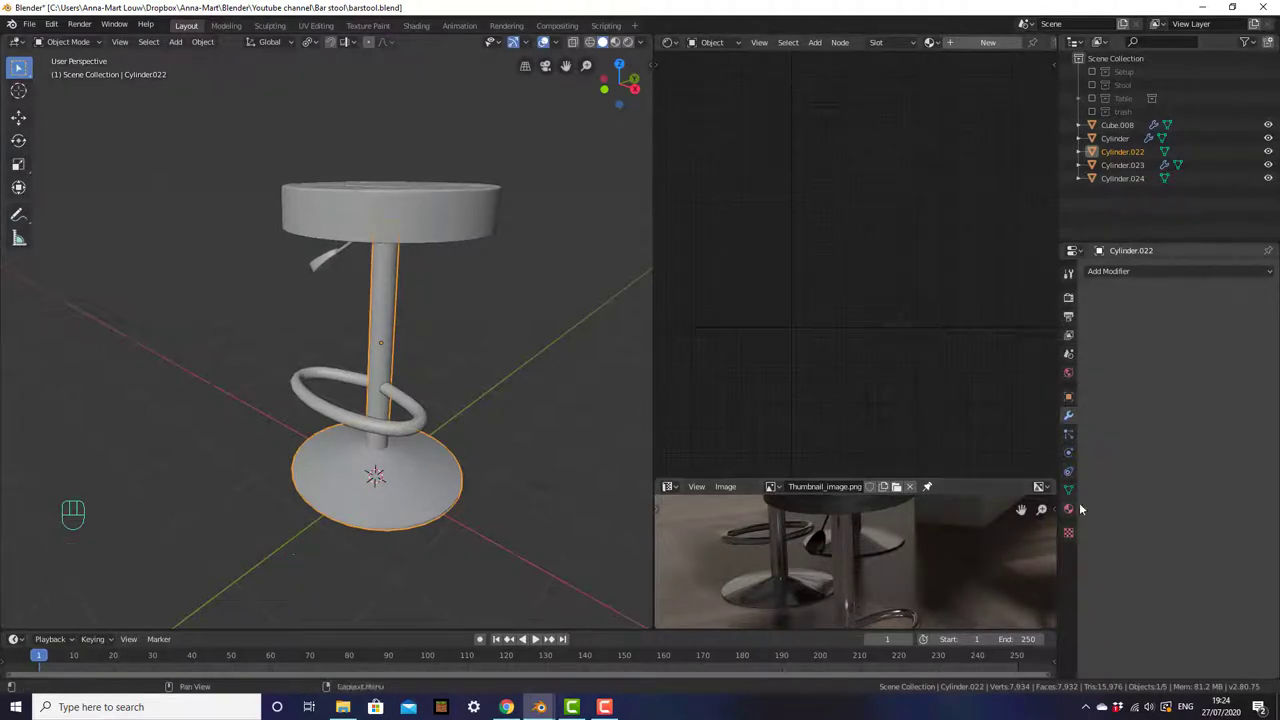
{"action": "left_click", "coordinate": [1073, 505]}
{"action": "left_click", "coordinate": [1159, 319]}
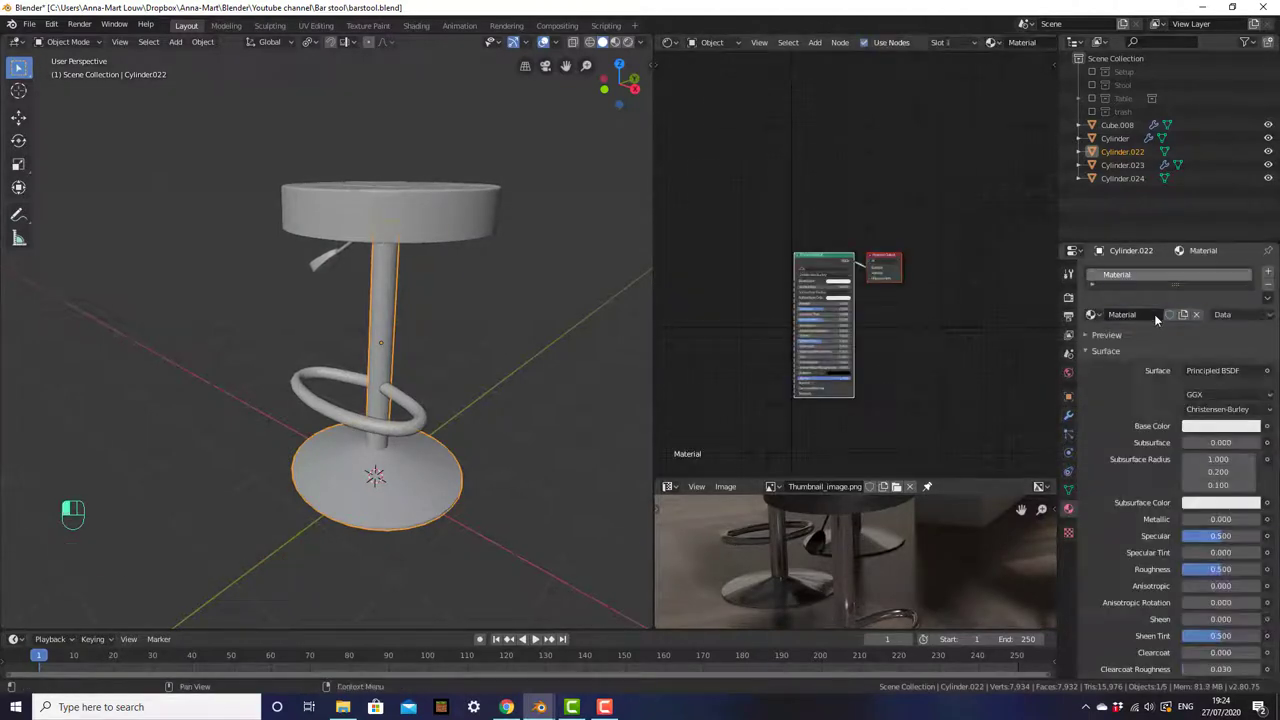
{"action": "left_click_drag", "start_coordinate": [1155, 319], "coordinate": [965, 334]}
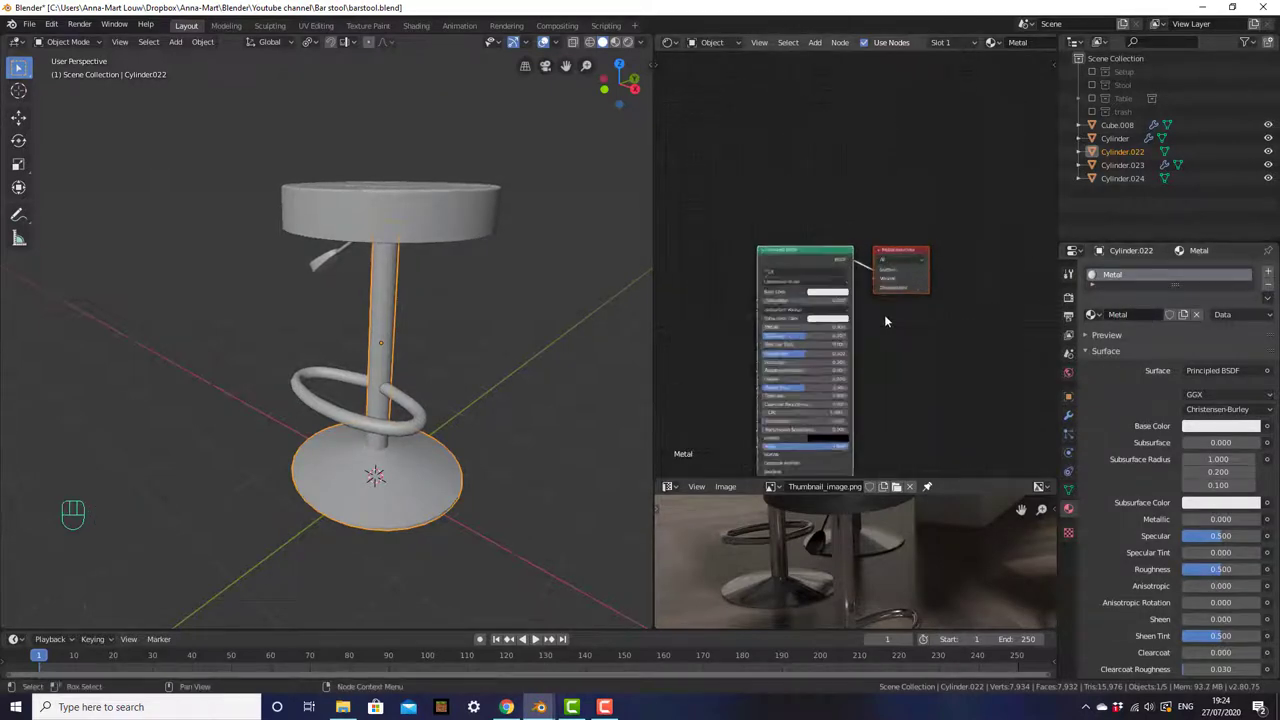
{"action": "middle_click", "coordinate": [815, 398]}
{"action": "middle_click", "coordinate": [860, 319]}
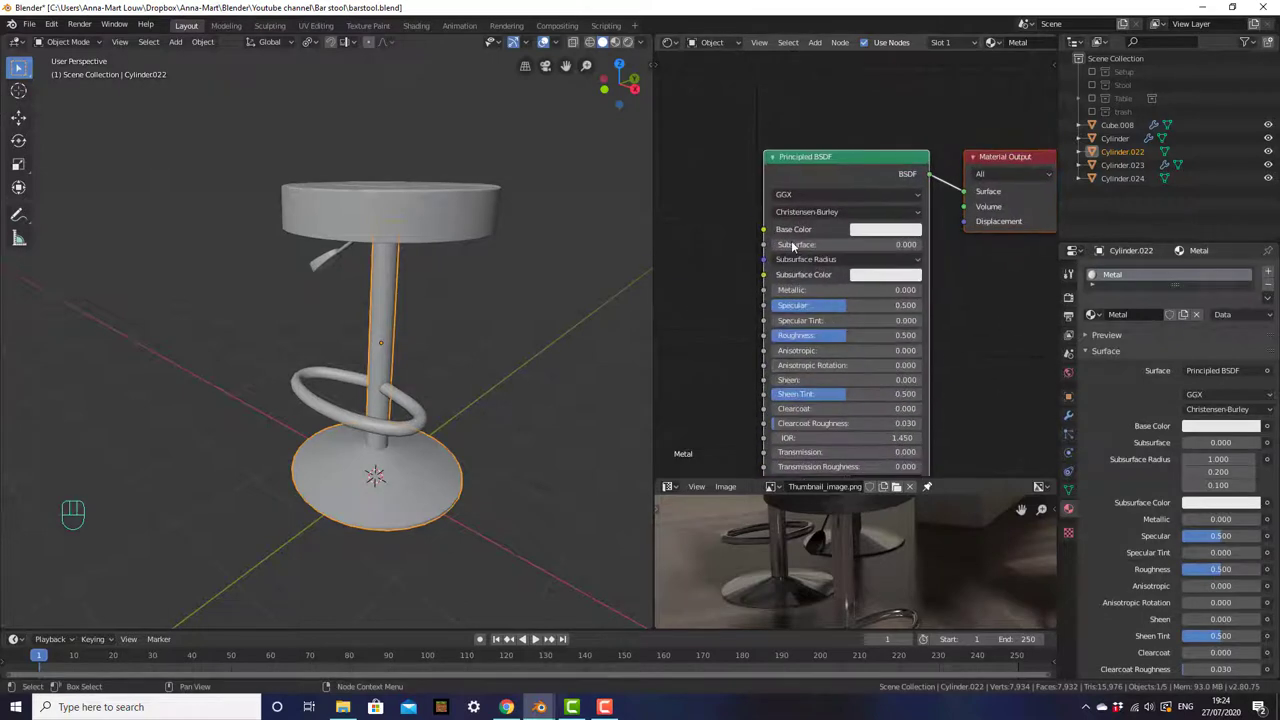
{"action": "left_click", "coordinate": [786, 291]}
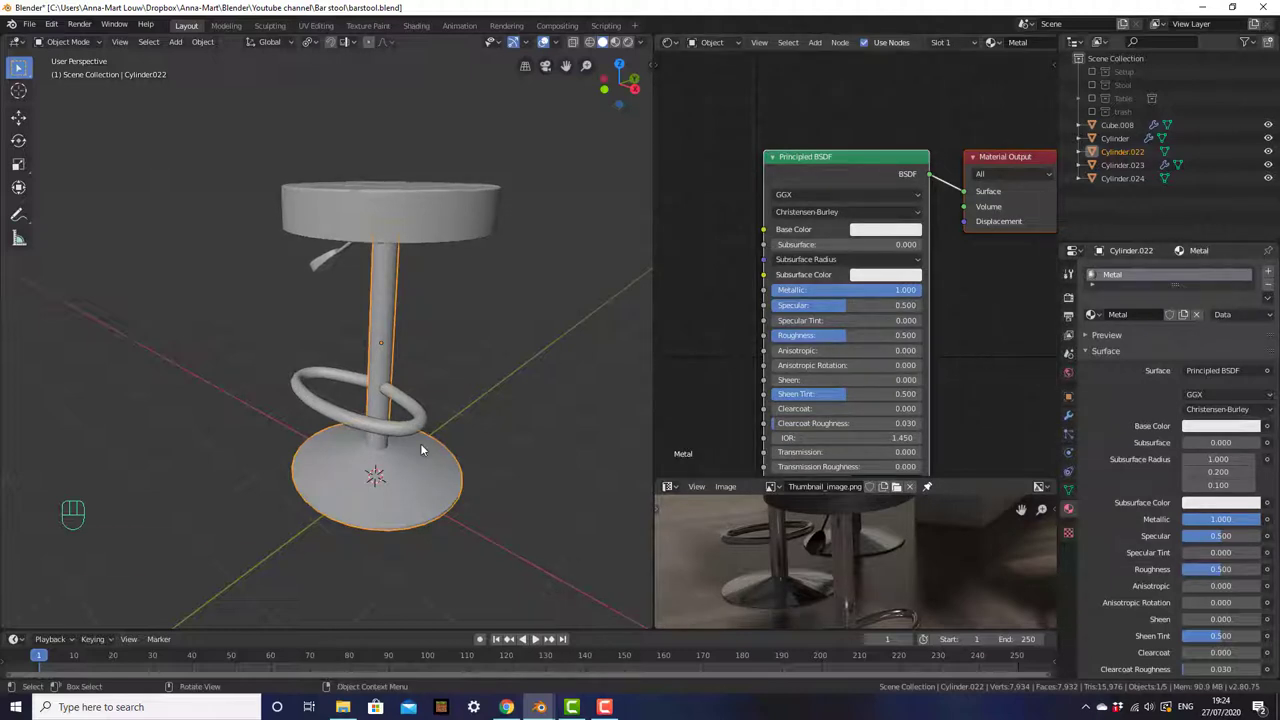
- Preview in rendered shading with the lighting Setup collection enabled and adjust the metal's base colour
{"action": "key", "text": "z"}
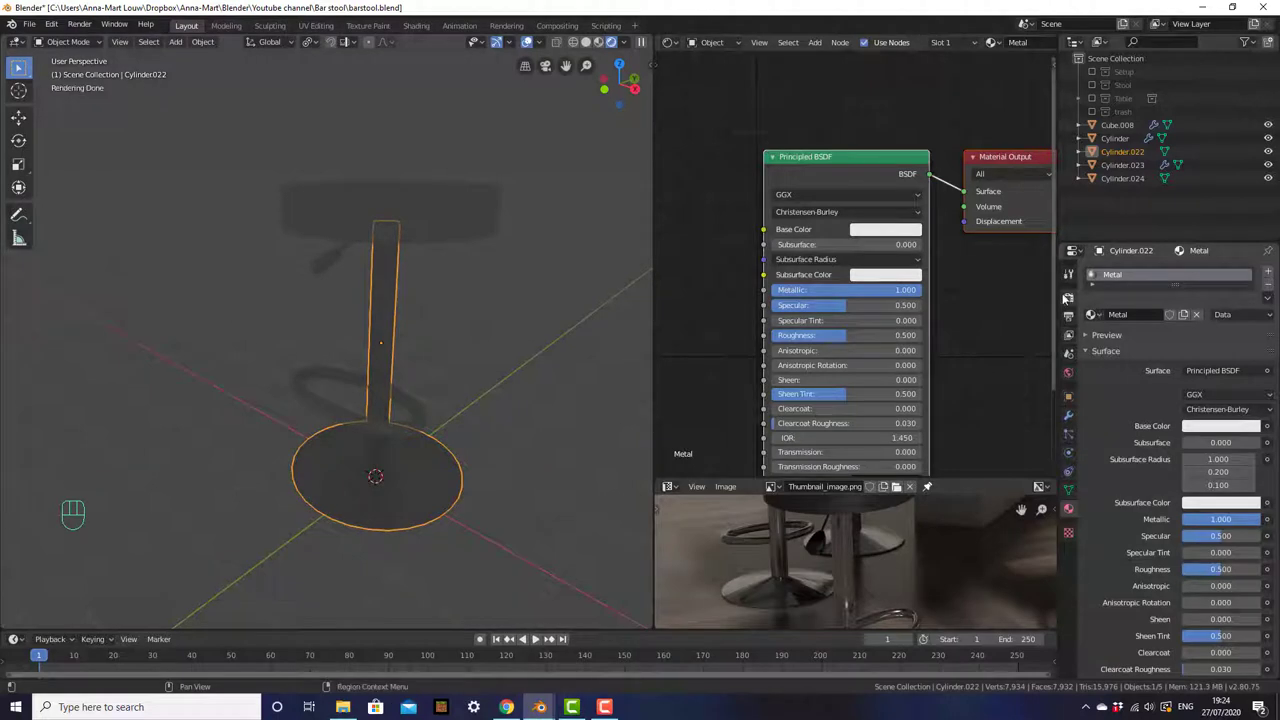
{"action": "left_click", "coordinate": [1069, 299]}
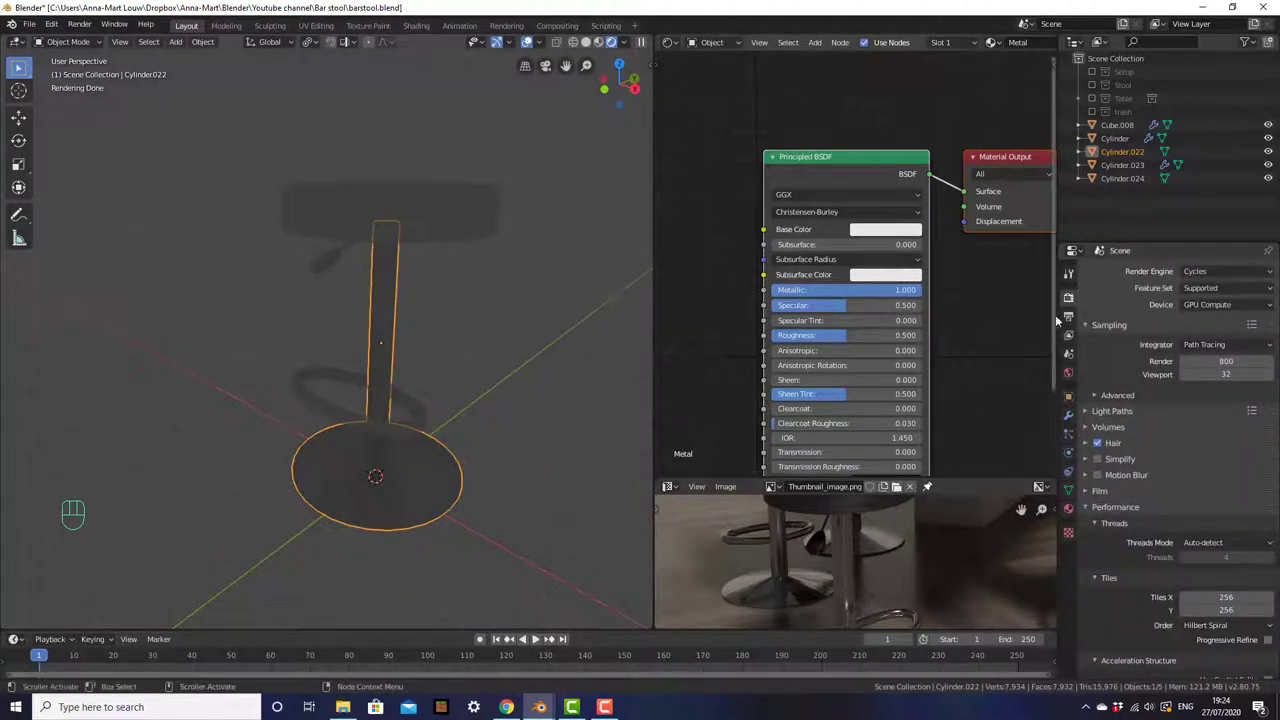
{"action": "left_click", "coordinate": [239, 336]}
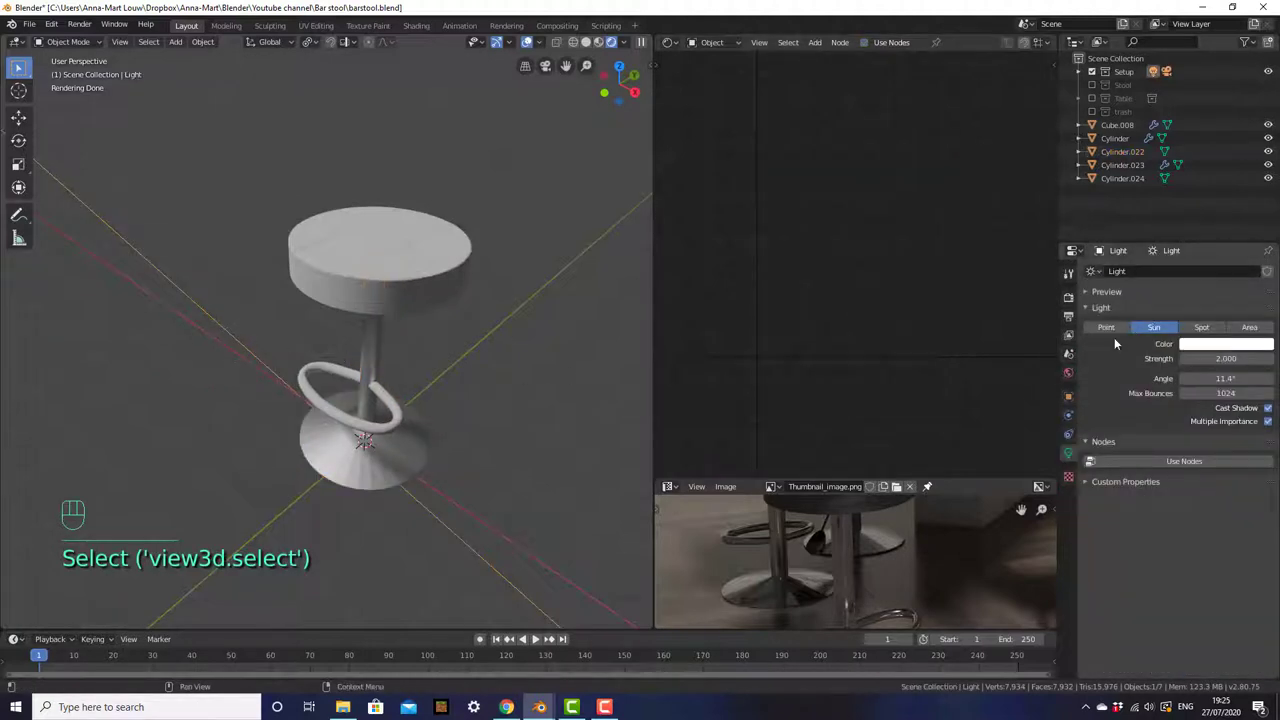
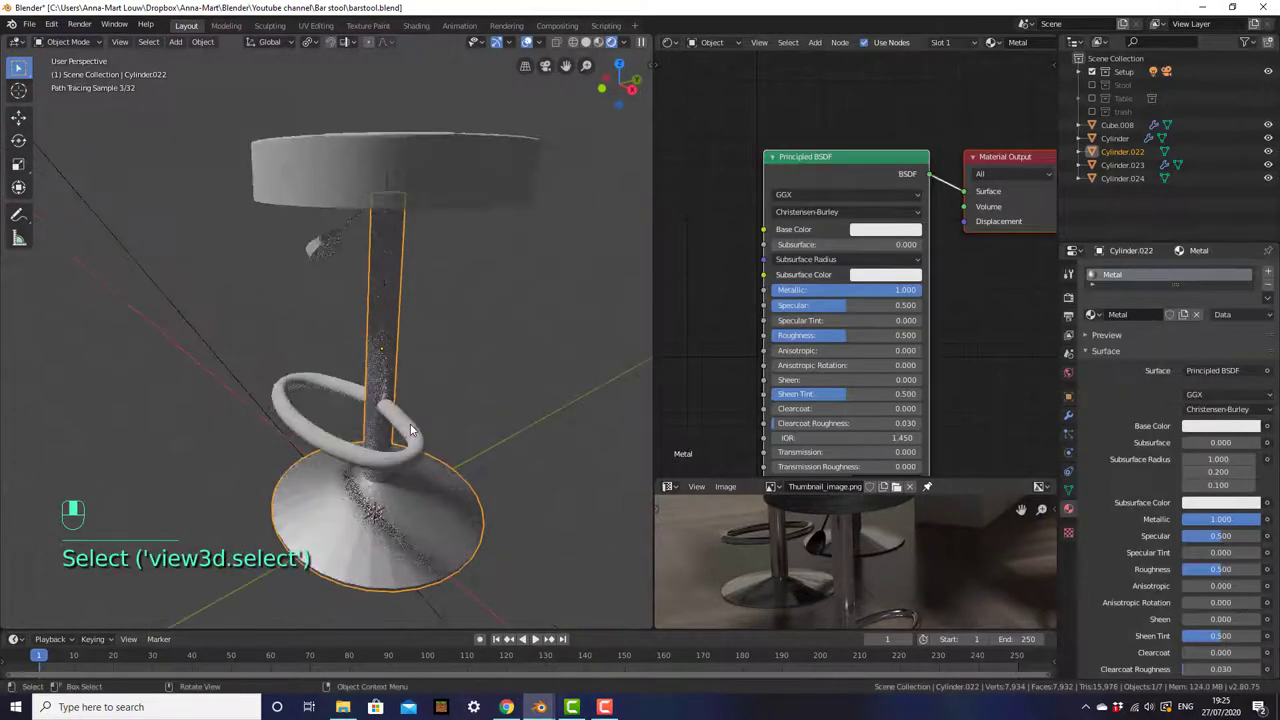
{"action": "left_click", "coordinate": [902, 234]}
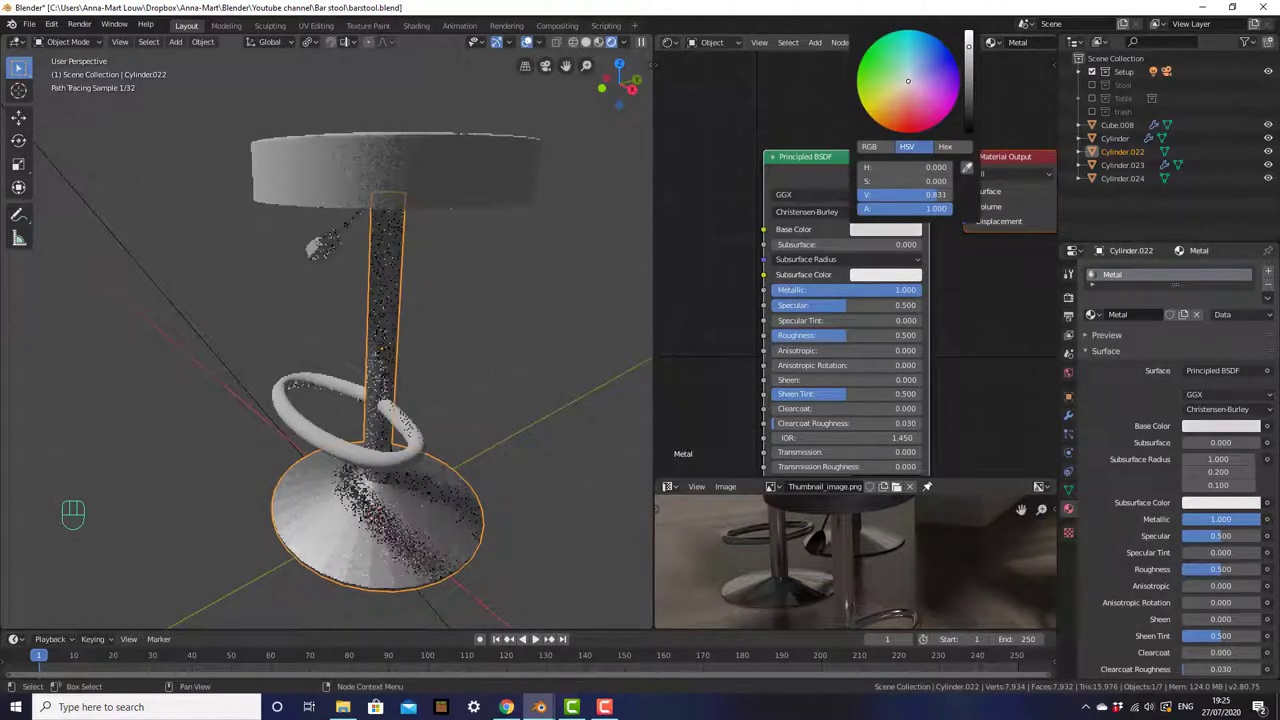
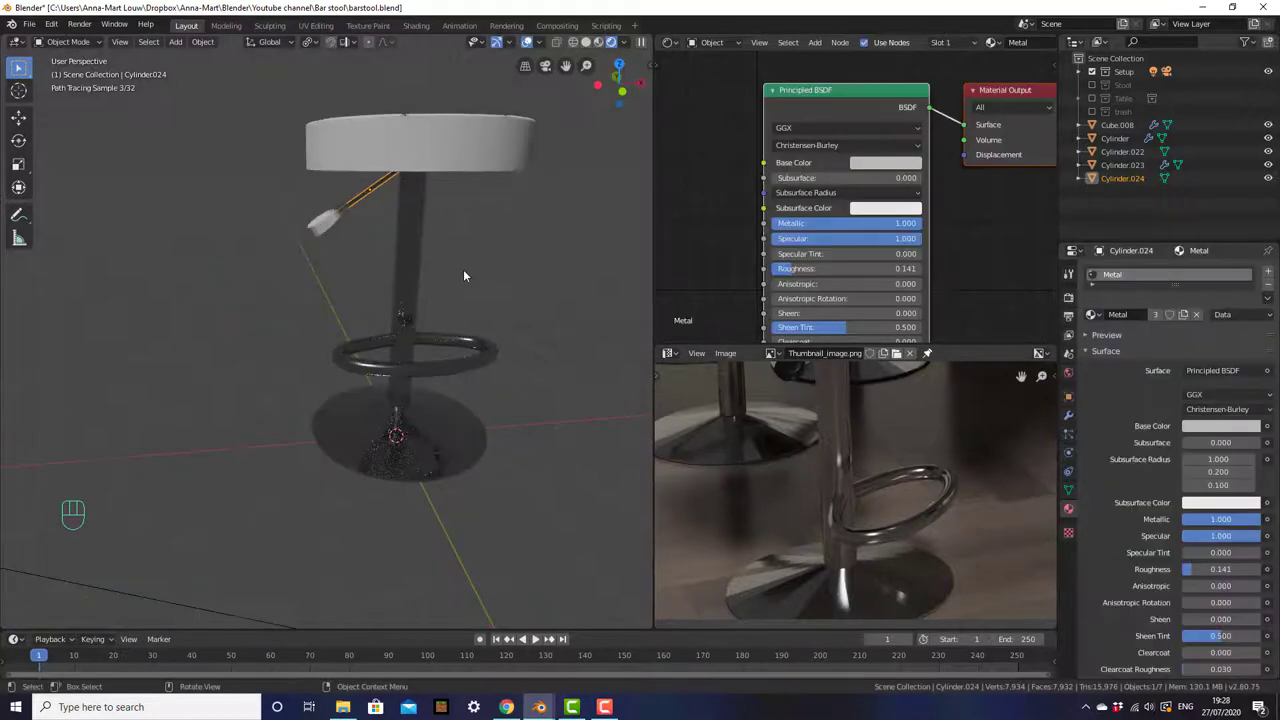
- Create a new material on the handle grip Cube.008 and drag its base colour down to black
{"action": "left_click", "coordinate": [322, 226]}
{"action": "left_click_drag", "start_coordinate": [361, 243], "coordinate": [411, 288]}
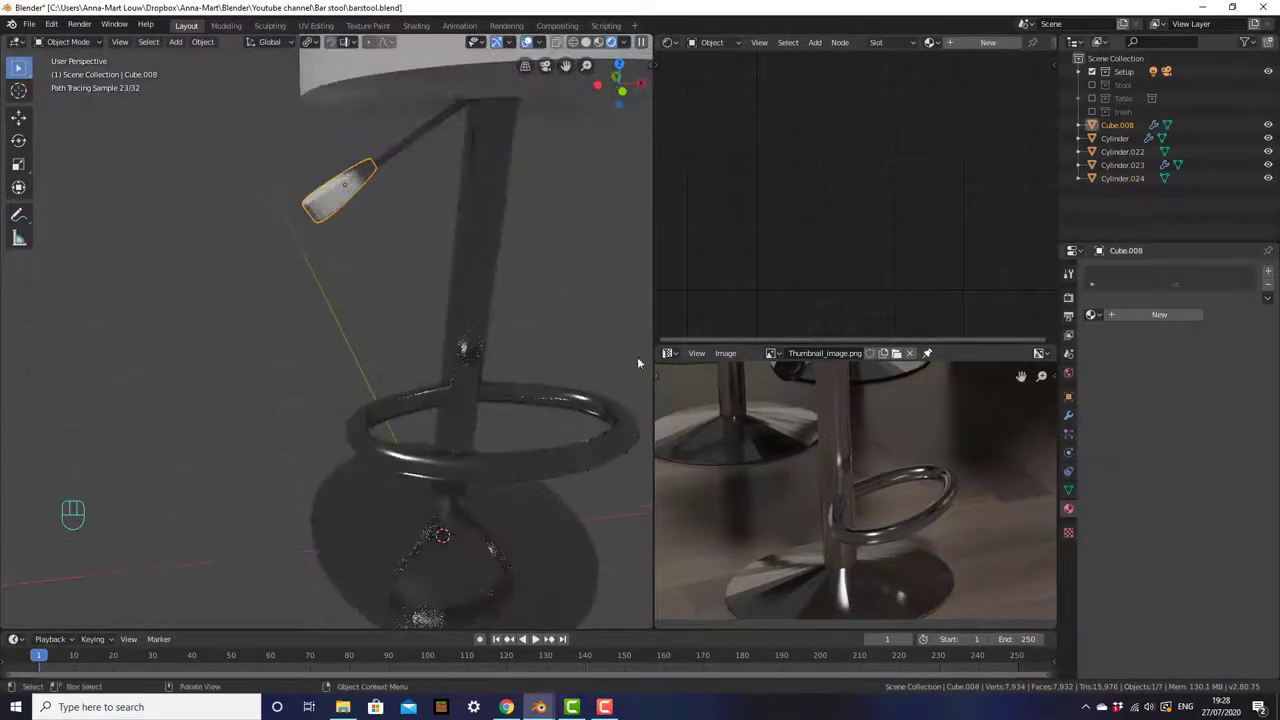
{"action": "left_click", "coordinate": [1168, 316]}
{"action": "left_click_drag", "start_coordinate": [1133, 319], "coordinate": [1131, 354]}
{"action": "left_click", "coordinate": [880, 173]}
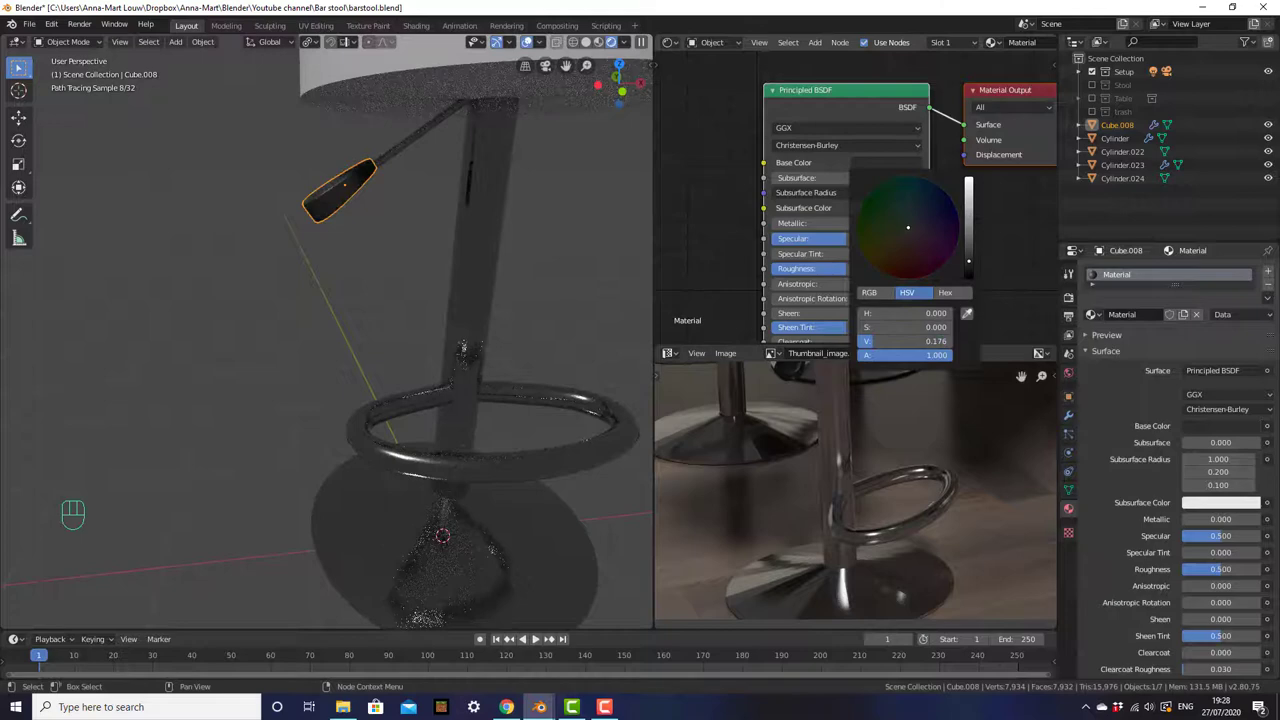
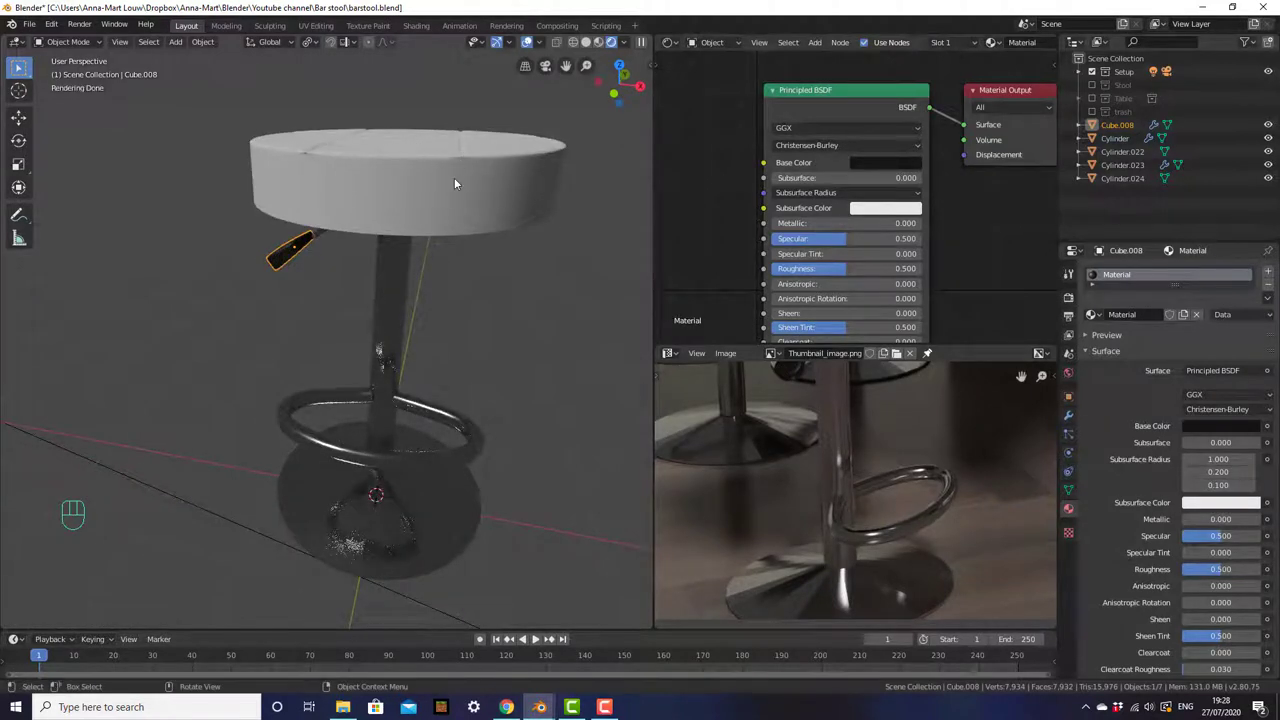
{"action": "middle_click", "coordinate": [471, 210]}
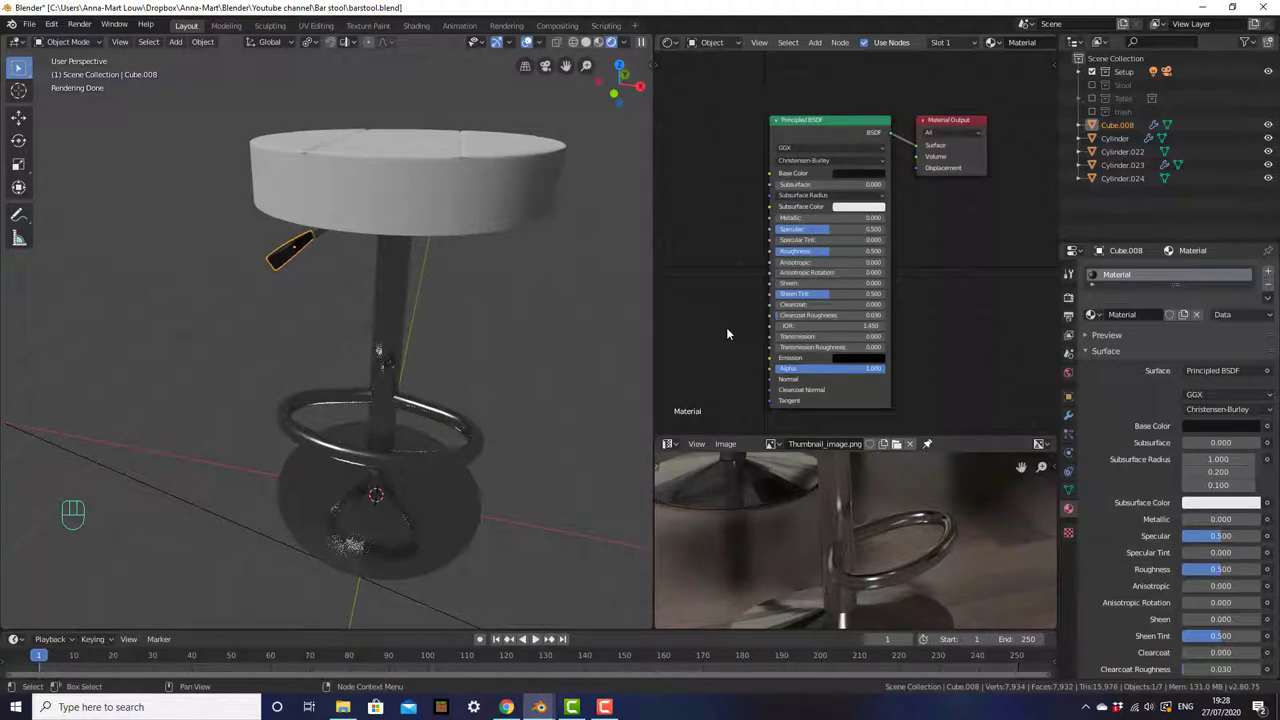
- Create a seat material with a leather Image Texture linked into the Principled BSDF base colour
{"action": "left_click", "coordinate": [495, 176]}
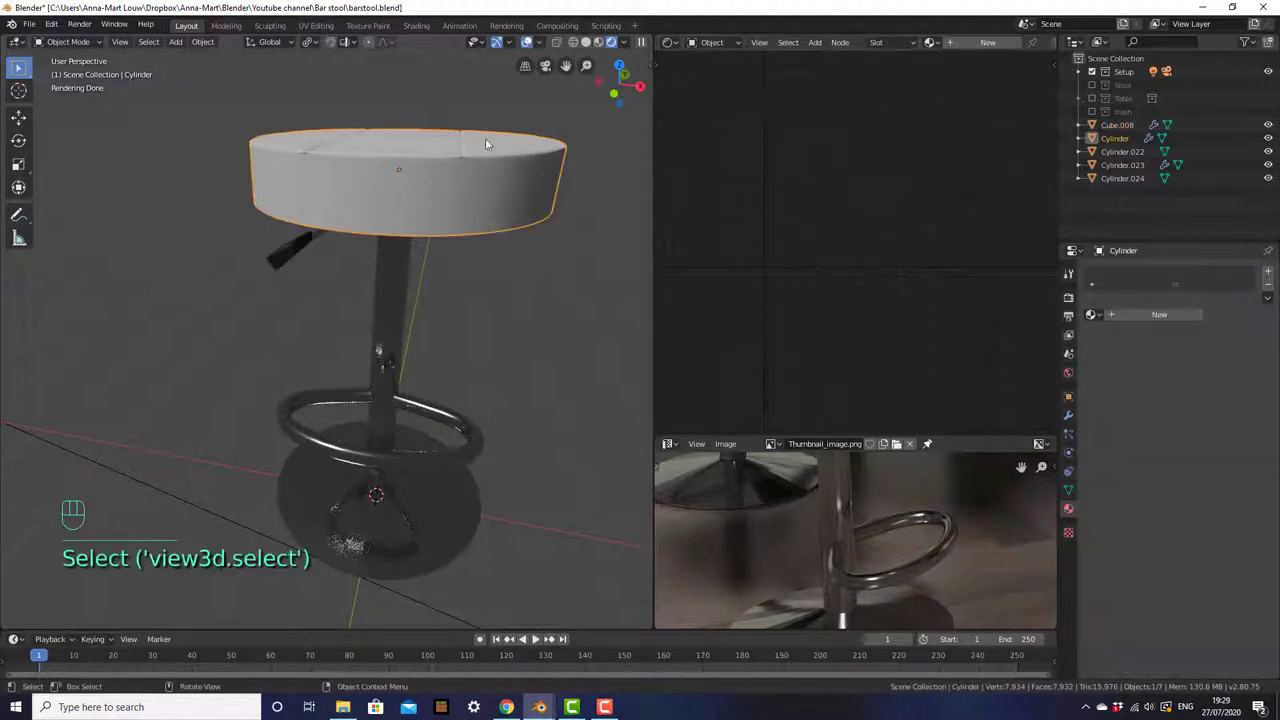
{"action": "left_click", "coordinate": [1144, 316]}
{"action": "left_click", "coordinate": [823, 269]}
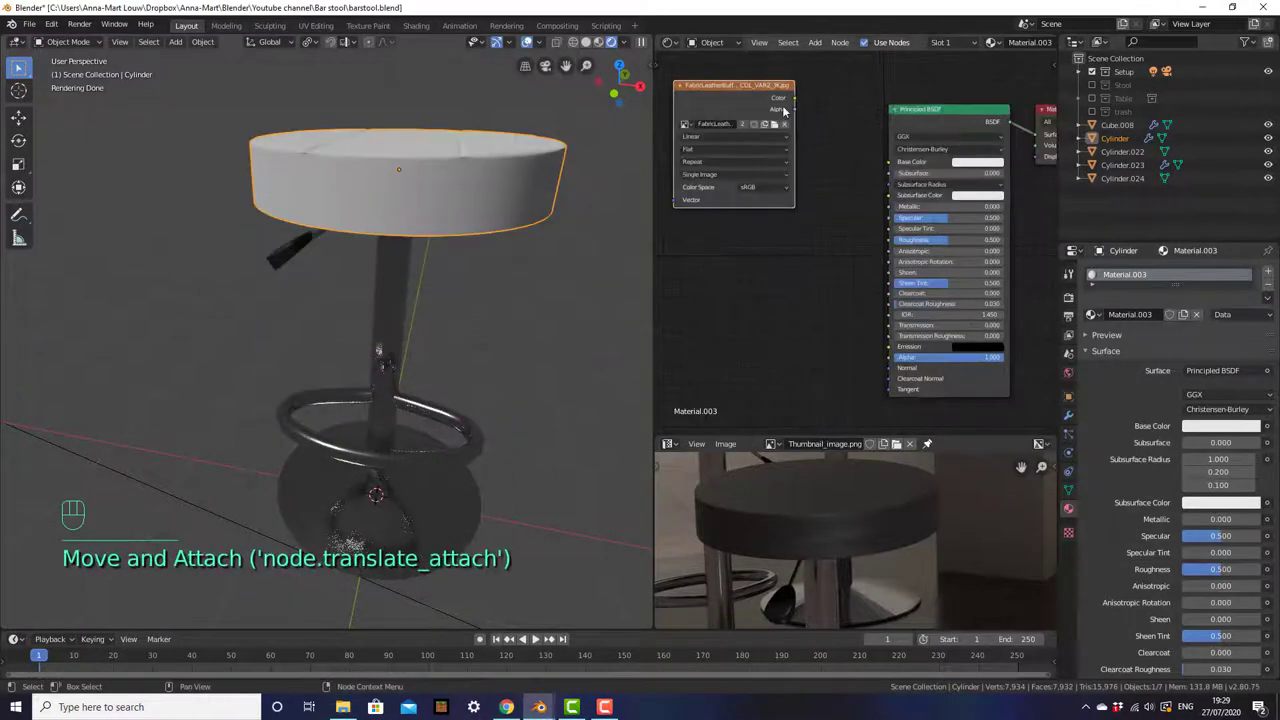
{"action": "left_click_drag", "start_coordinate": [802, 103], "coordinate": [892, 169]}
- Select the whole seat mesh in Edit Mode and unwrap its UVs
{"action": "left_click_drag", "start_coordinate": [590, 228], "coordinate": [558, 259]}
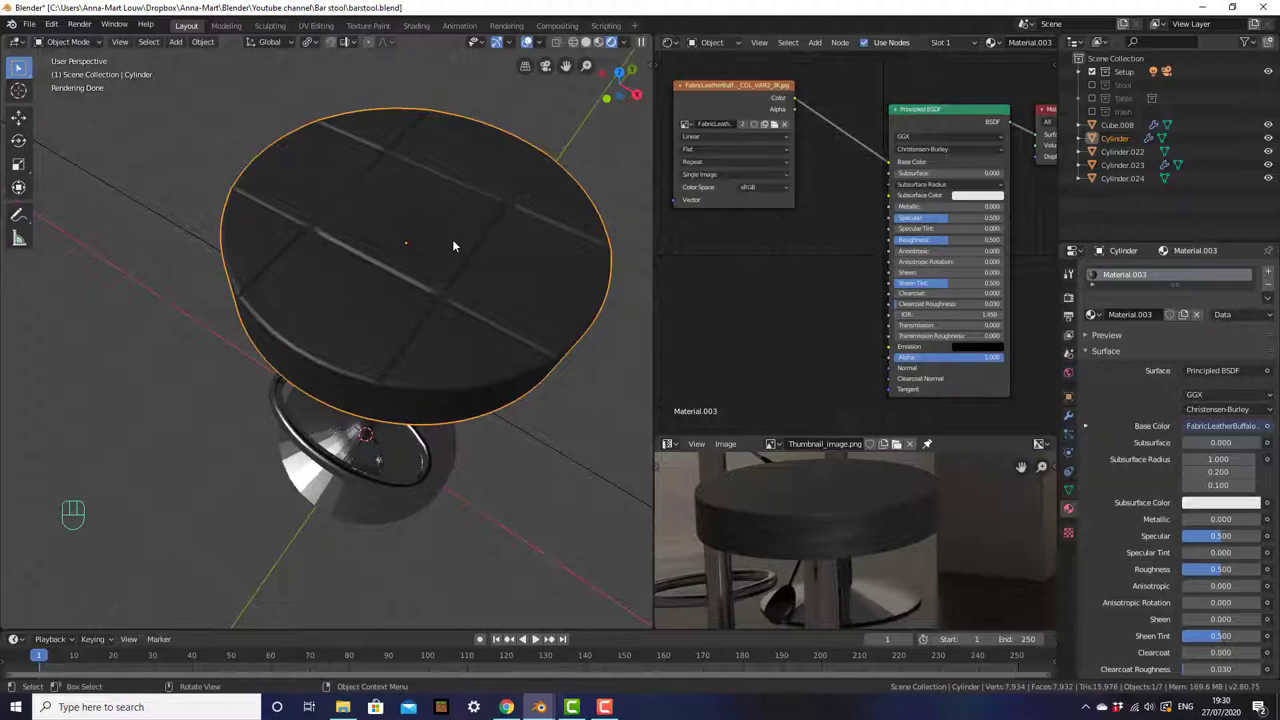
{"action": "key", "text": "Tab"}
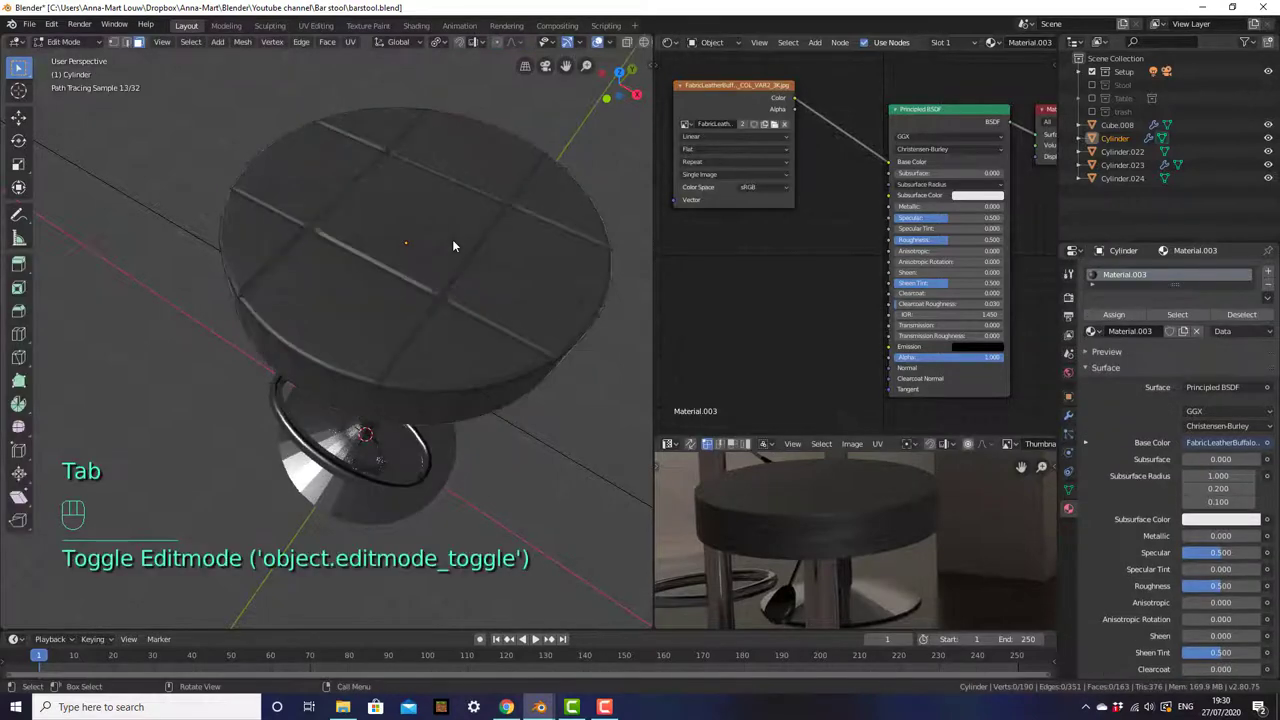
{"action": "key", "text": "a"}
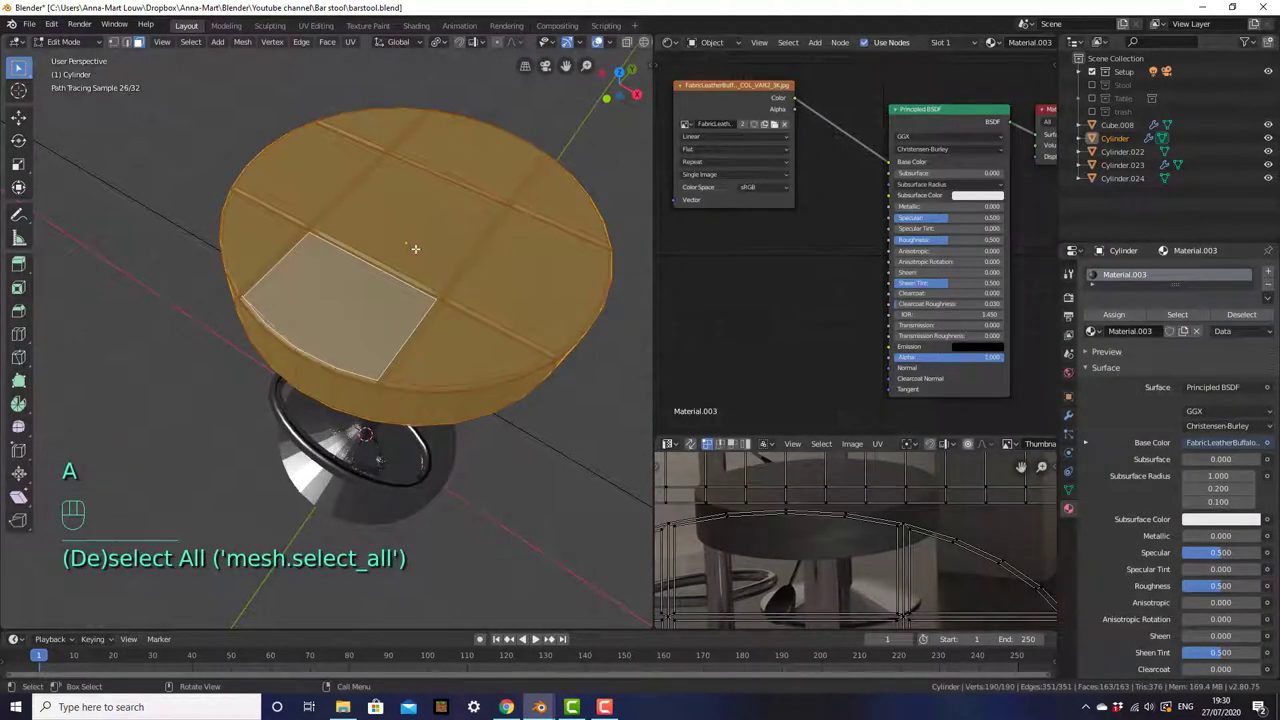
{"action": "left_click_drag", "start_coordinate": [456, 244], "coordinate": [525, 365]}
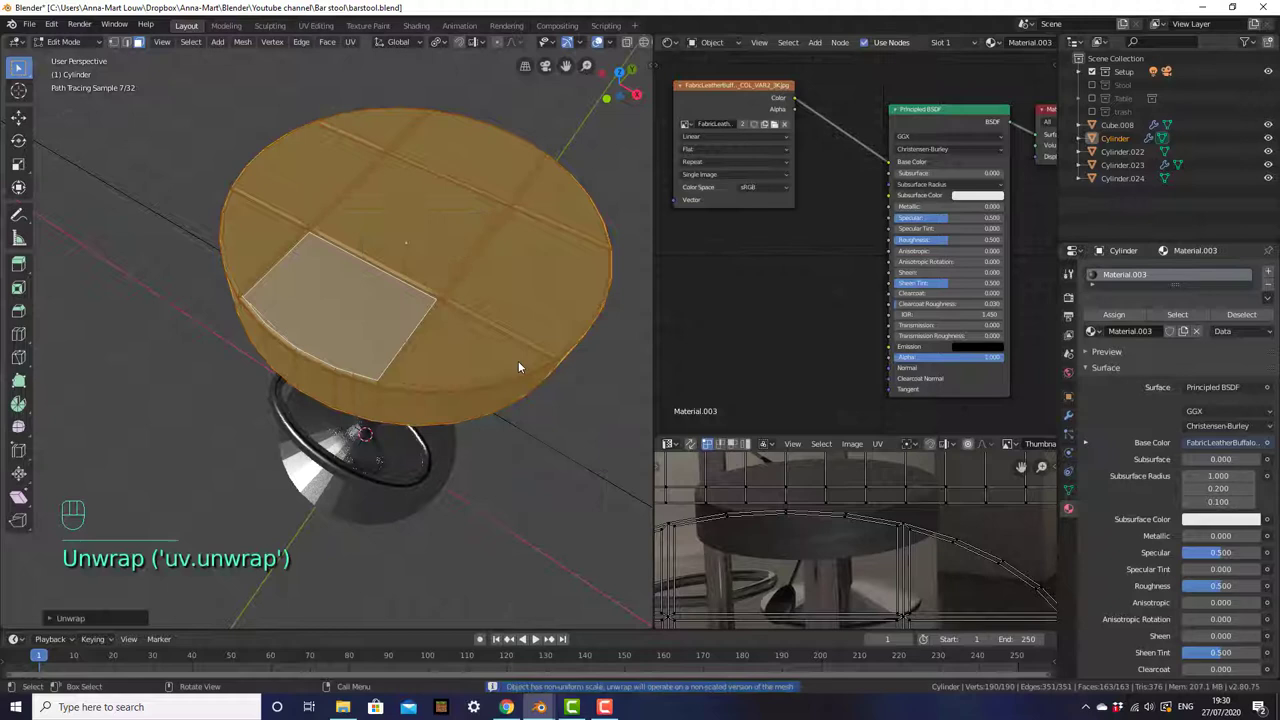